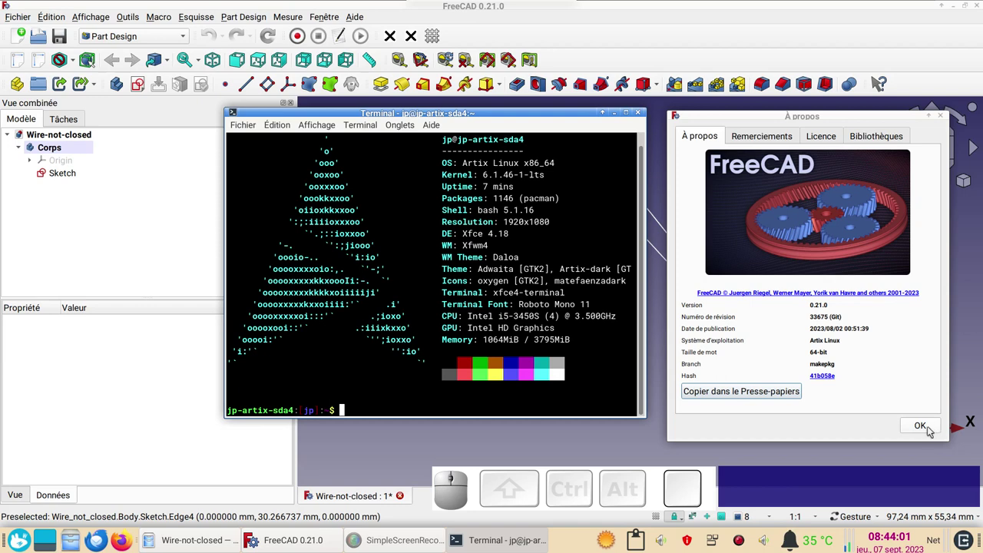
Close the About FreeCAD window to reveal the Wire-not-closed sketch outline
{"action": "left_click", "coordinate": [933, 429]}
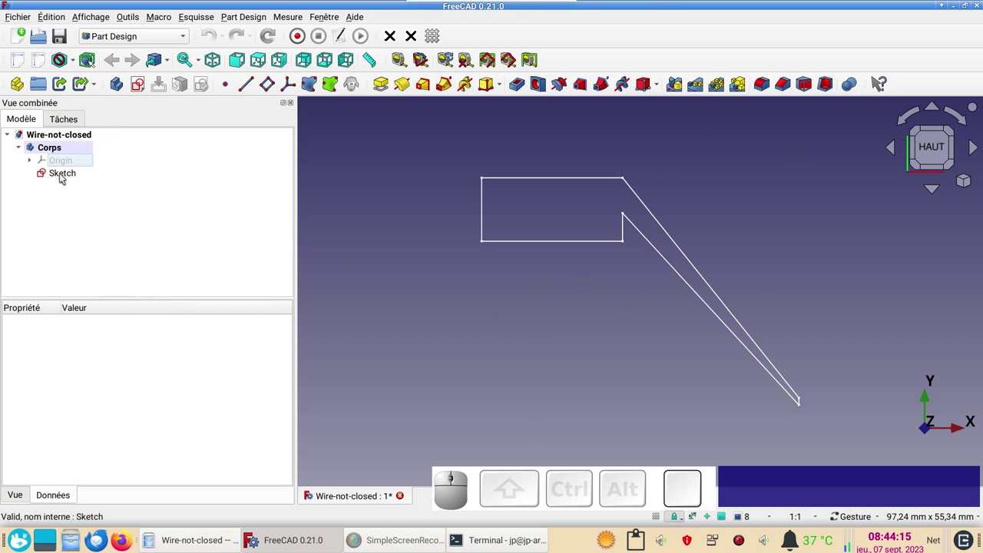
{"action": "left_click", "coordinate": [64, 177]}
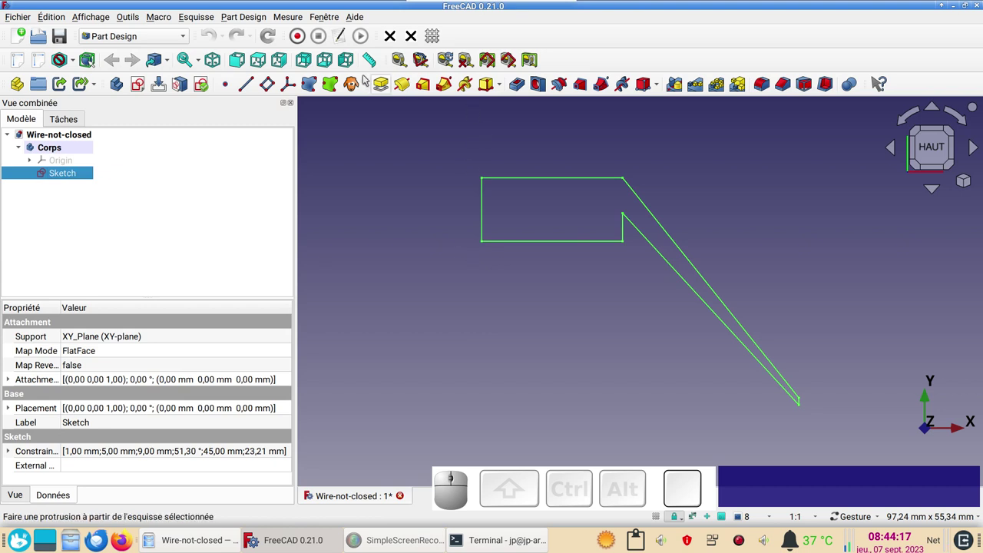
{"action": "left_click", "coordinate": [384, 83]}
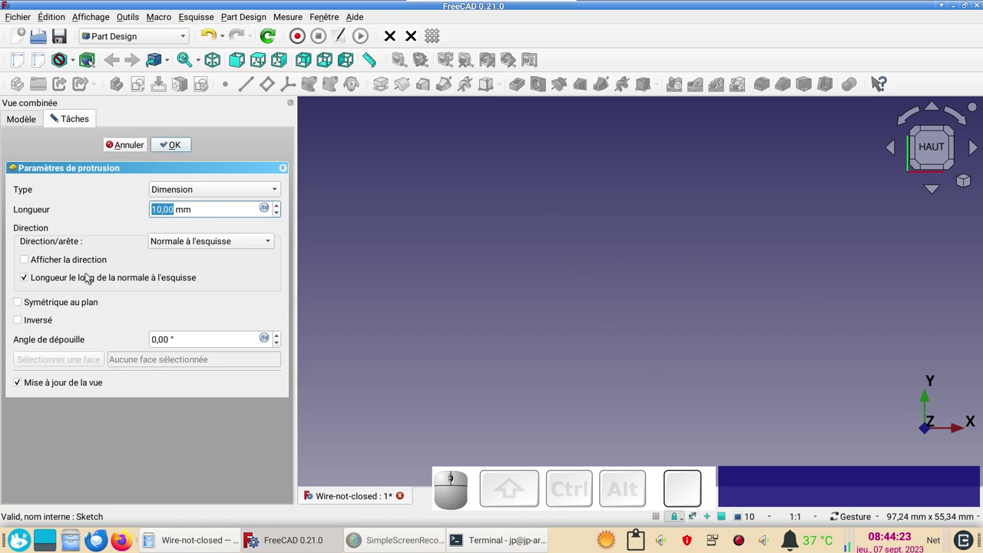
{"action": "left_click", "coordinate": [181, 143]}
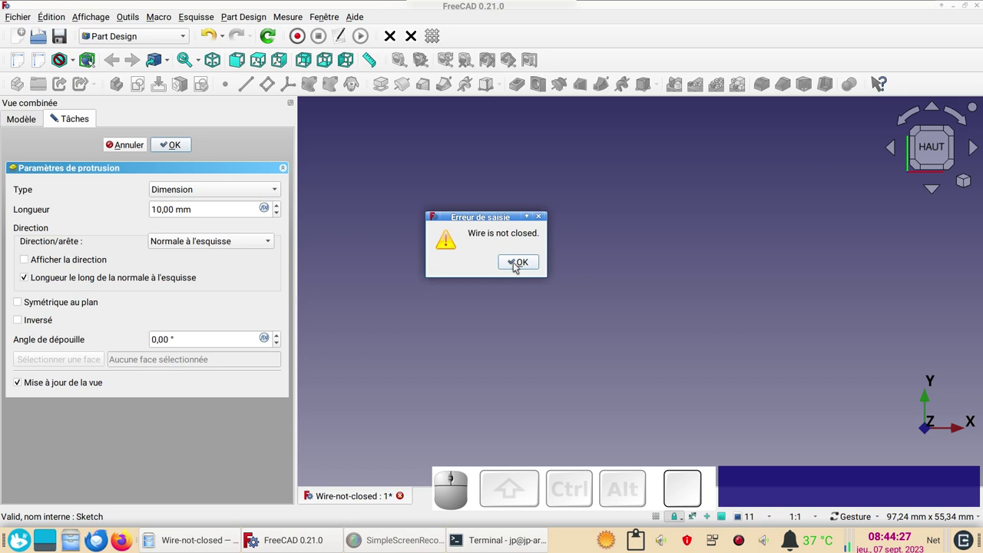
{"action": "left_click", "coordinate": [518, 265]}
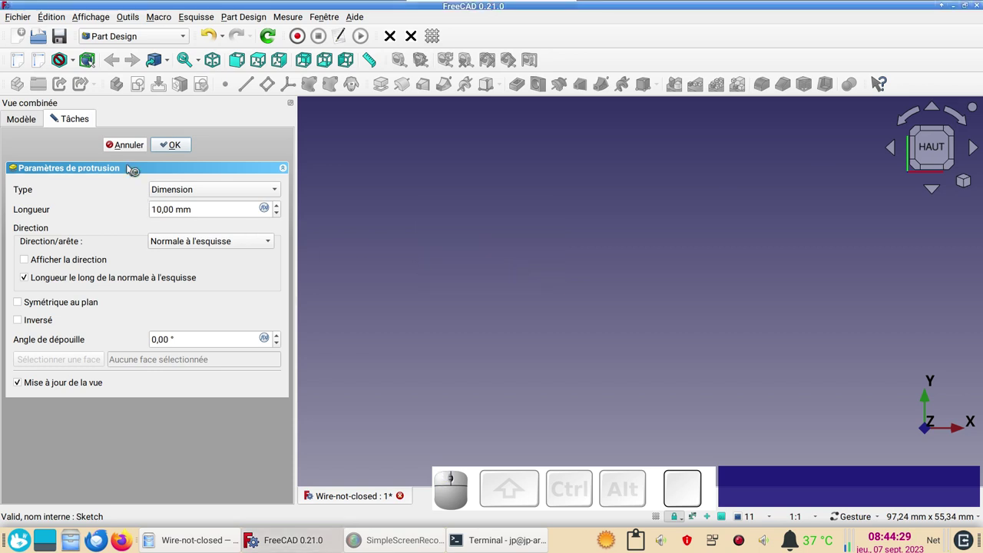
Cancel the failed Pad and select the Sketch in the model tree
{"action": "left_click", "coordinate": [137, 153]}
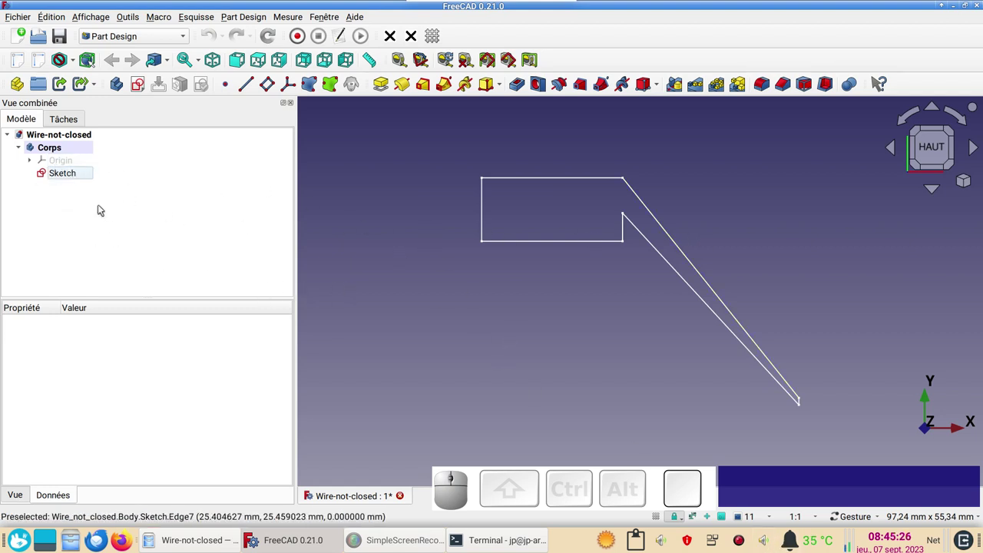
{"action": "left_click", "coordinate": [73, 176]}
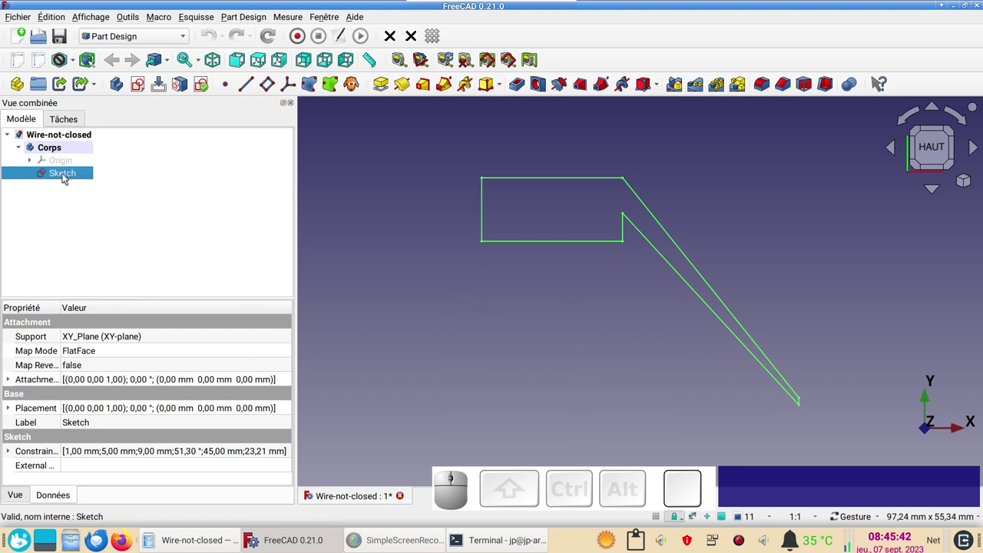
{"action": "left_click", "coordinate": [70, 177]}
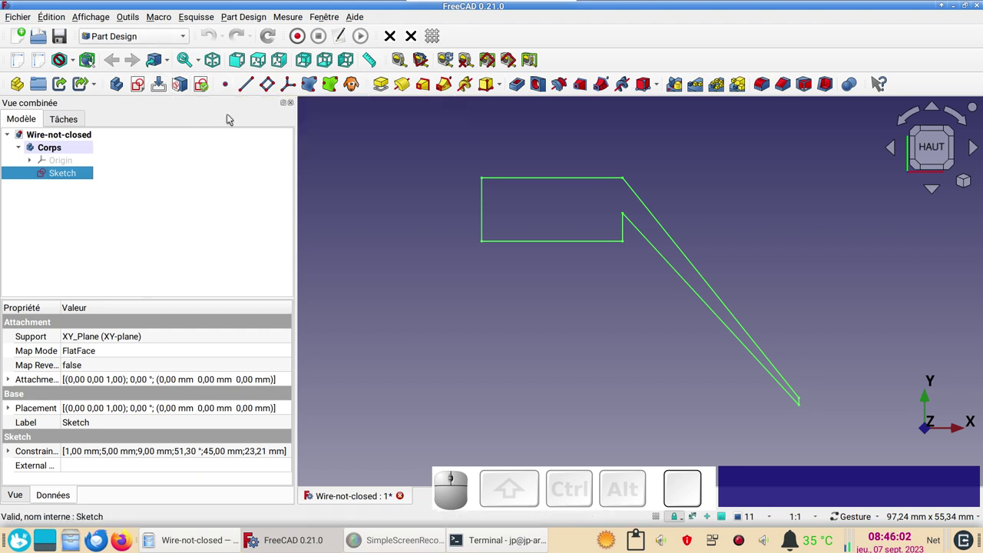
Validate the sketch for missing coincidences at tolerances 0,0001, 0,01 and 1e-09, finding none
{"action": "left_click", "coordinate": [209, 91]}
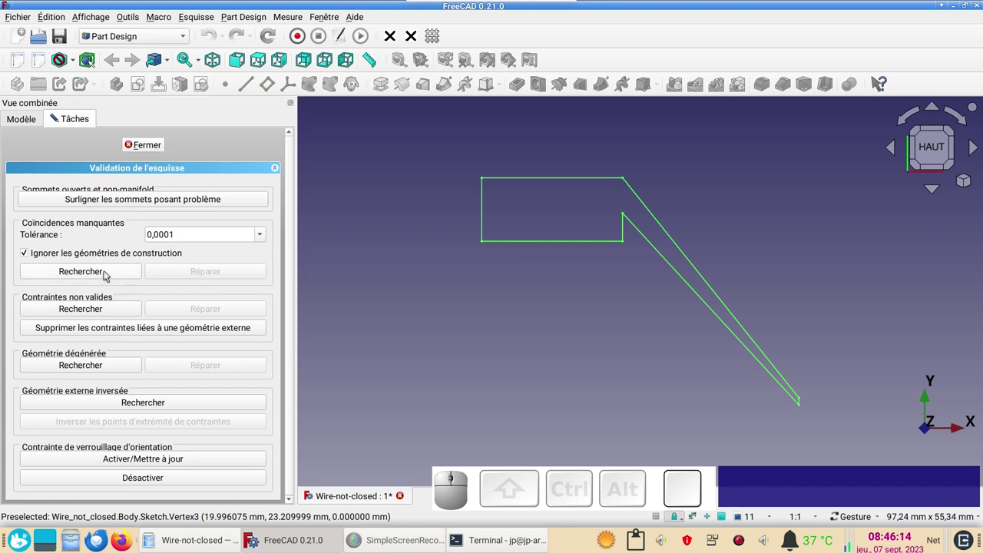
{"action": "left_click", "coordinate": [110, 273]}
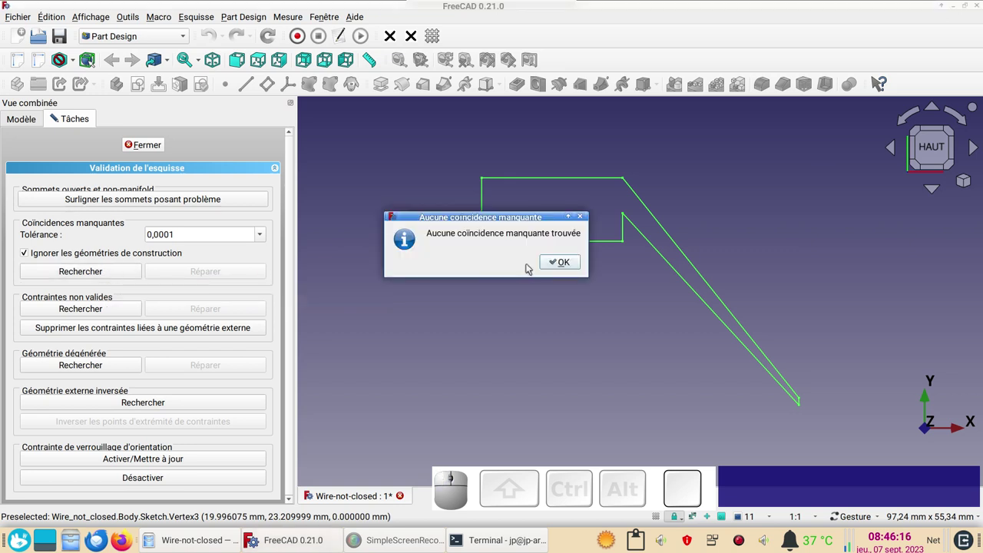
{"action": "left_click", "coordinate": [562, 258]}
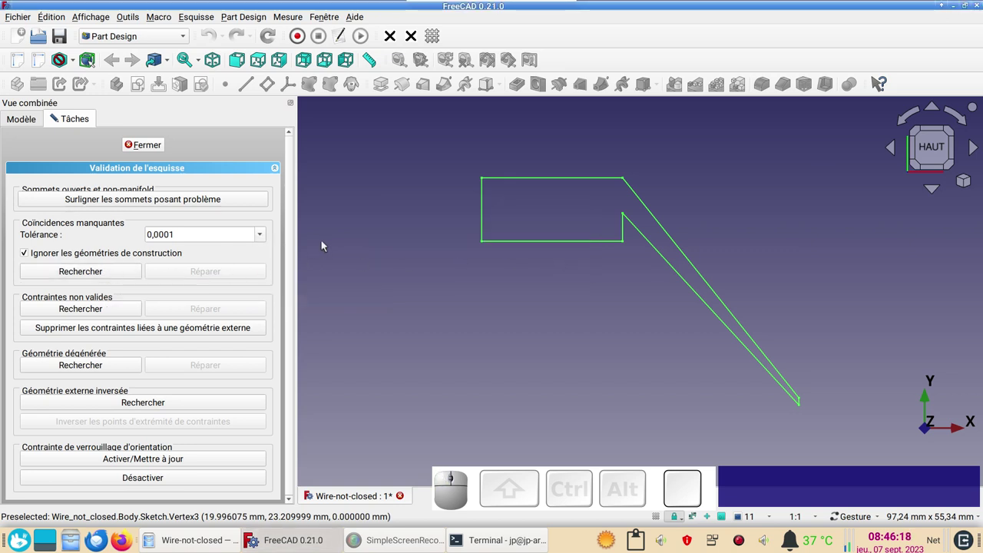
{"action": "left_click", "coordinate": [264, 239]}
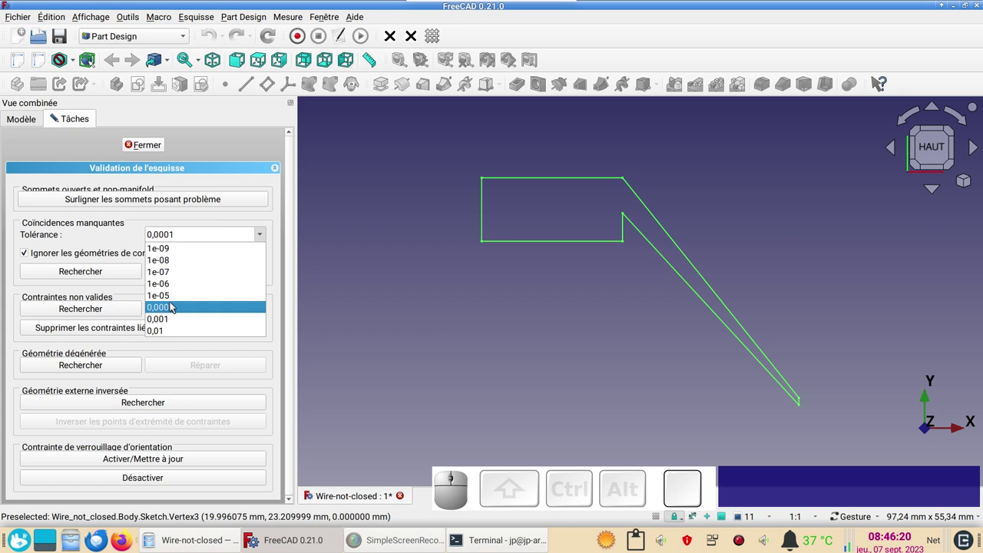
{"action": "left_click", "coordinate": [180, 327]}
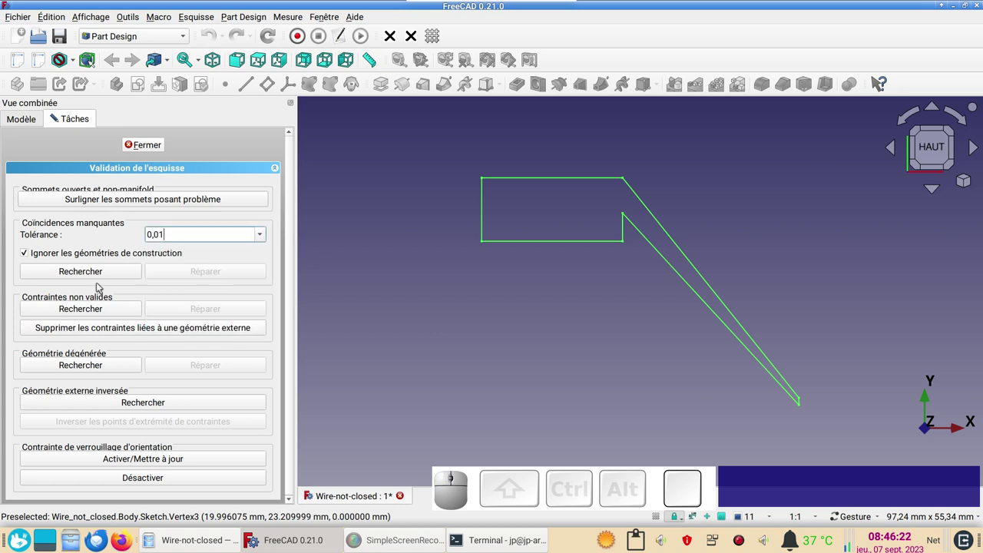
{"action": "left_click", "coordinate": [75, 277]}
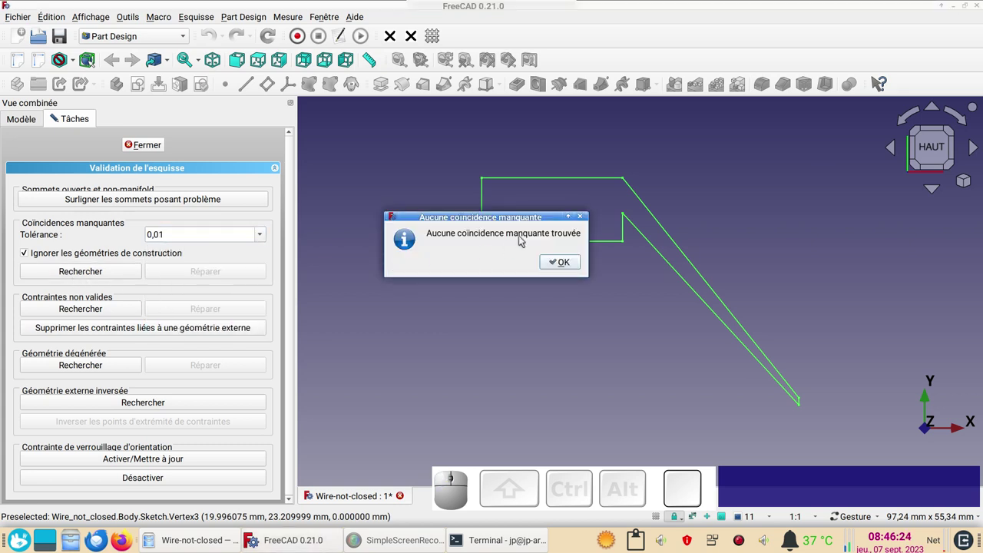
{"action": "left_click", "coordinate": [565, 258]}
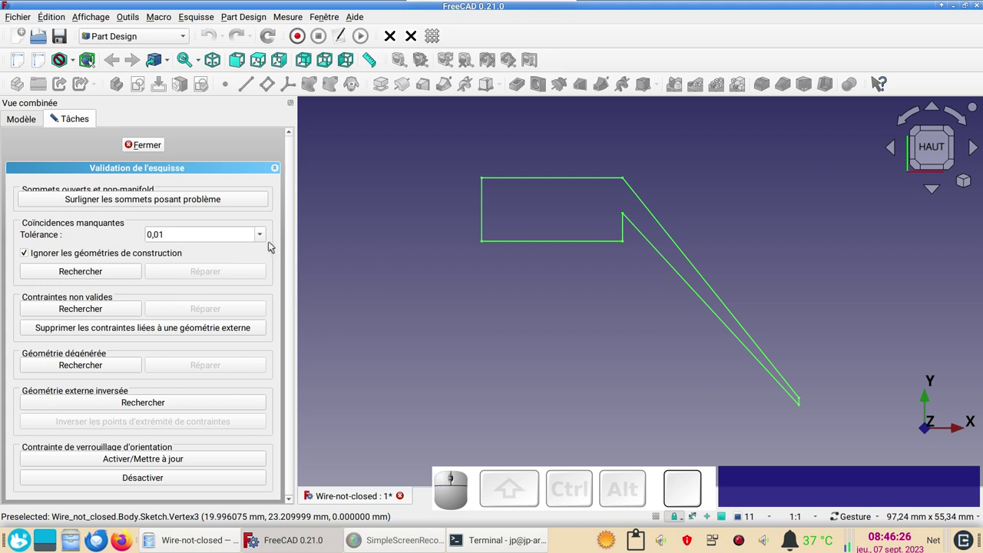
{"action": "left_click", "coordinate": [266, 237]}
{"action": "left_click", "coordinate": [220, 248]}
{"action": "left_click", "coordinate": [128, 272]}
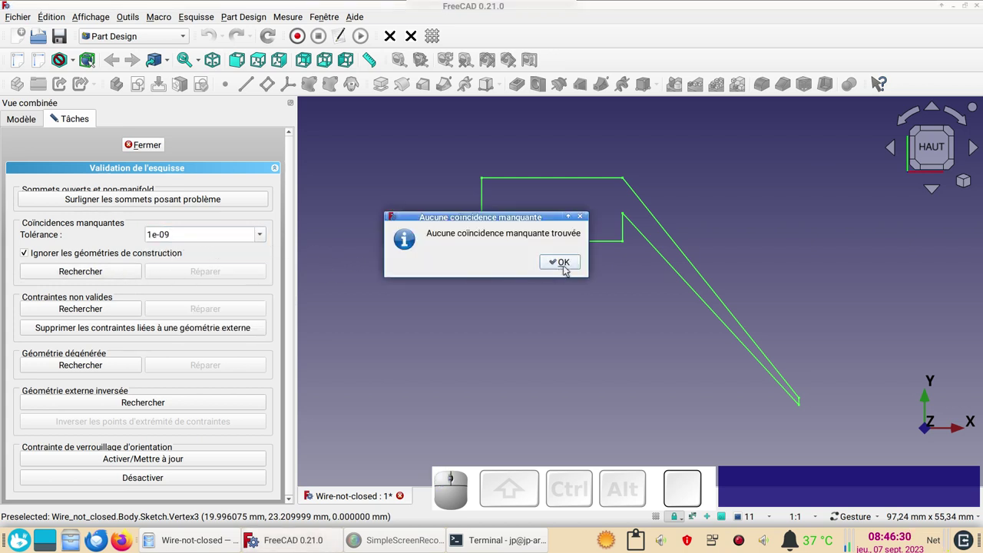
{"action": "left_click", "coordinate": [567, 266]}
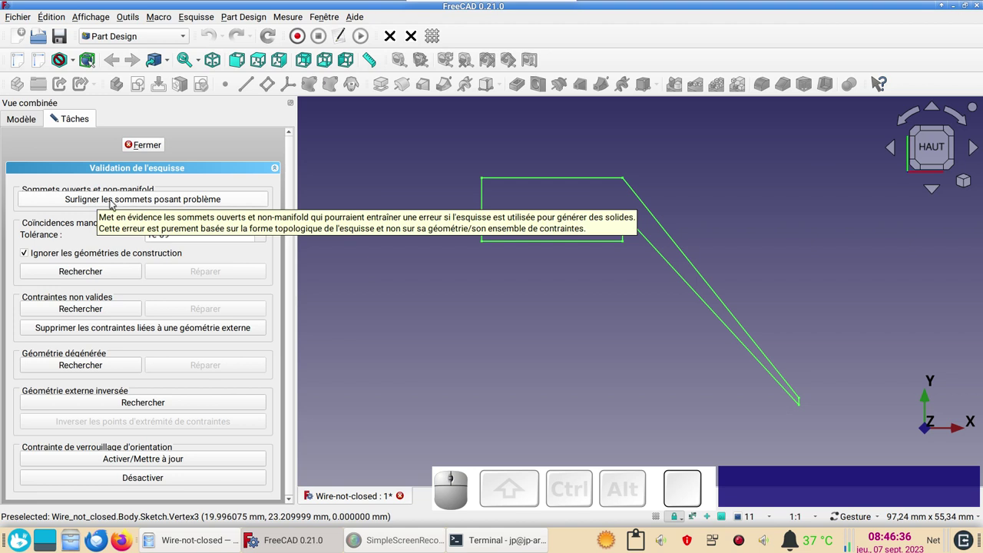
Highlight the open vertices and confirm the sketch has no invalid constraints
{"action": "left_click", "coordinate": [150, 204]}
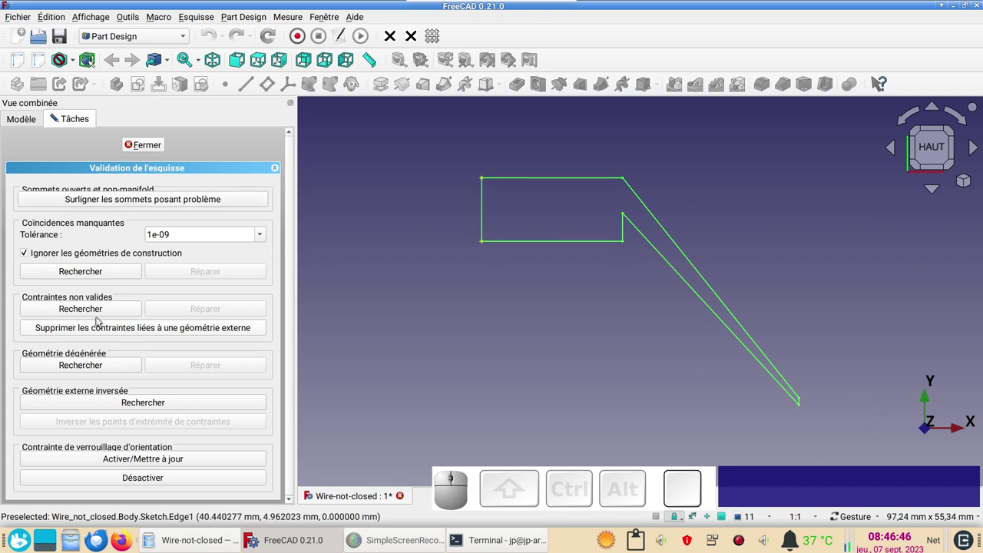
{"action": "left_click", "coordinate": [103, 364]}
{"action": "left_click", "coordinate": [576, 267]}
{"action": "left_click", "coordinate": [77, 314]}
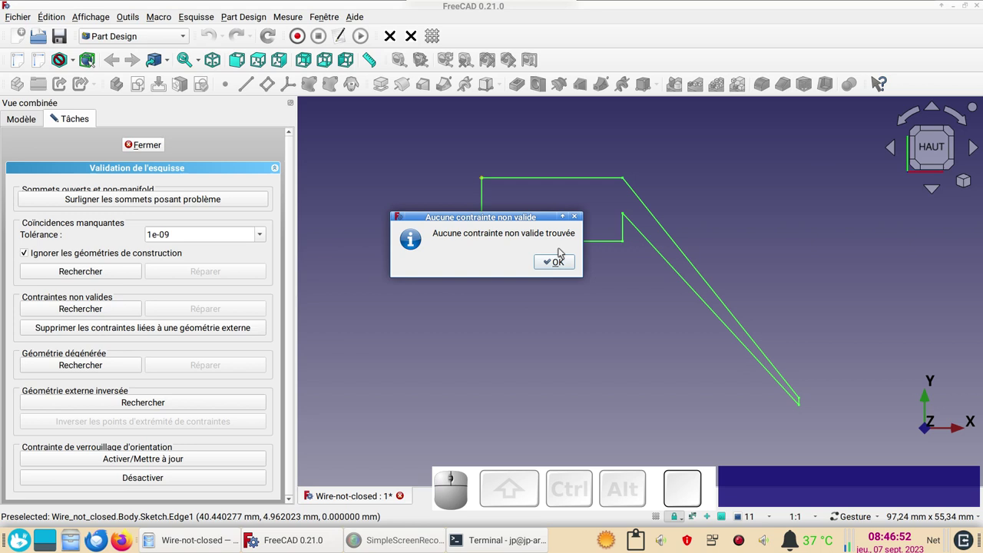
{"action": "left_click", "coordinate": [560, 265]}
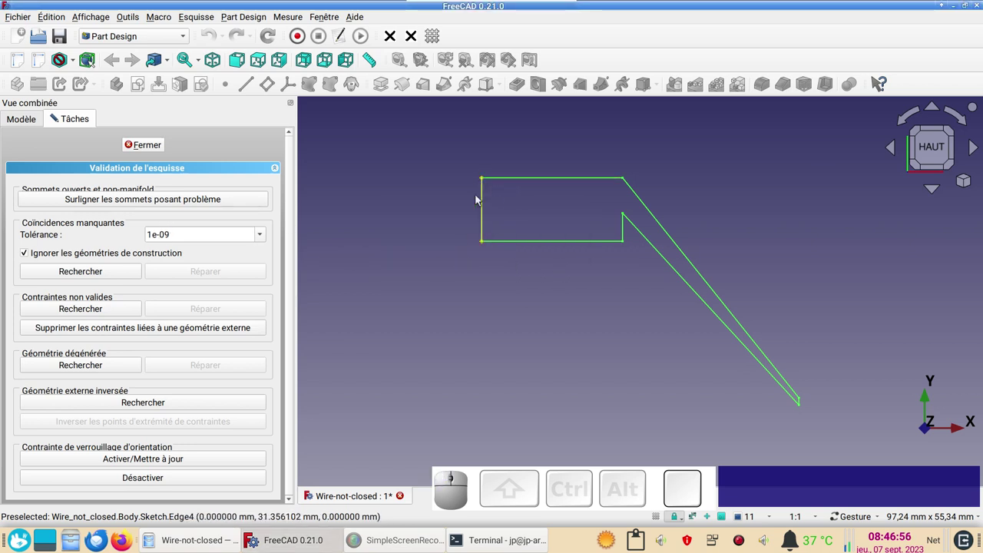
Leave validation, edit the sketch and toggle lines 3 and 7 in the Elements list to locate the duplicate
{"action": "left_click", "coordinate": [157, 148]}
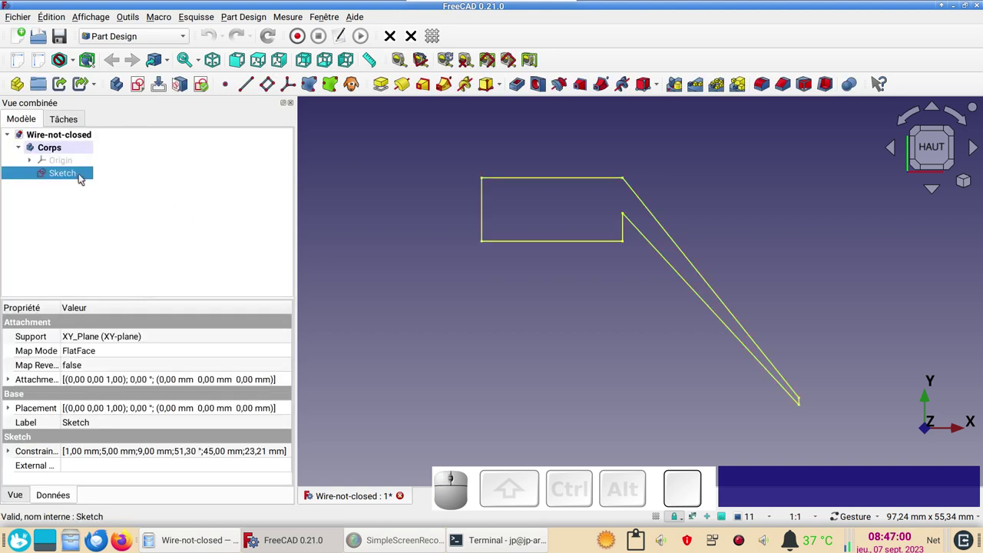
{"action": "left_click", "coordinate": [84, 177]}
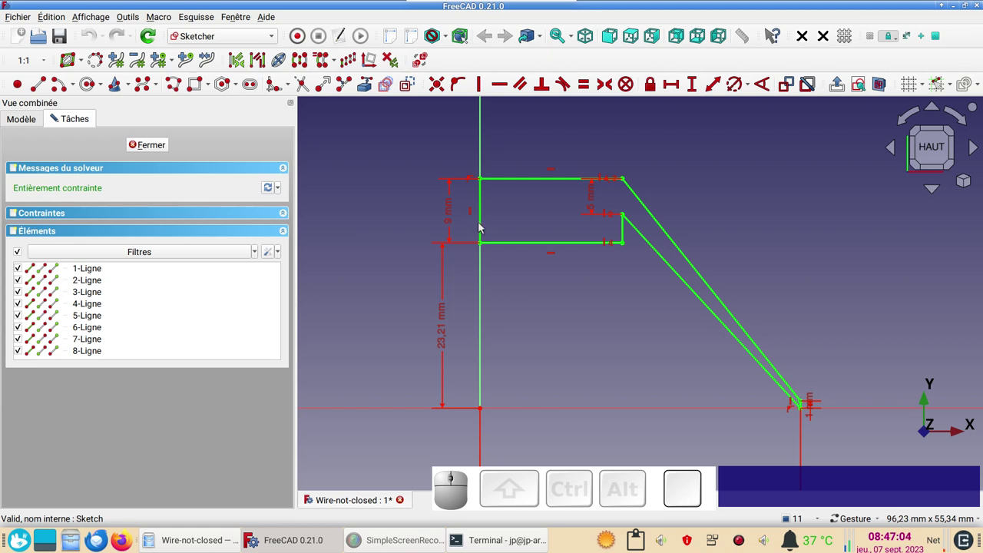
{"action": "left_click", "coordinate": [483, 221]}
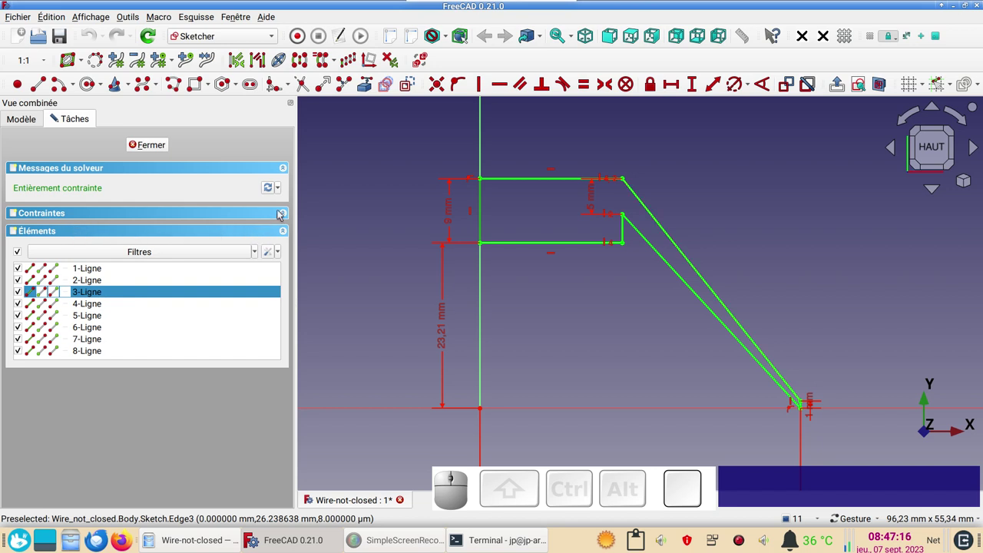
{"action": "left_click", "coordinate": [285, 212]}
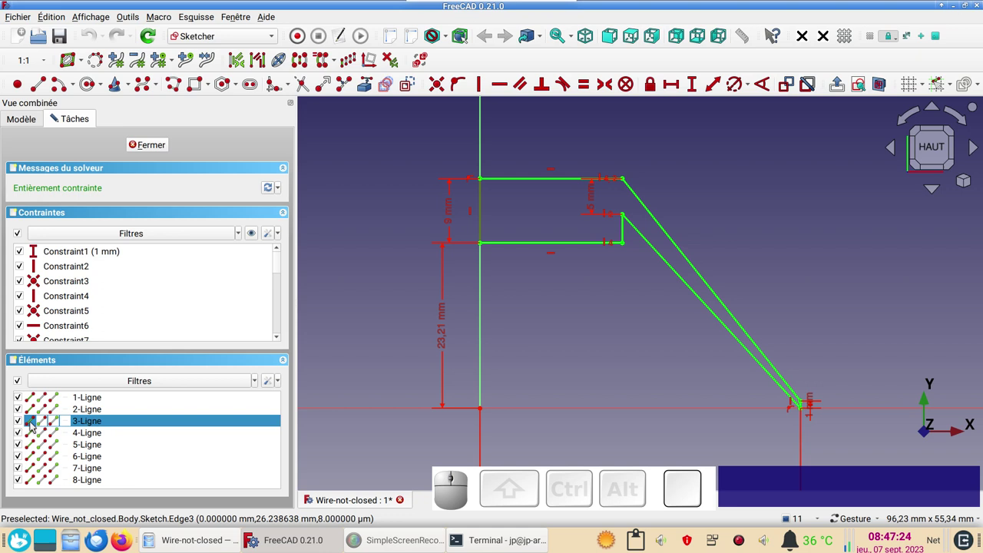
{"action": "left_click", "coordinate": [21, 421]}
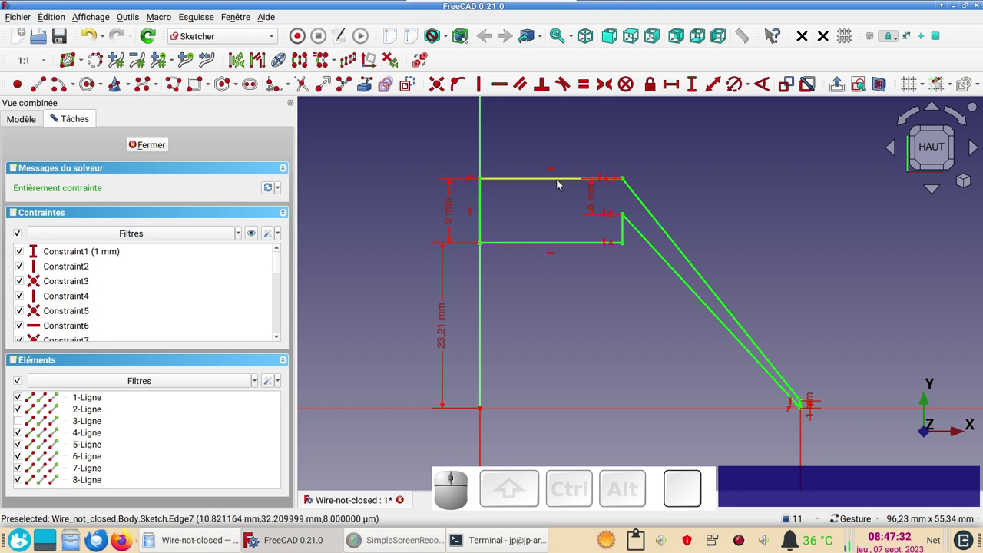
{"action": "left_click", "coordinate": [560, 182]}
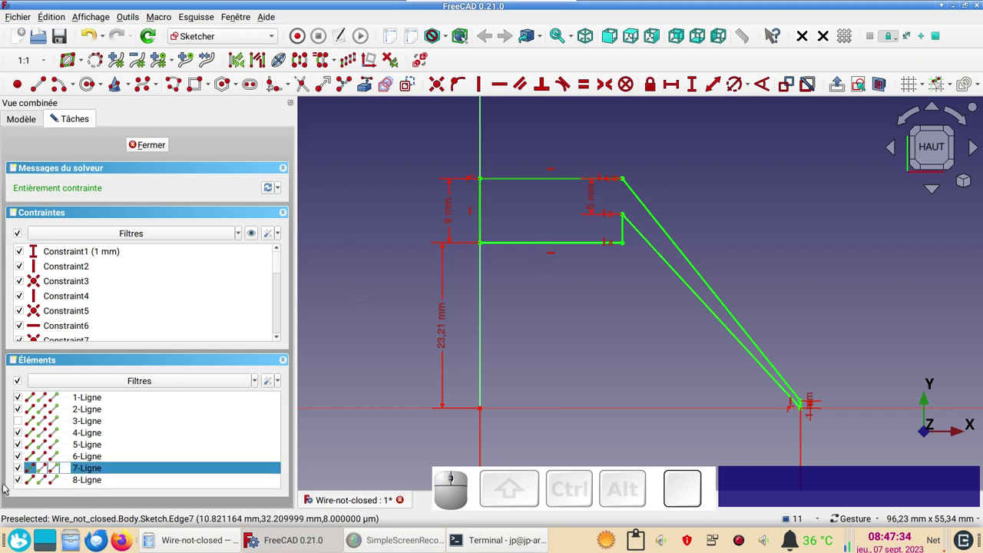
{"action": "left_click", "coordinate": [22, 472]}
{"action": "left_click", "coordinate": [20, 470]}
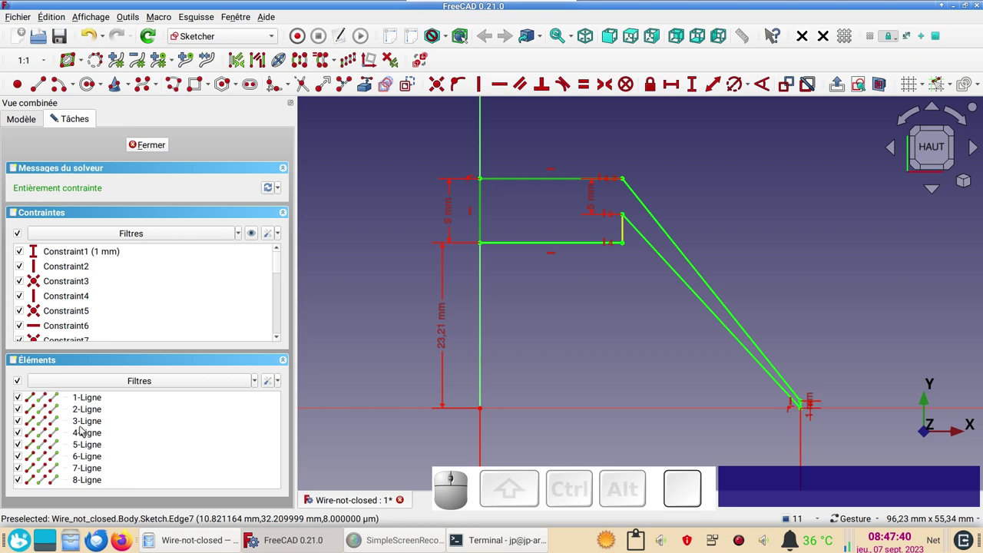
Identify line 6 as the duplicate short vertical edge and select it for removal
{"action": "left_click", "coordinate": [89, 425]}
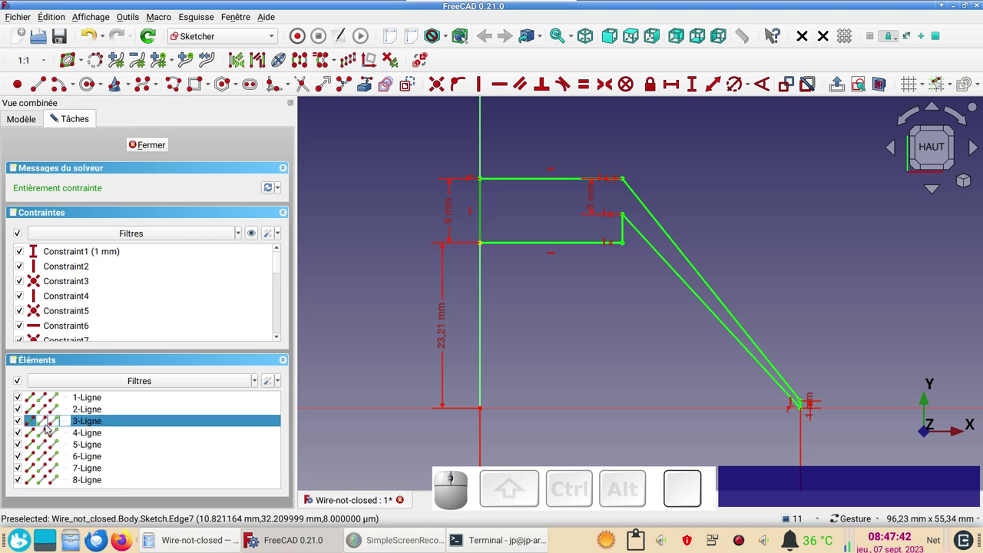
{"action": "left_click", "coordinate": [23, 423]}
{"action": "left_click", "coordinate": [556, 394]}
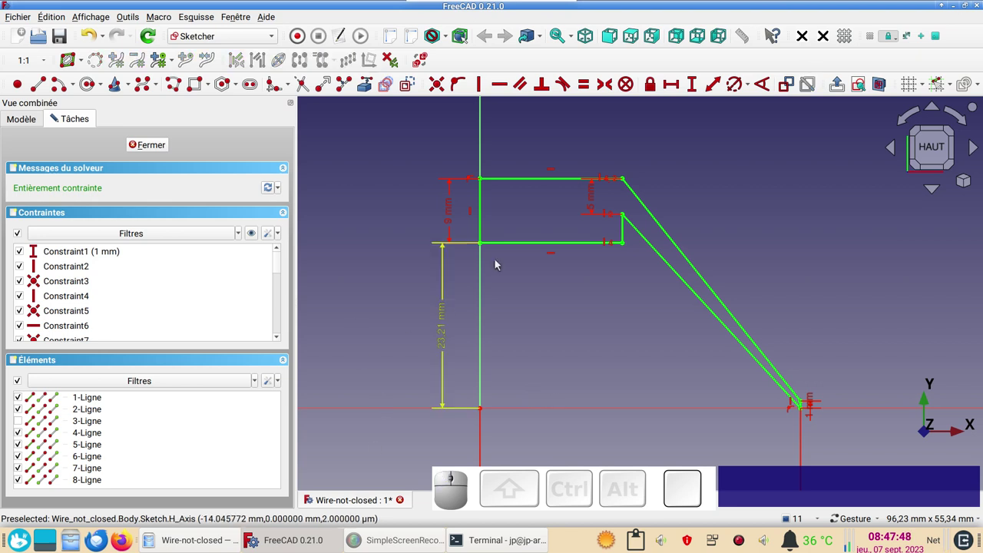
{"action": "left_click", "coordinate": [377, 282]}
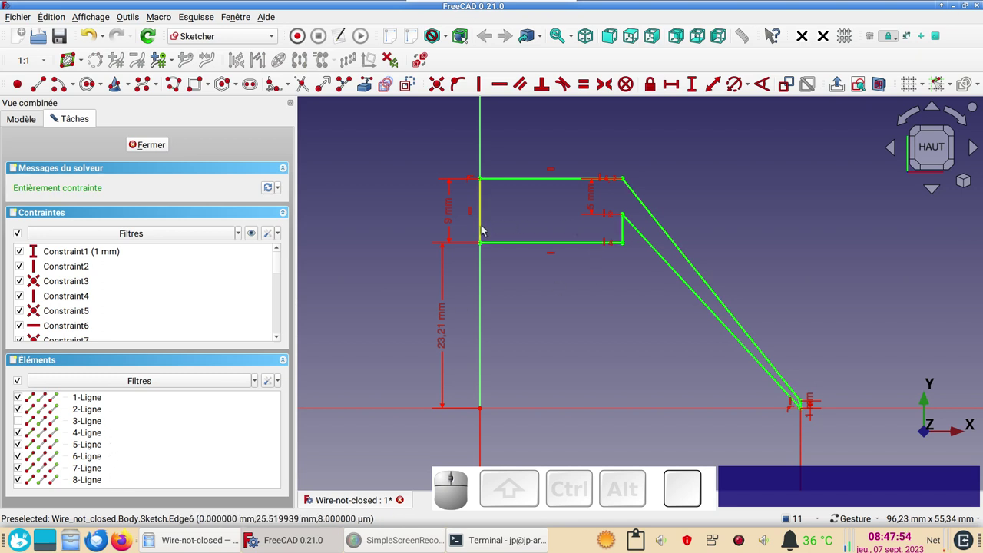
{"action": "left_click", "coordinate": [485, 226]}
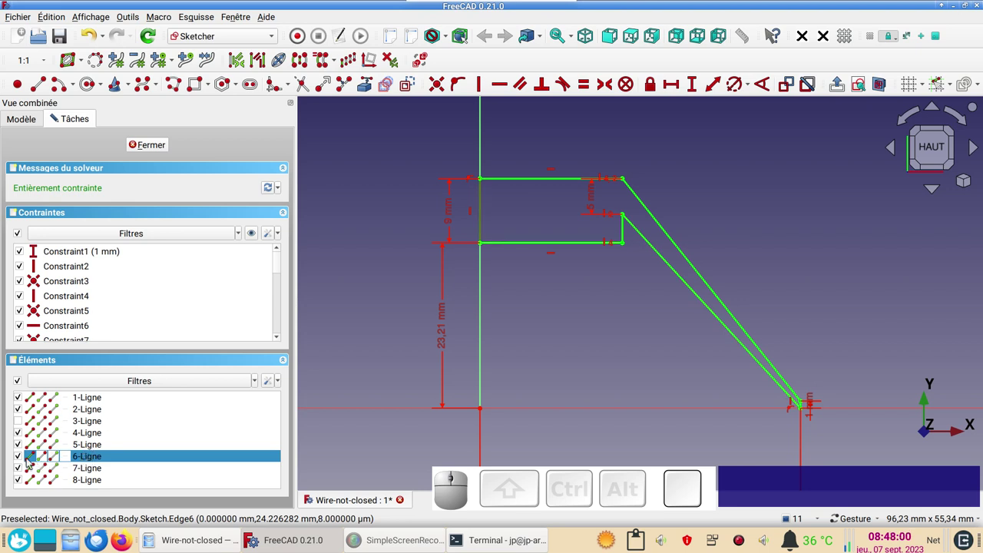
{"action": "left_click", "coordinate": [22, 458]}
{"action": "left_click", "coordinate": [566, 209]}
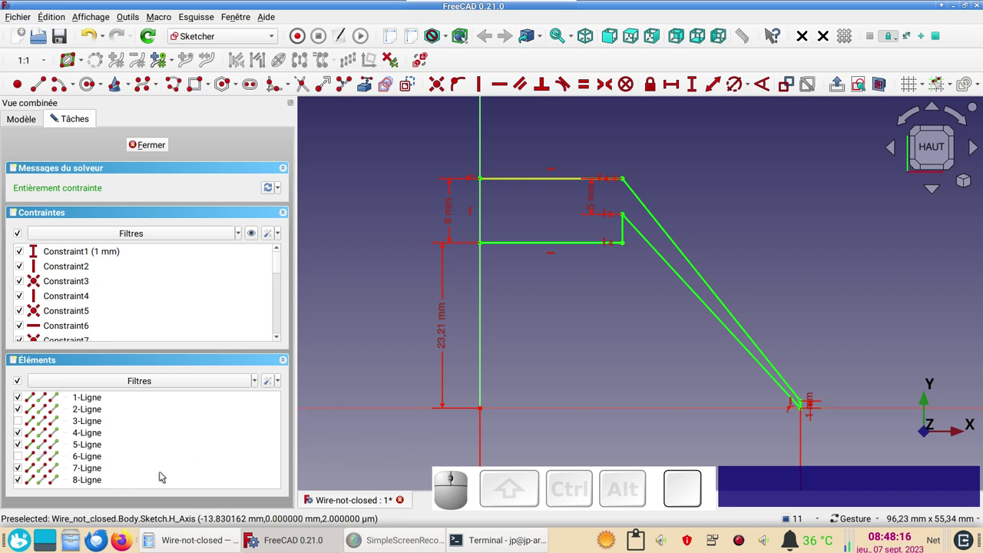
{"action": "left_click", "coordinate": [374, 294]}
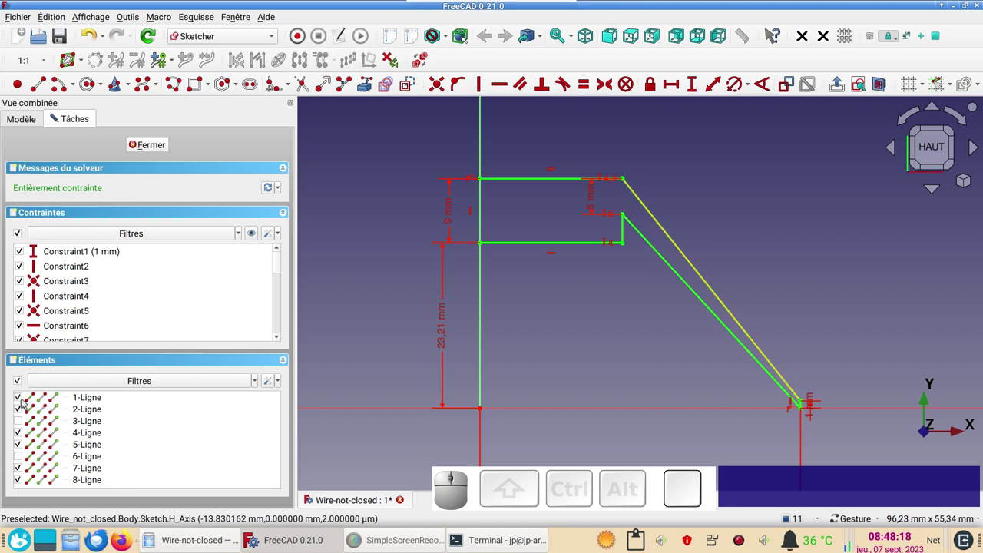
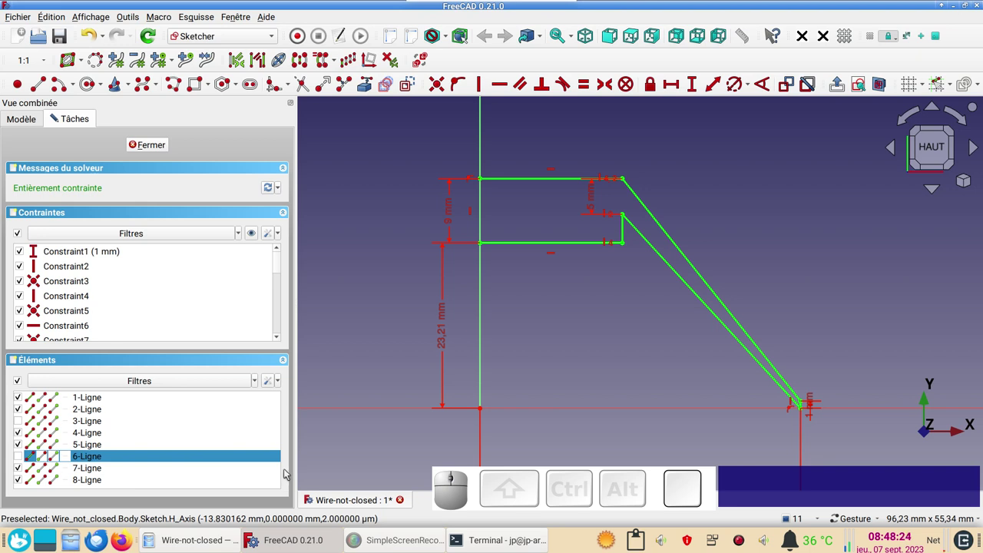
Delete the duplicate line, restore line 3 and select lines 3 and 6 together
{"action": "key", "text": "Delete"}
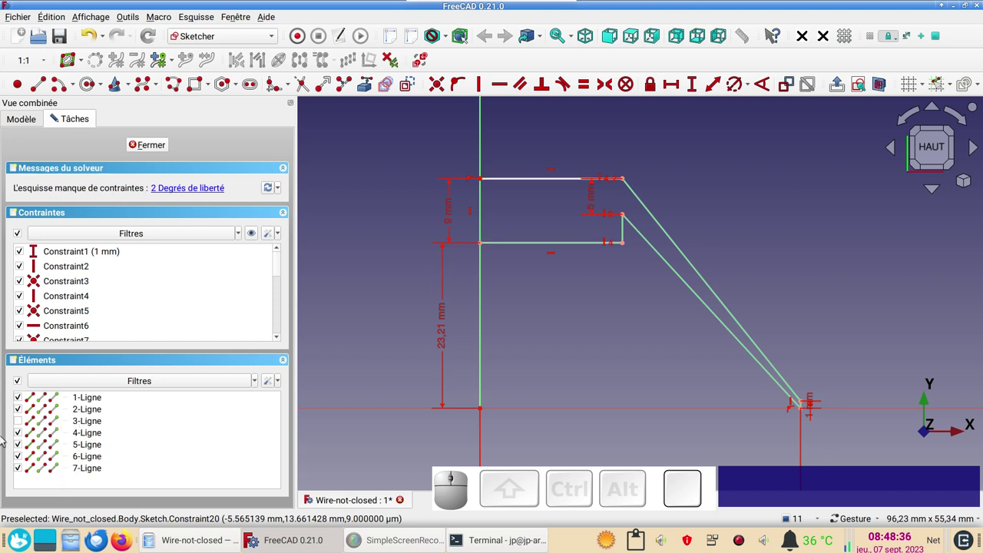
{"action": "left_click", "coordinate": [23, 422]}
{"action": "left_click", "coordinate": [23, 423]}
{"action": "left_click", "coordinate": [509, 326]}
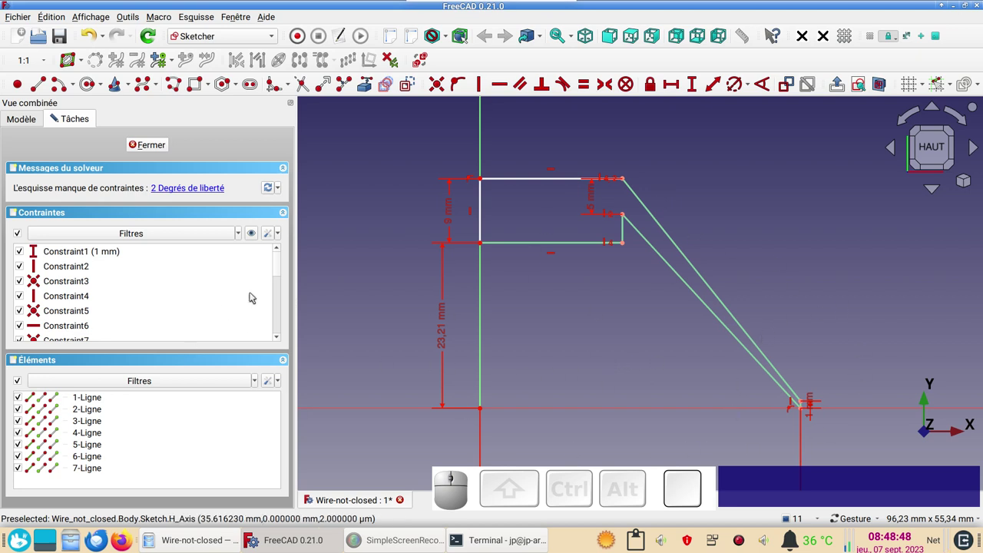
{"action": "left_click", "coordinate": [214, 189]}
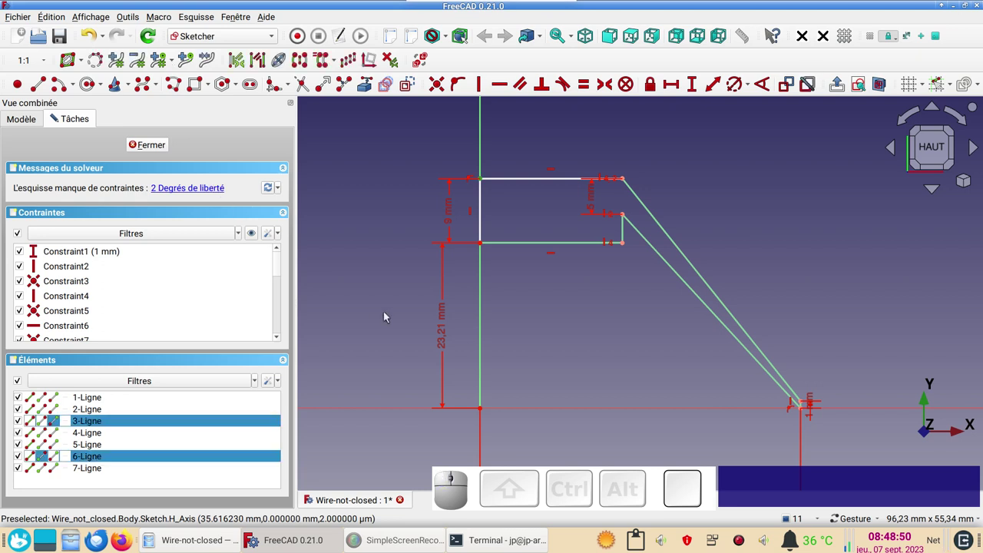
Constrain the loose top-left endpoint onto the edge with Point on Object and move the 5 mm dimension clear
{"action": "scroll", "scroll_direction": "up", "scroll_amount": 3}
{"action": "left_click_drag", "start_coordinate": [520, 213], "coordinate": [481, 262]}
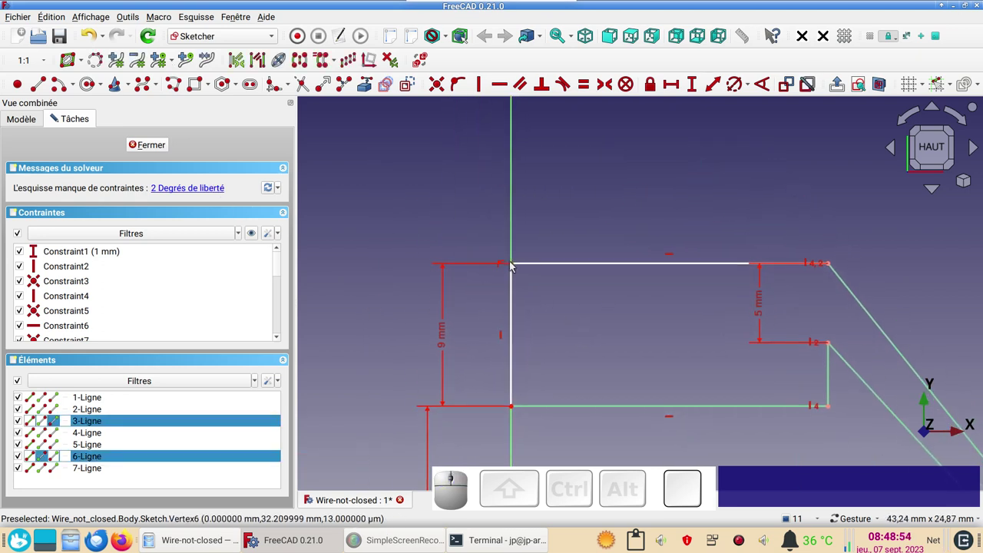
{"action": "left_click_drag", "start_coordinate": [515, 264], "coordinate": [526, 250]}
{"action": "left_click", "coordinate": [572, 338]}
{"action": "left_click_drag", "start_coordinate": [503, 247], "coordinate": [501, 328]}
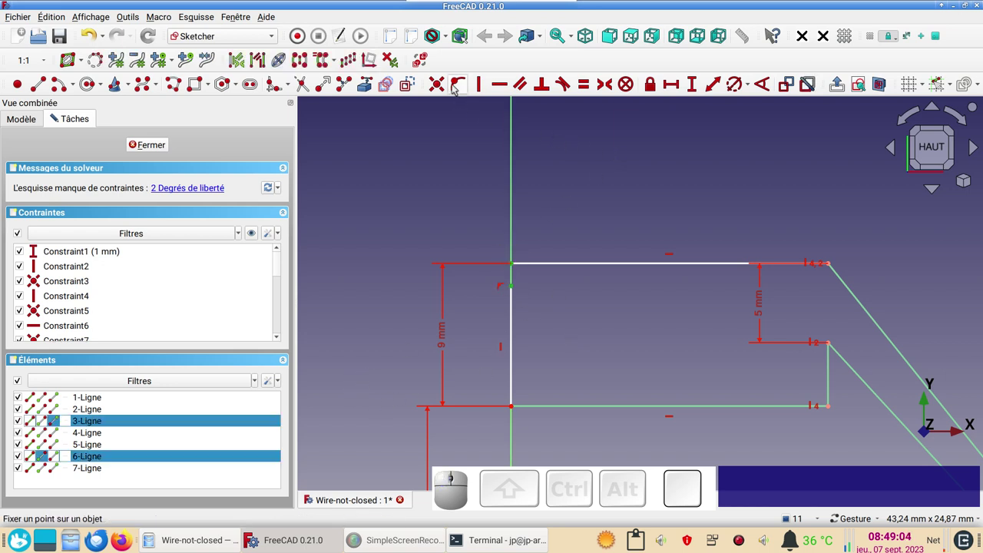
{"action": "key", "text": "c"}
{"action": "scroll", "scroll_direction": "down", "scroll_amount": 3}
{"action": "right_click", "coordinate": [457, 344]}
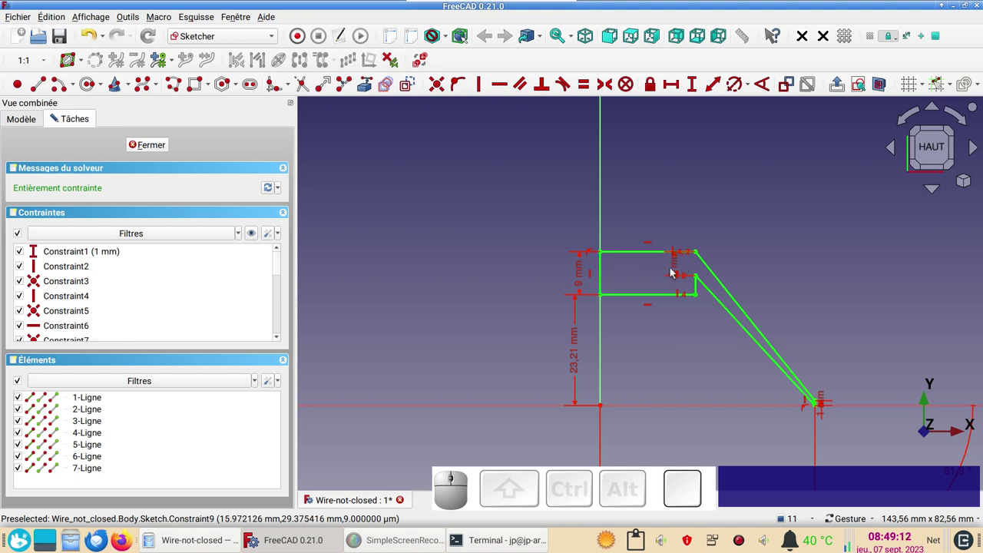
{"action": "left_click_drag", "start_coordinate": [682, 265], "coordinate": [517, 369]}
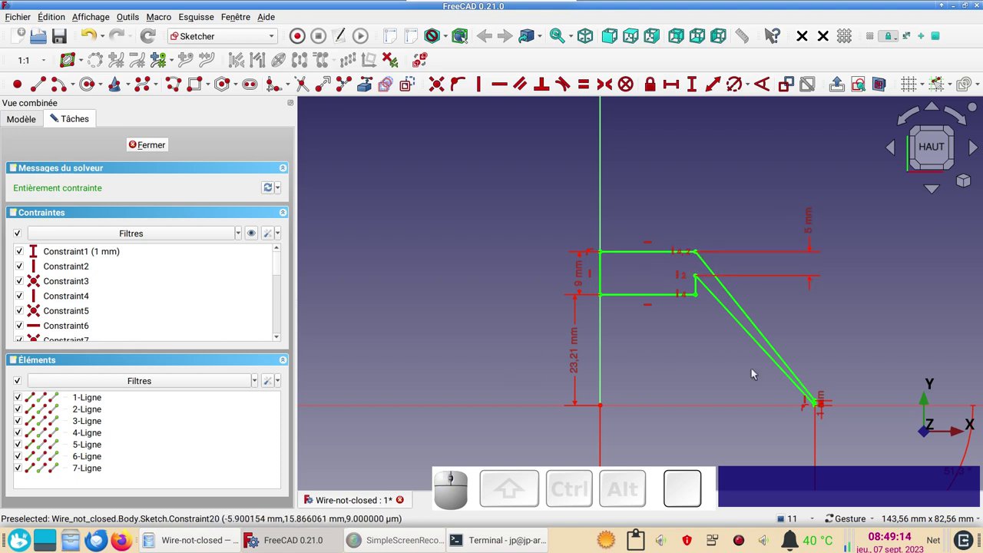
Close sketch editing and pad the repaired outline into a 10 mm solid
{"action": "left_click", "coordinate": [165, 152]}
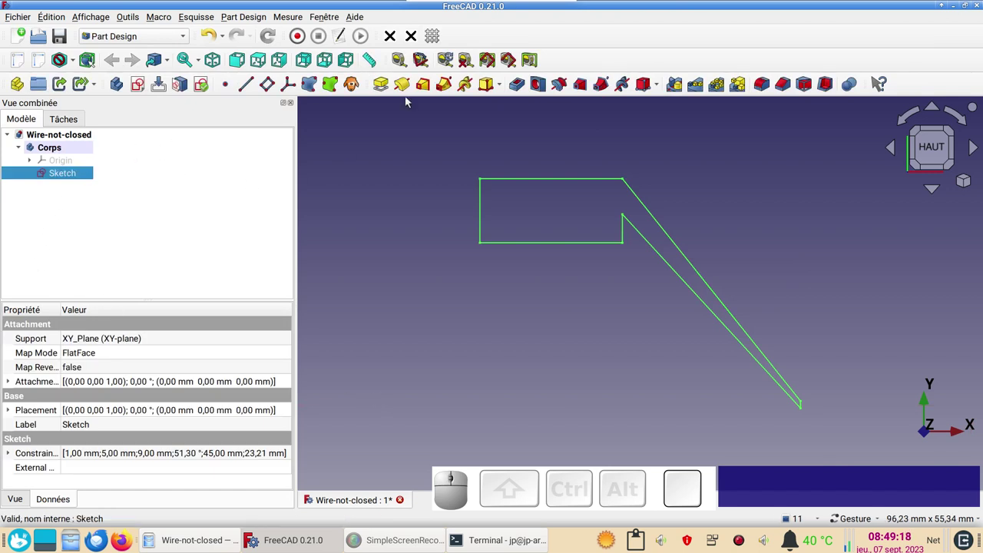
{"action": "left_click", "coordinate": [383, 83]}
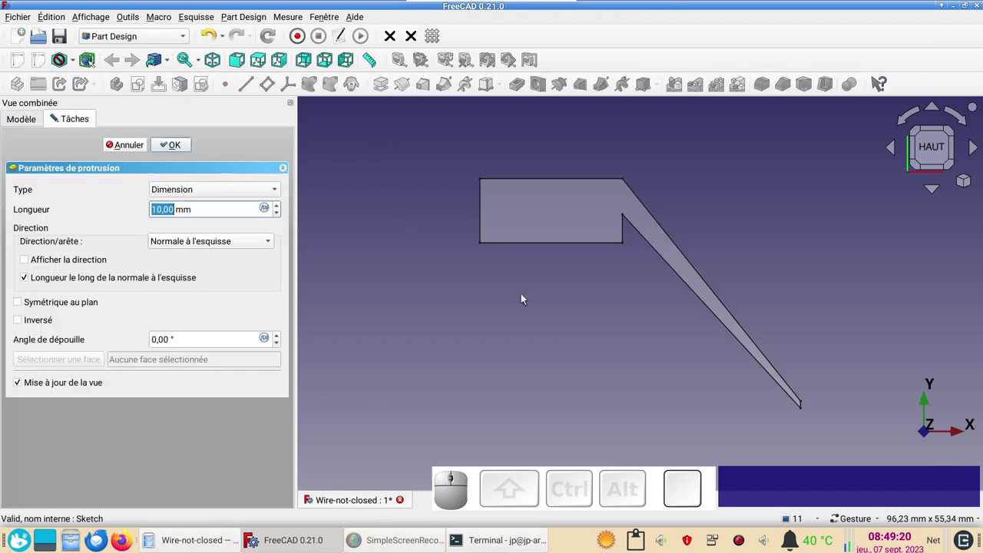
{"action": "left_click_drag", "start_coordinate": [617, 365], "coordinate": [286, 255]}
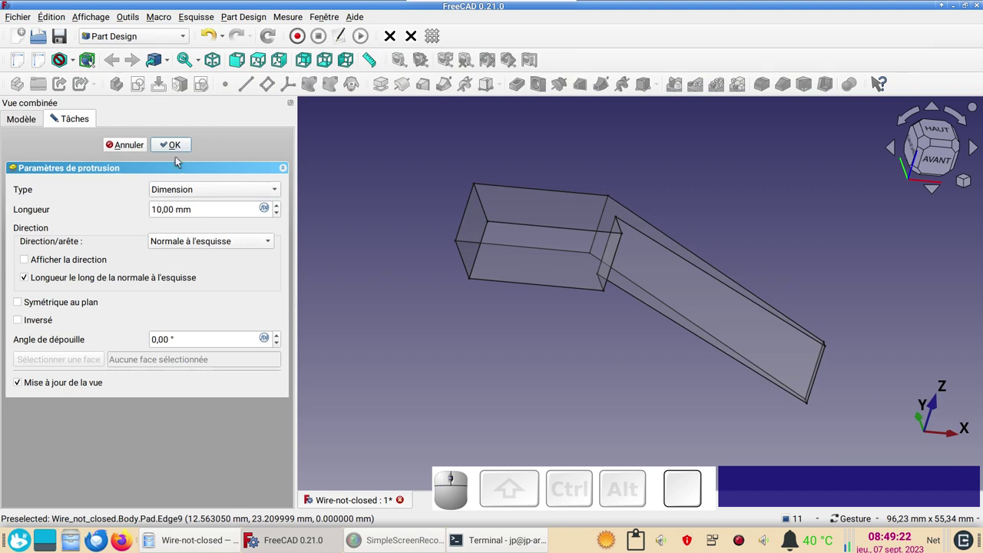
{"action": "left_click", "coordinate": [185, 150]}
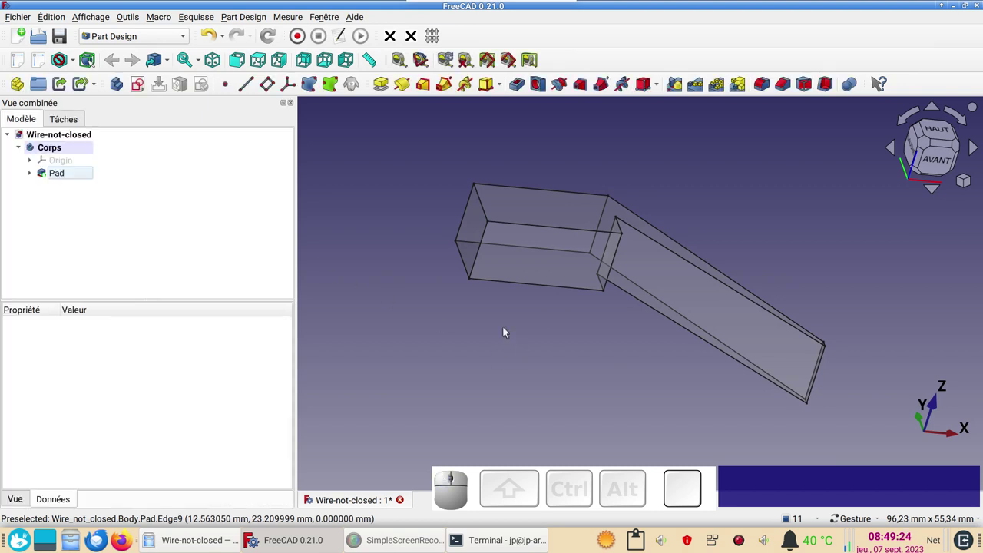
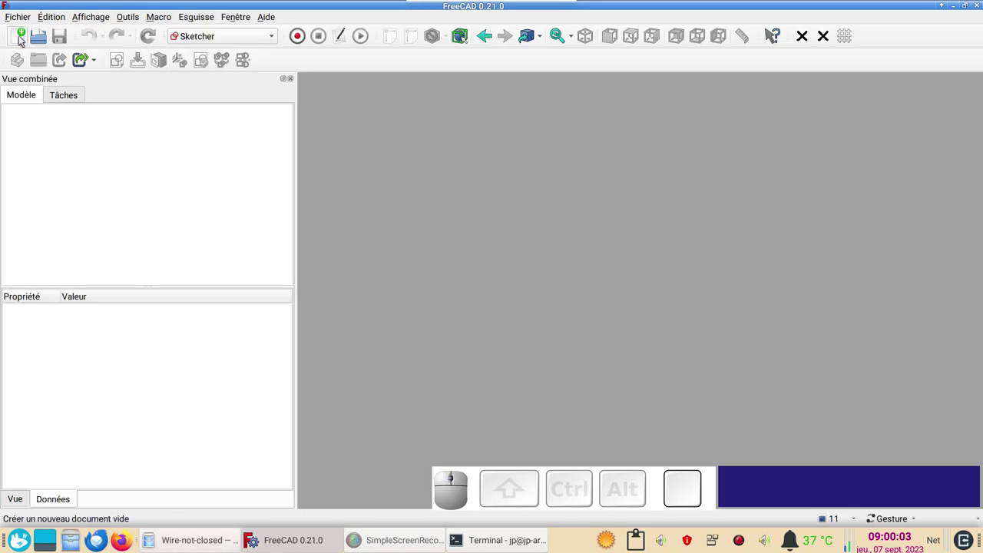
Create a new document and start importing Wire-not-closed.dxf
{"action": "left_click", "coordinate": [24, 38]}
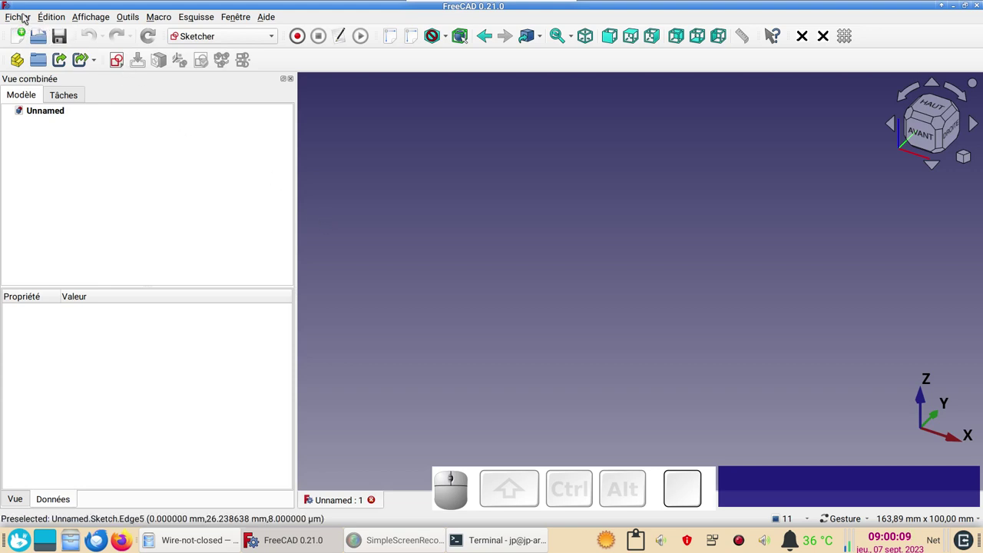
{"action": "left_click", "coordinate": [27, 17]}
{"action": "left_click", "coordinate": [69, 192]}
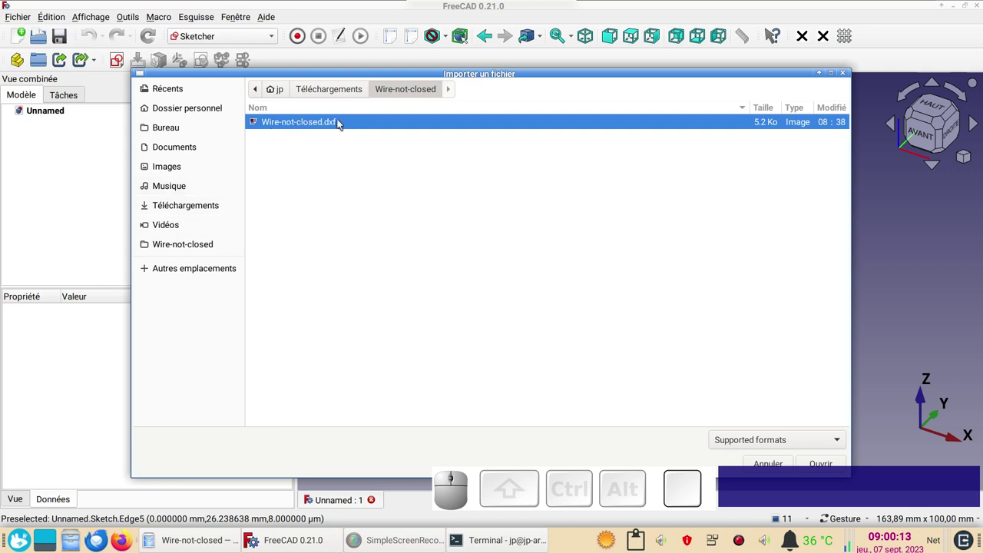
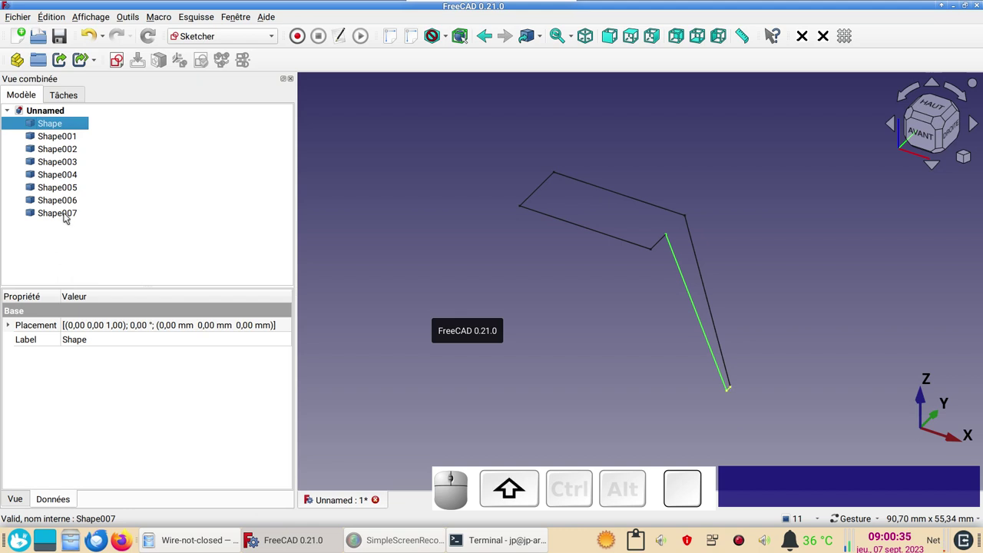
Combine the eight imported shapes into one Compound in the Part workbench
{"action": "left_click", "coordinate": [68, 216]}
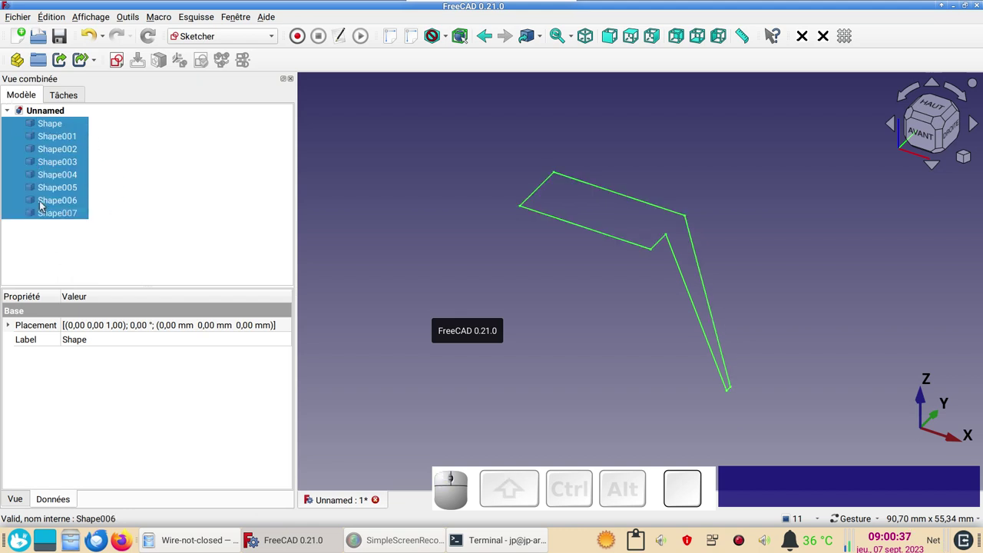
{"action": "left_click", "coordinate": [244, 42]}
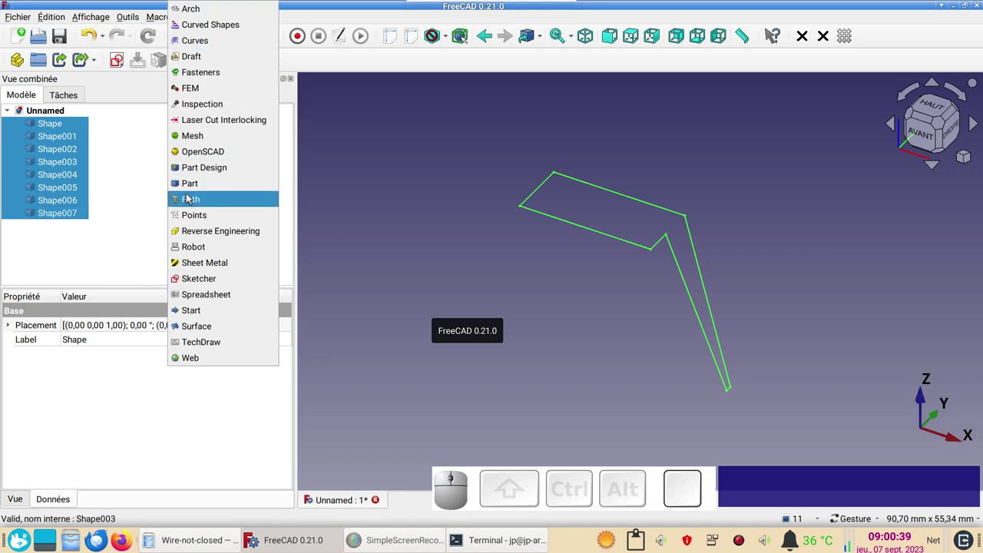
{"action": "left_click", "coordinate": [200, 187]}
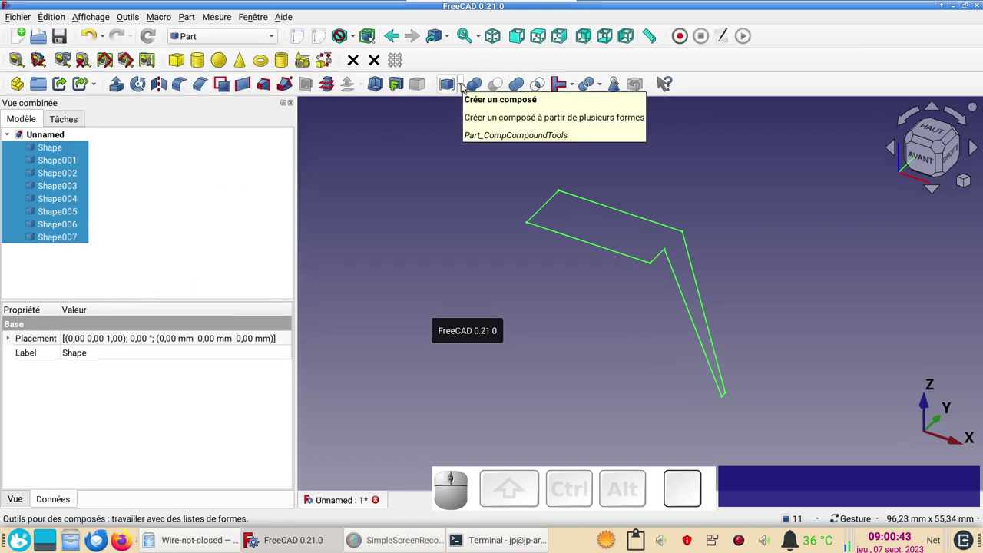
{"action": "left_click", "coordinate": [465, 84]}
{"action": "left_click", "coordinate": [468, 105]}
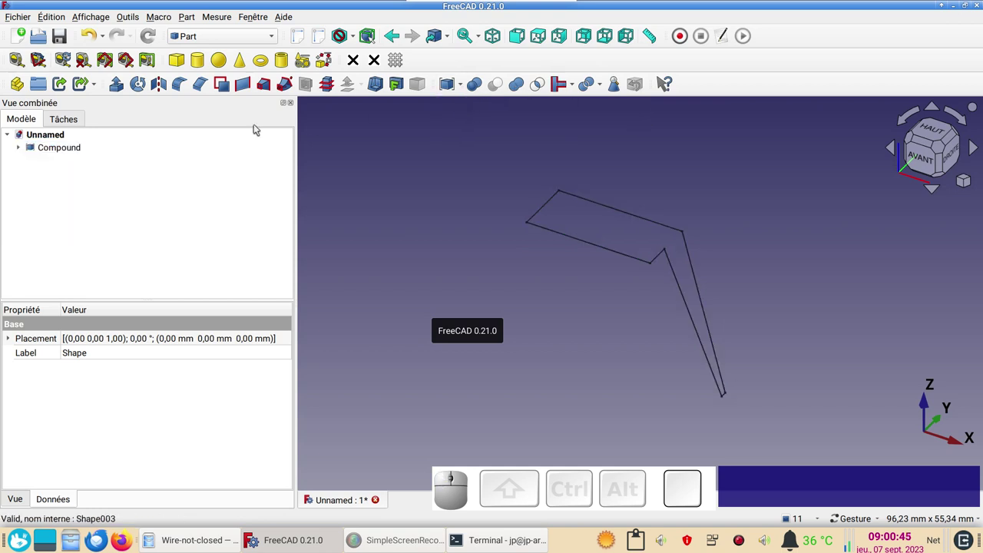
Convert the Compound to a Sketch with Draft to Sketch and hide the Compound
{"action": "left_click", "coordinate": [83, 152]}
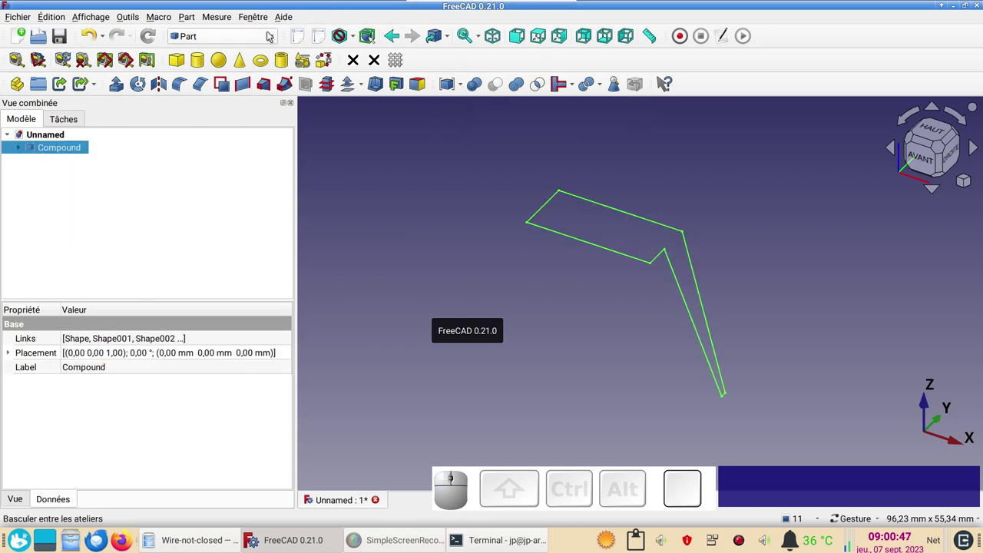
{"action": "left_click", "coordinate": [242, 41]}
{"action": "left_click", "coordinate": [232, 56]}
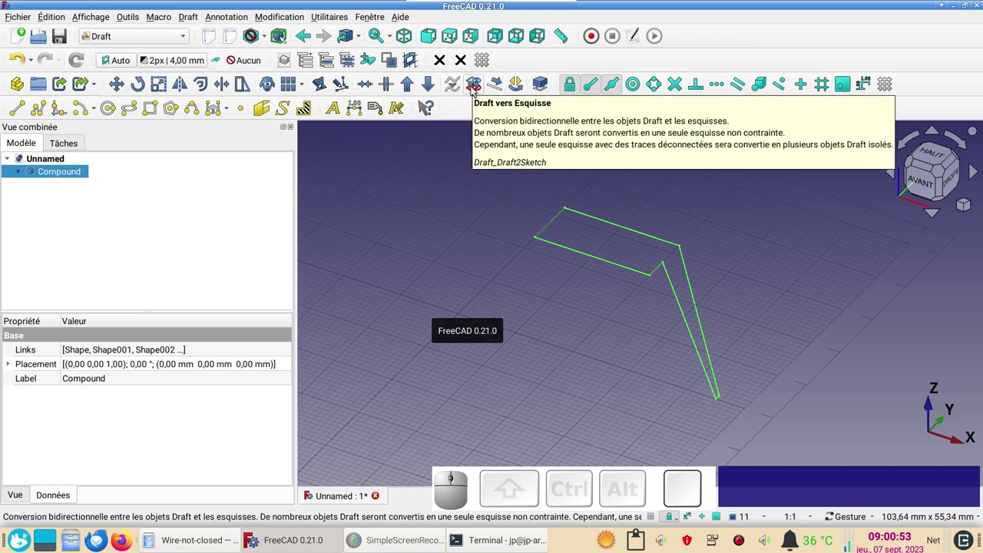
{"action": "left_click", "coordinate": [475, 88]}
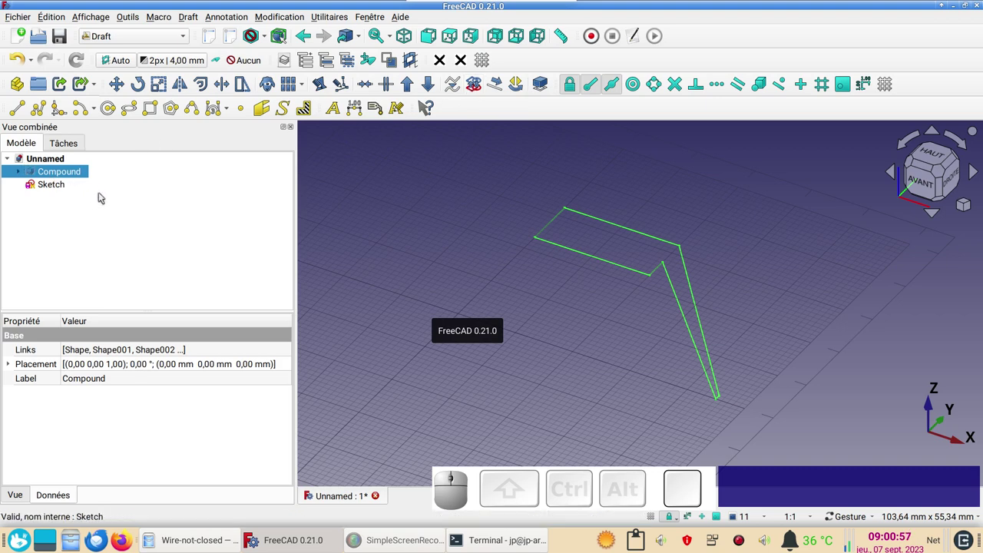
{"action": "key", "text": "space"}
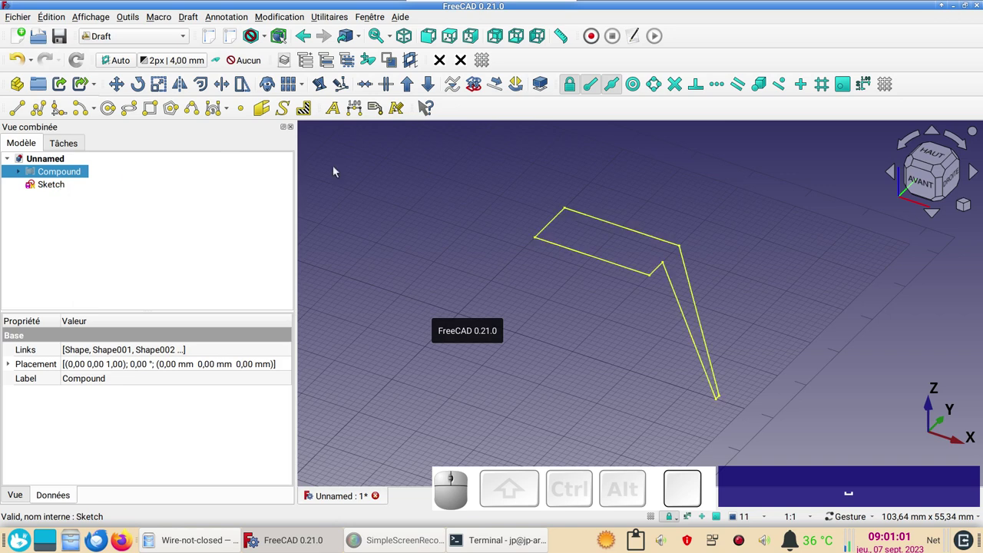
{"action": "left_click", "coordinate": [491, 59]}
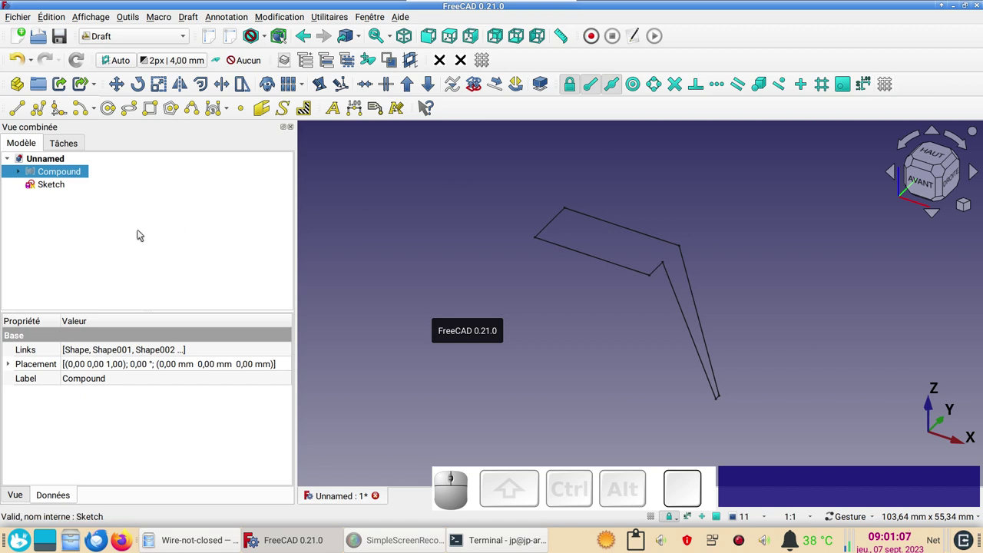
Switch to the Sketcher workbench and start validating the converted Sketch
{"action": "left_click", "coordinate": [66, 186]}
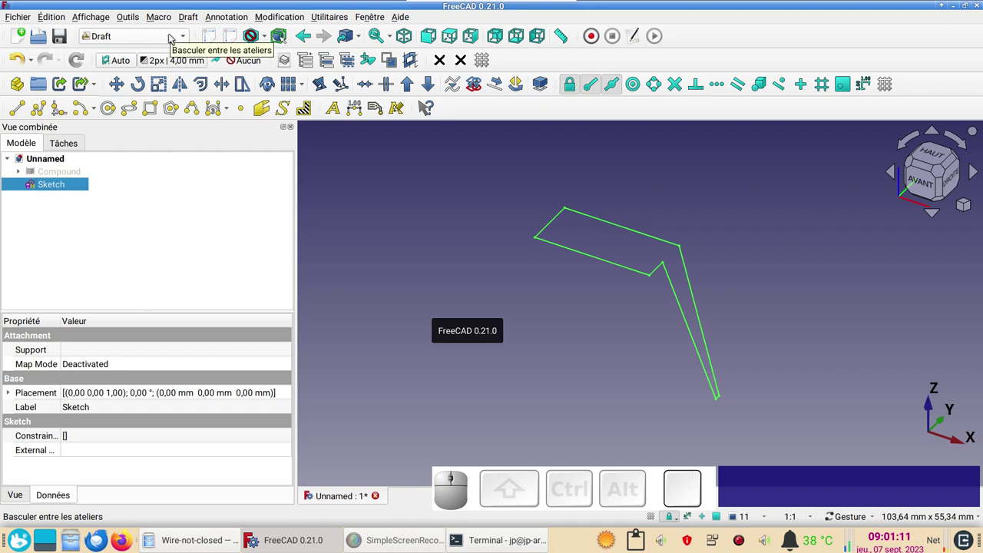
{"action": "left_click", "coordinate": [170, 39]}
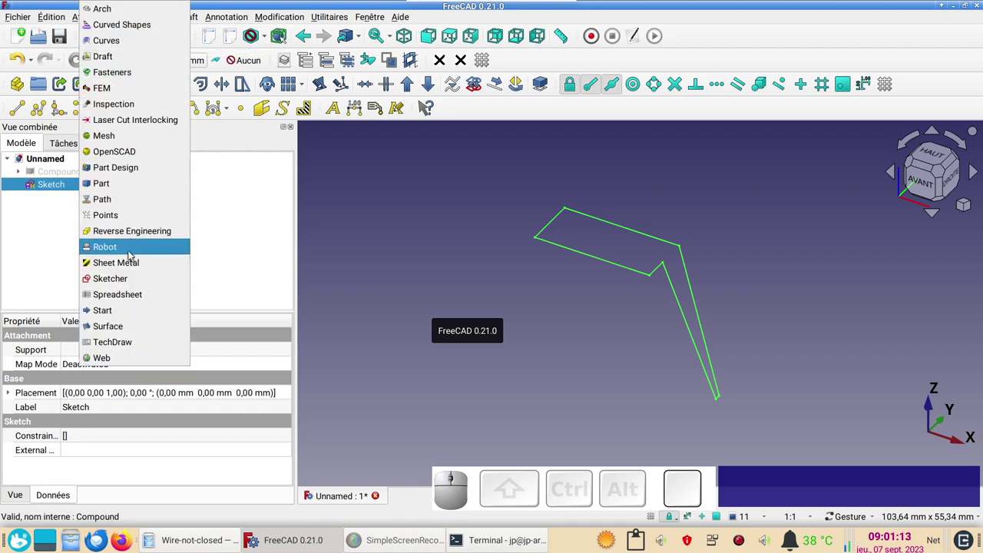
{"action": "left_click", "coordinate": [135, 276]}
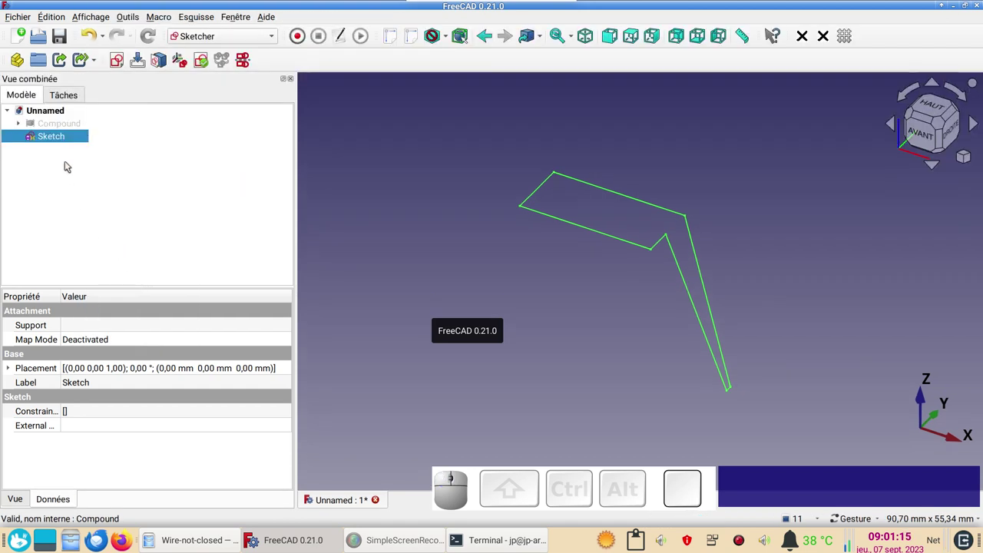
{"action": "left_click", "coordinate": [70, 140]}
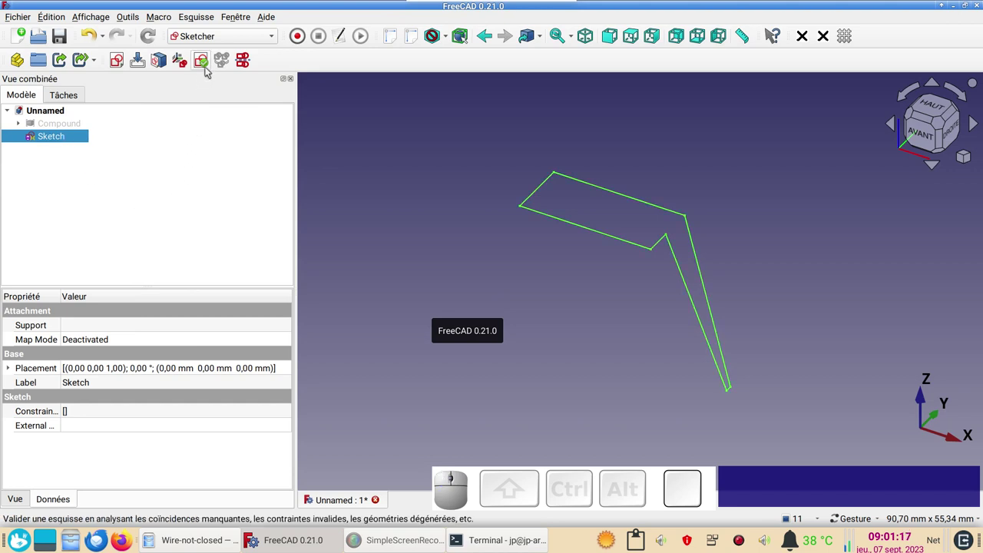
{"action": "left_click", "coordinate": [209, 68]}
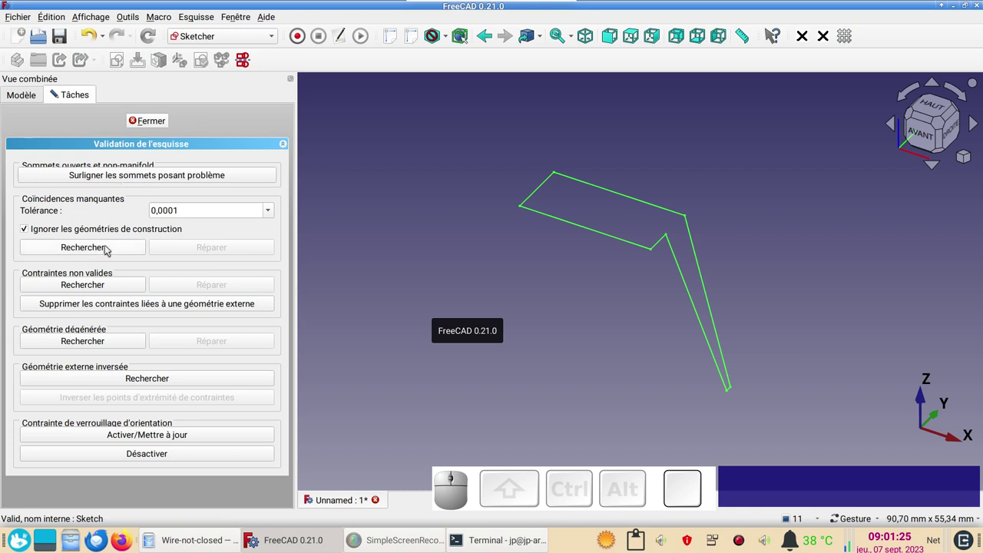
Find and fix the 9 missing coincidences, then recheck at 0,01 tolerance finding none
{"action": "left_click", "coordinate": [110, 248]}
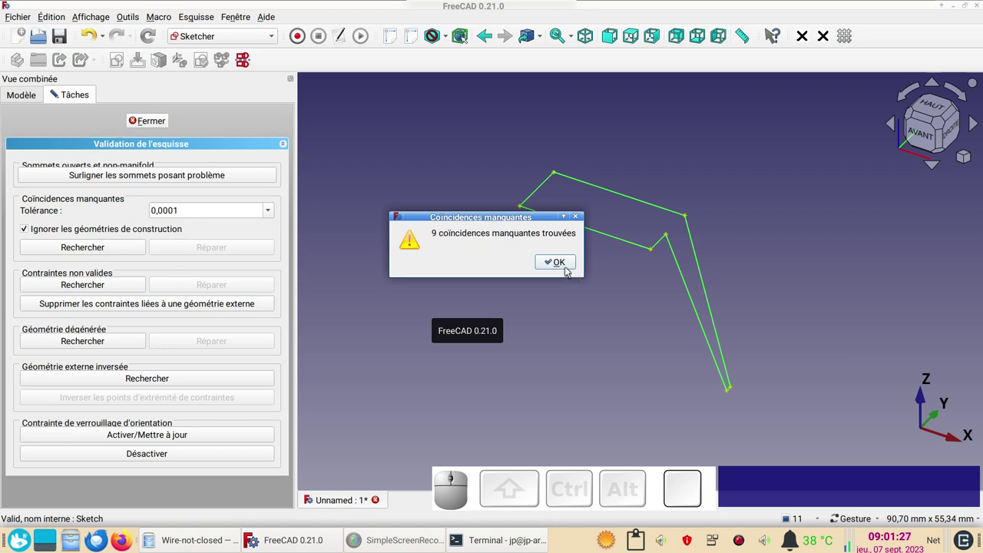
{"action": "left_click", "coordinate": [571, 266]}
{"action": "left_click", "coordinate": [236, 253]}
{"action": "left_click", "coordinate": [275, 214]}
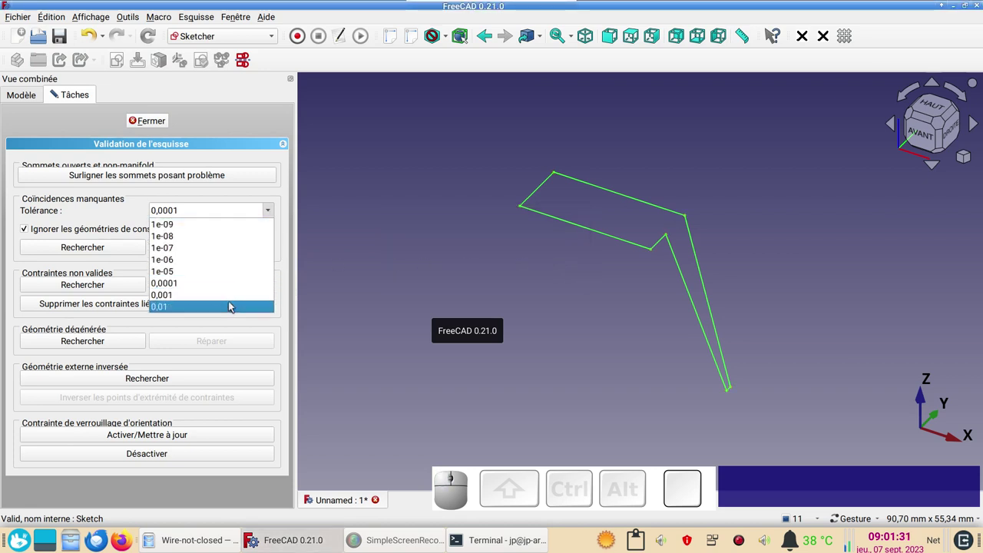
{"action": "left_click", "coordinate": [231, 305]}
{"action": "left_click", "coordinate": [113, 251]}
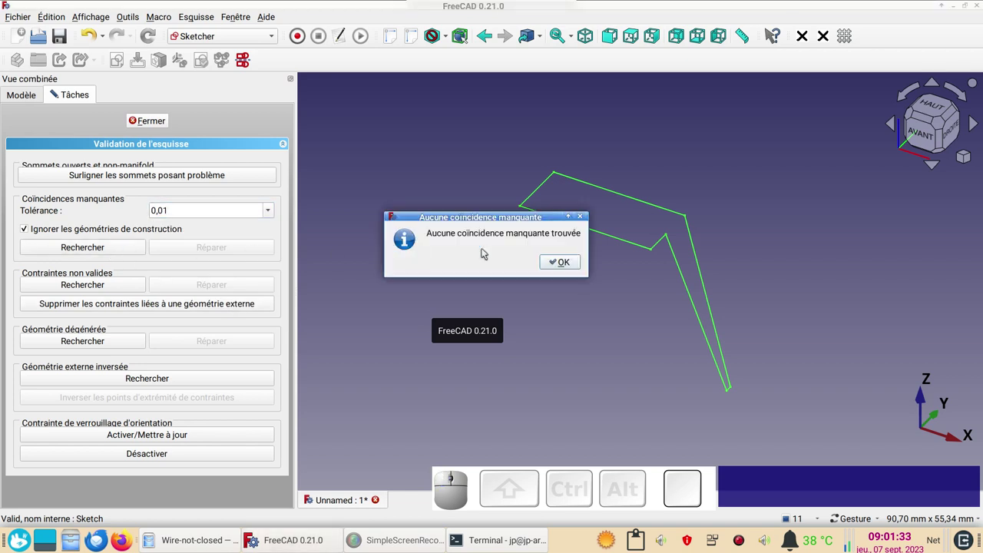
{"action": "left_click", "coordinate": [561, 268]}
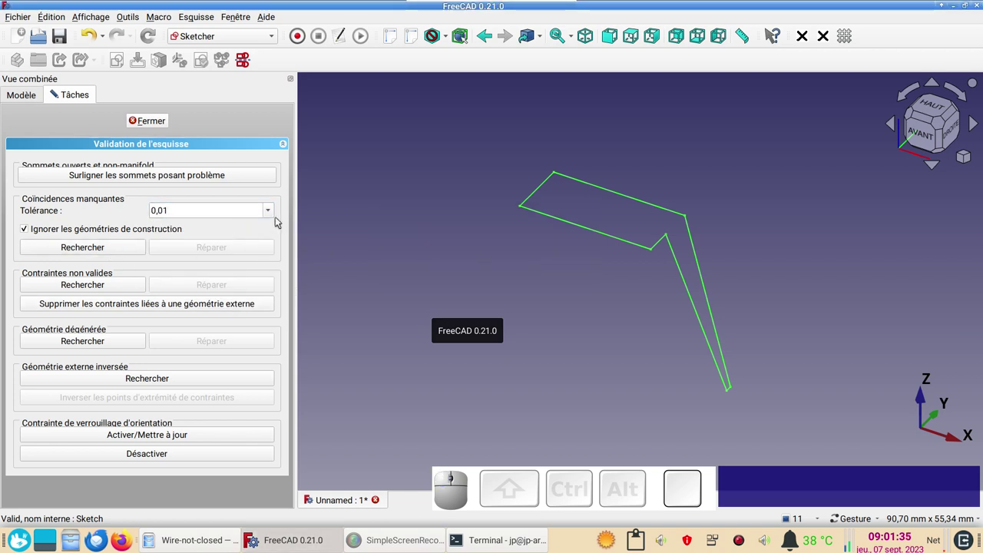
Recheck at 1e-09 tolerance, highlight problematic vertices and close the validation panel
{"action": "left_click", "coordinate": [270, 217]}
{"action": "left_click", "coordinate": [237, 222]}
{"action": "left_click", "coordinate": [127, 248]}
{"action": "left_click", "coordinate": [561, 261]}
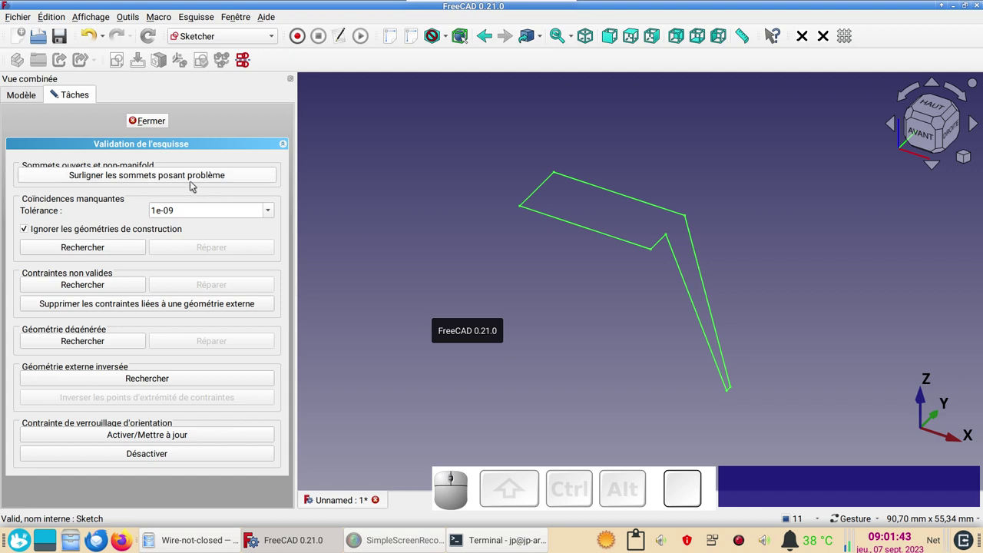
{"action": "left_click", "coordinate": [195, 182]}
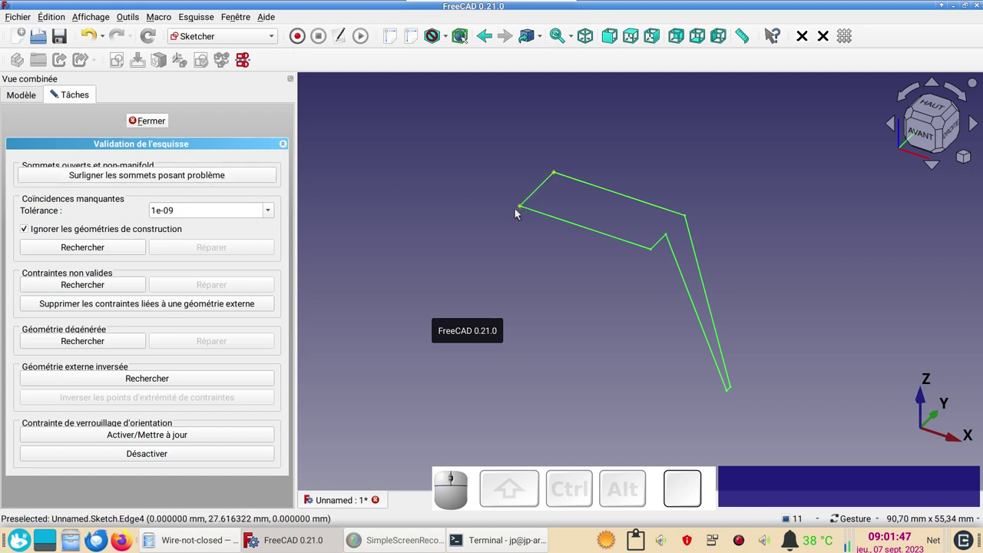
{"action": "left_click", "coordinate": [163, 123]}
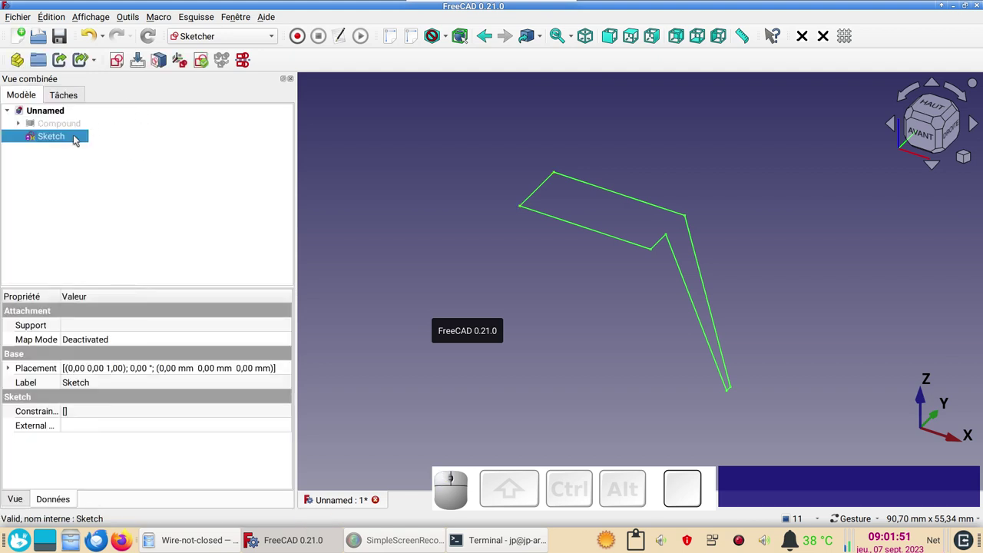
Edit the sketch, identify the redundant line 5 via the Elements list and delete it
{"action": "left_click", "coordinate": [69, 137]}
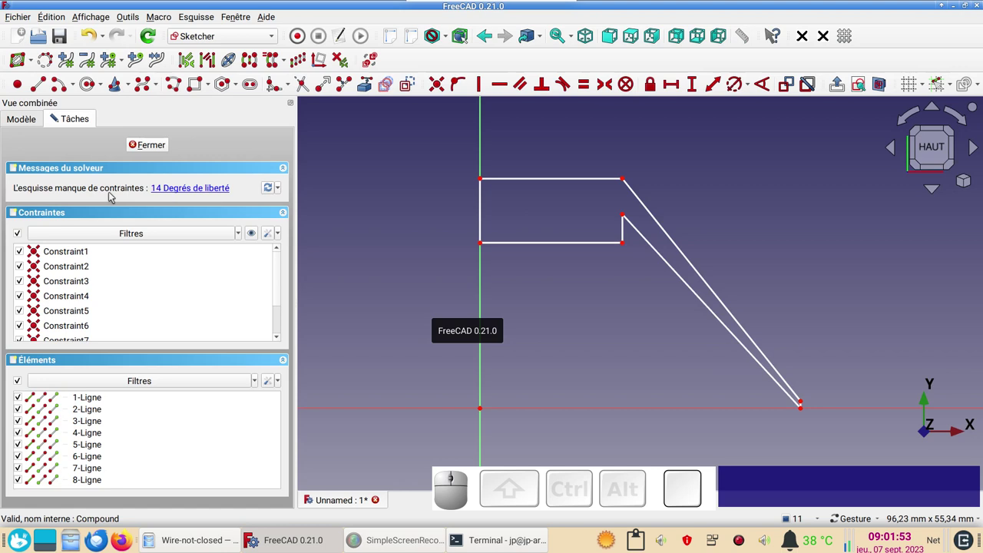
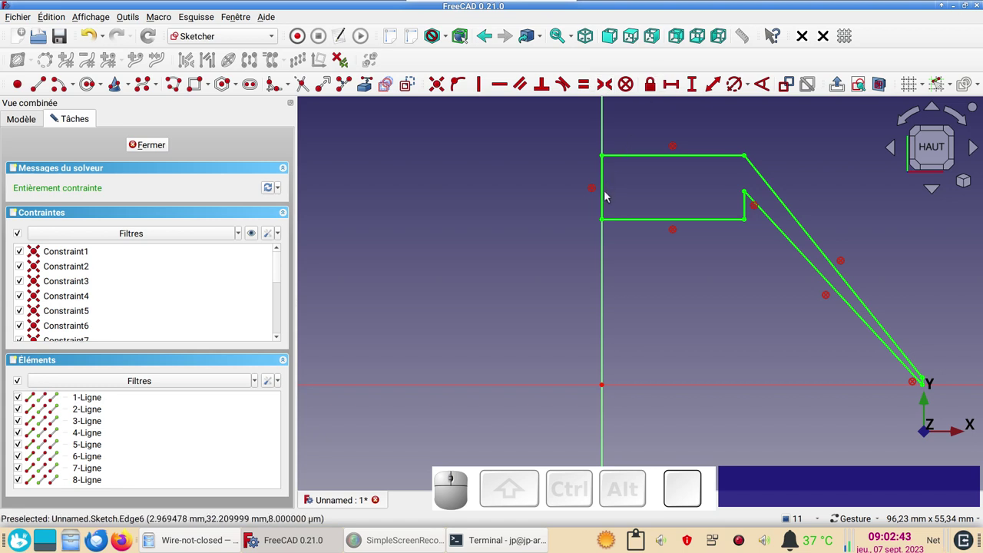
{"action": "left_click", "coordinate": [605, 197]}
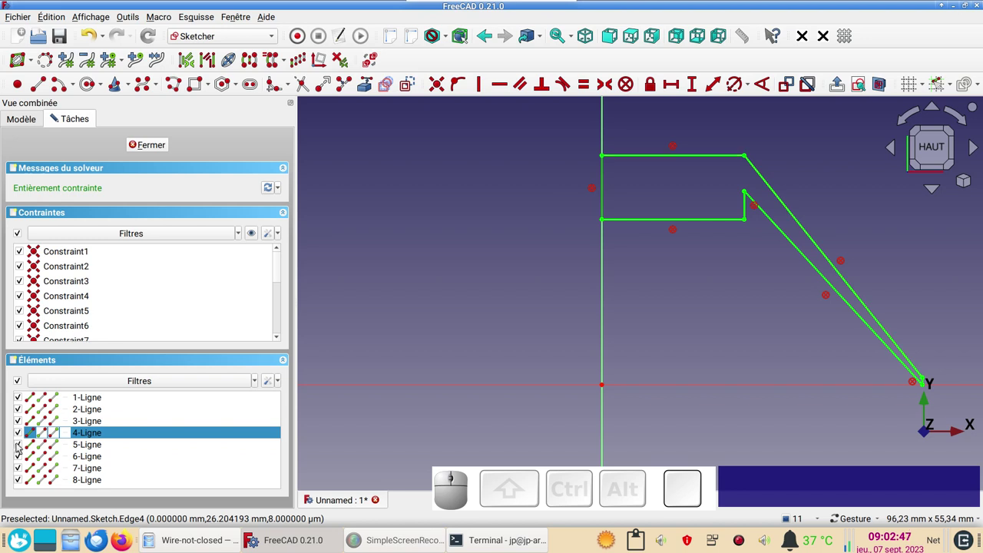
{"action": "left_click", "coordinate": [22, 435]}
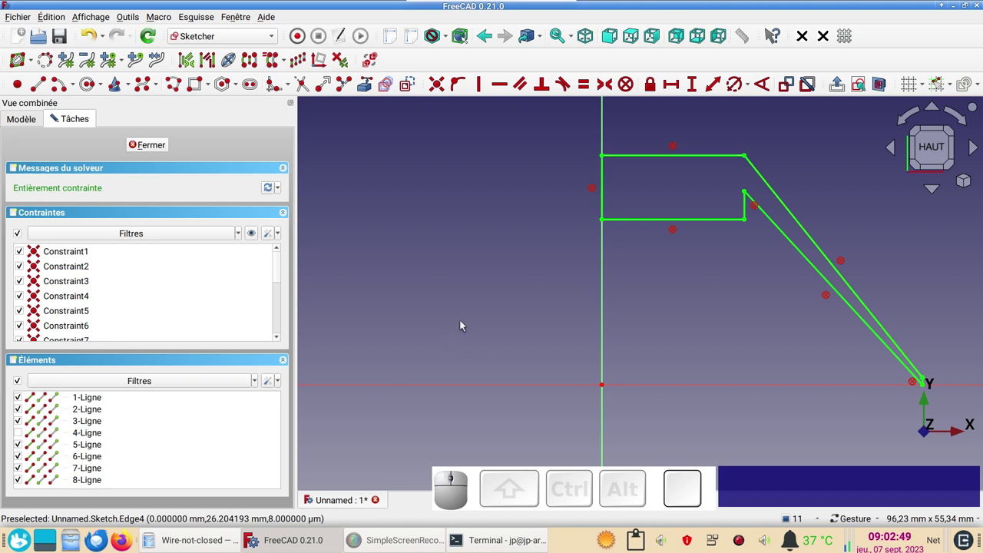
{"action": "left_click", "coordinate": [466, 315]}
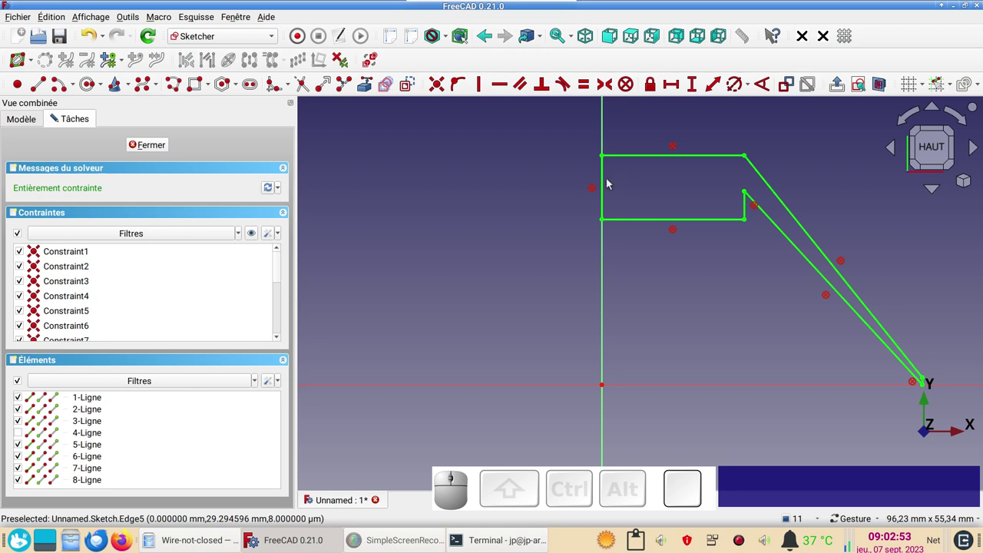
{"action": "left_click", "coordinate": [604, 182]}
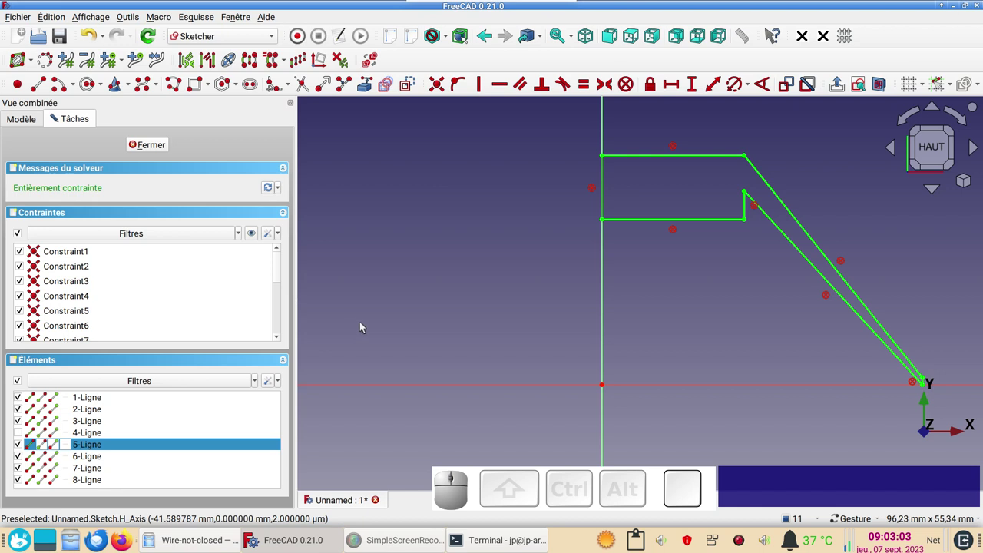
{"action": "key", "text": "Delete"}
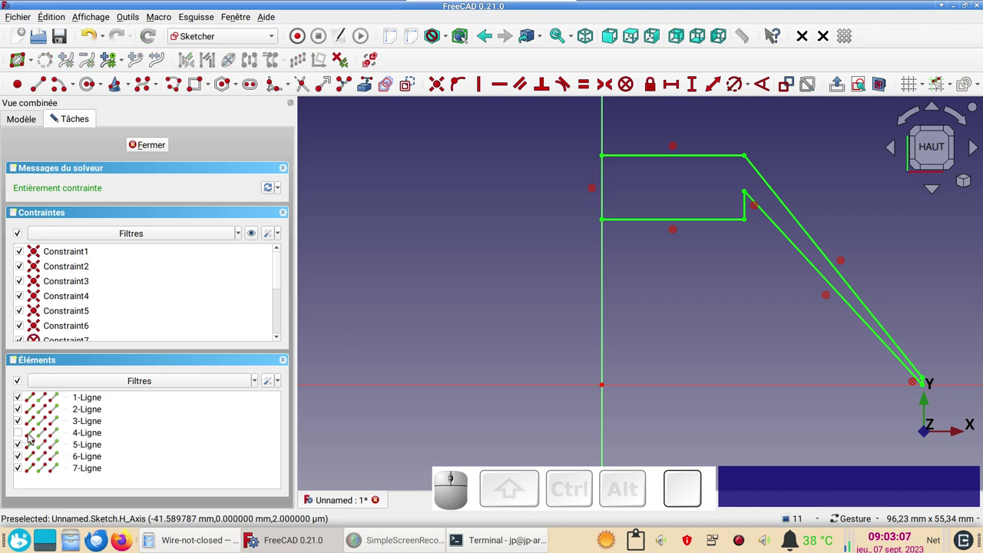
Restore line 4, recentre the seven-line outline and close sketch editing
{"action": "left_click", "coordinate": [113, 436]}
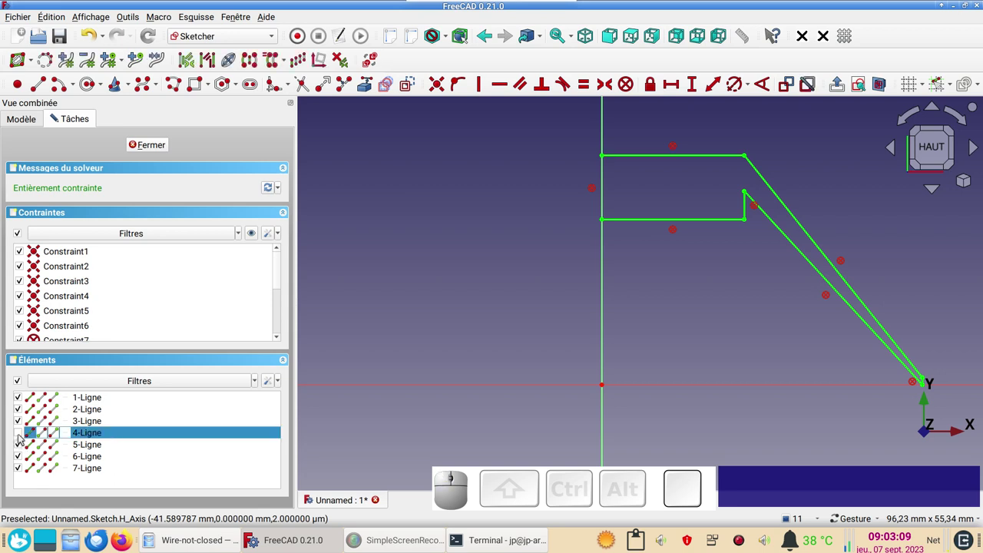
{"action": "left_click", "coordinate": [23, 434]}
{"action": "left_click", "coordinate": [636, 289]}
{"action": "scroll", "scroll_direction": "down", "scroll_amount": 3}
{"action": "left_click_drag", "start_coordinate": [658, 307], "coordinate": [348, 286]}
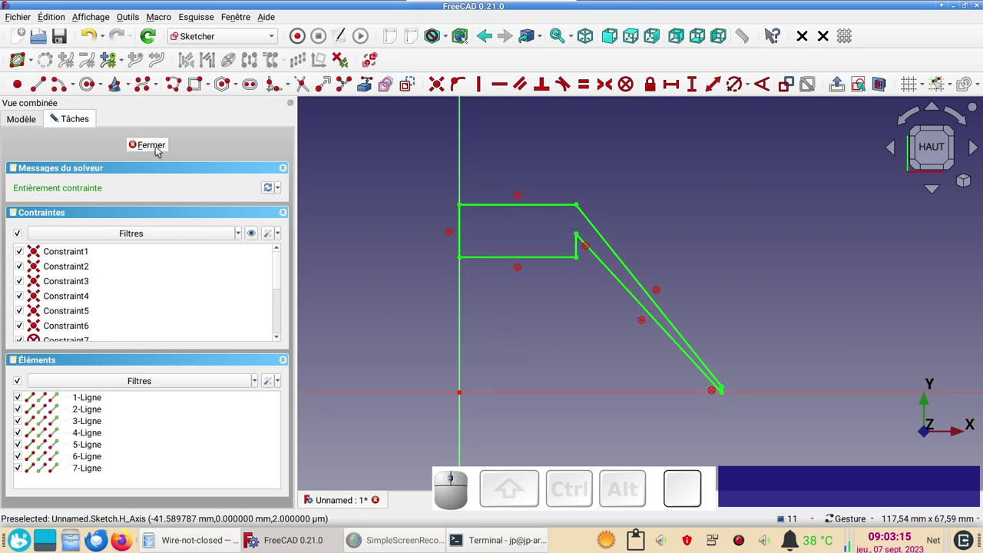
{"action": "left_click", "coordinate": [158, 147]}
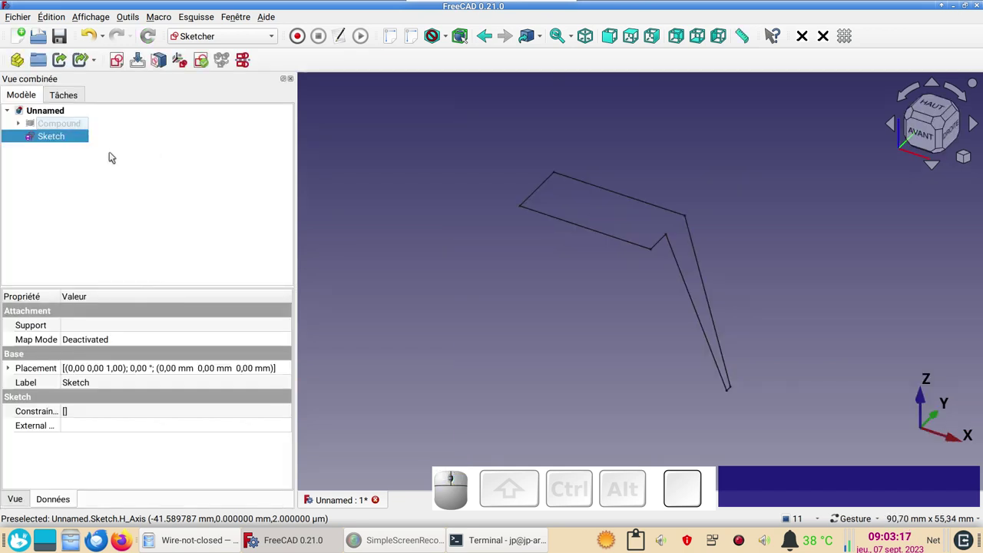
Switch to the Part workbench and make a face from the Sketch outline
{"action": "left_click", "coordinate": [255, 38]}
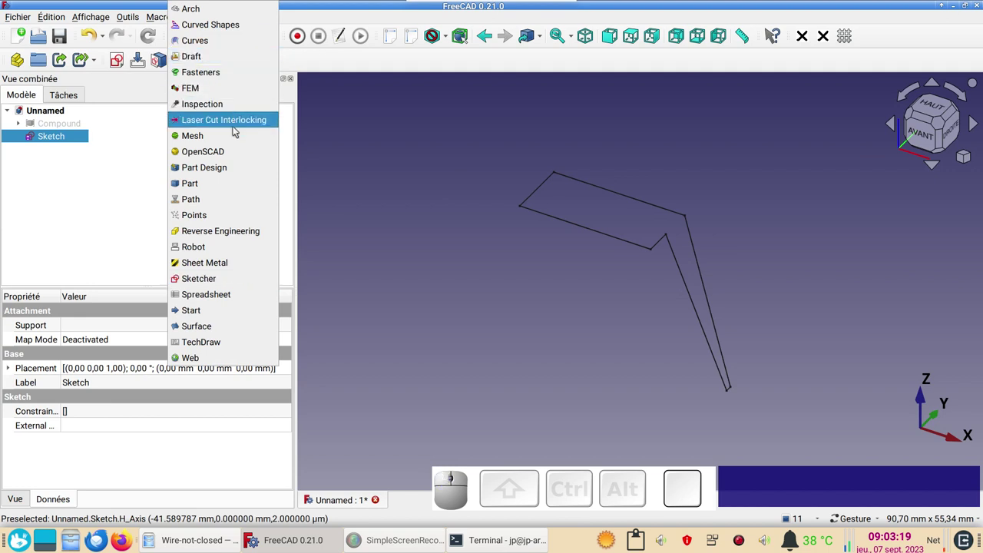
{"action": "left_click", "coordinate": [222, 183]}
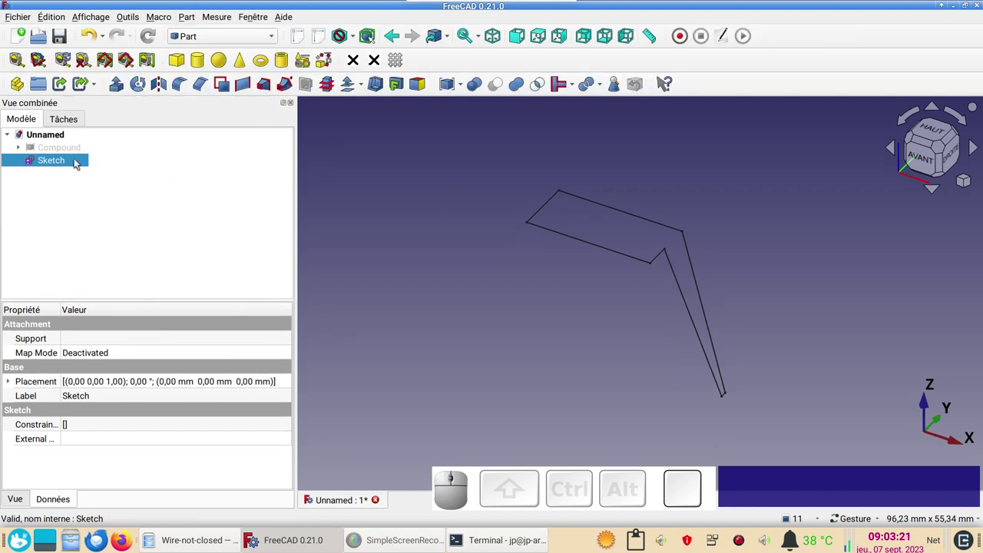
{"action": "left_click", "coordinate": [75, 159]}
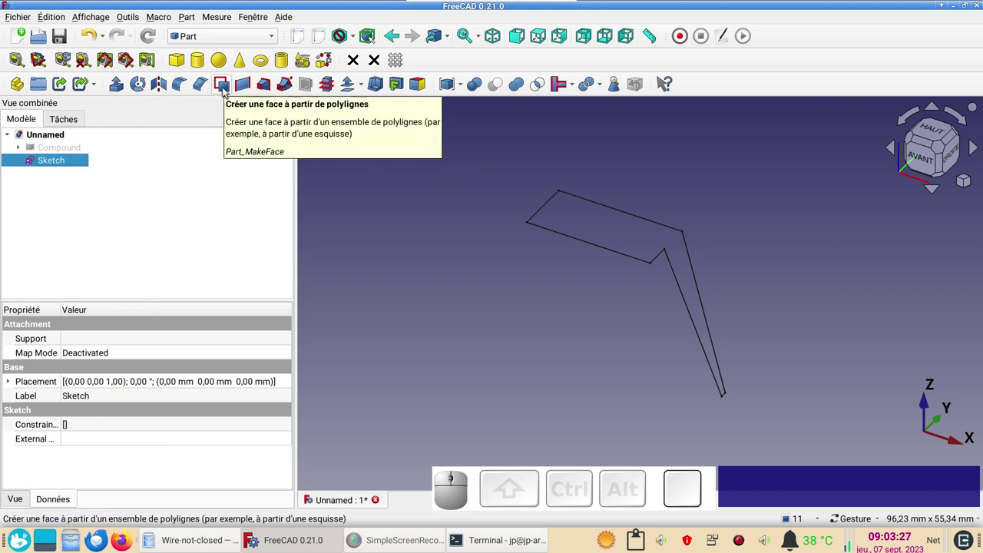
{"action": "left_click", "coordinate": [226, 88]}
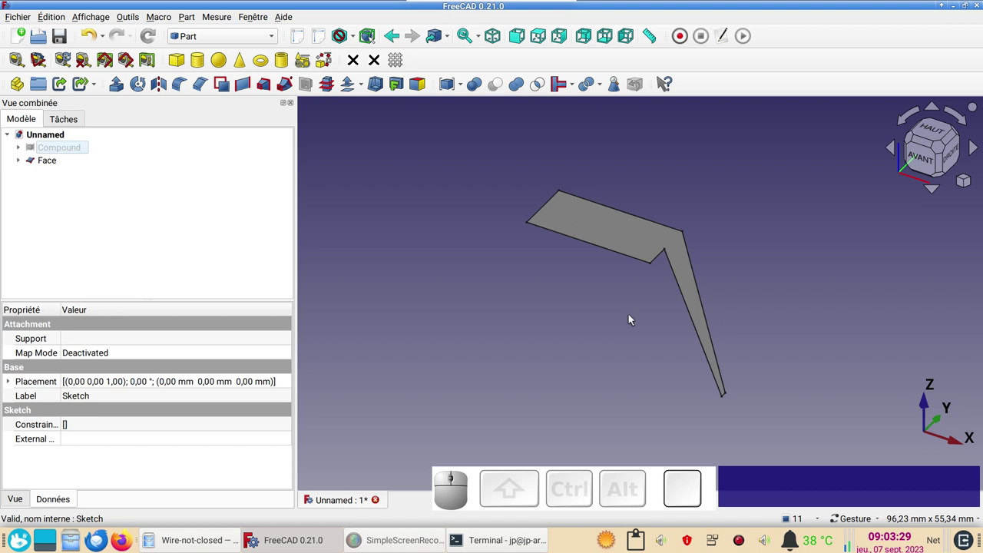
{"action": "left_click_drag", "start_coordinate": [622, 330], "coordinate": [310, 224]}
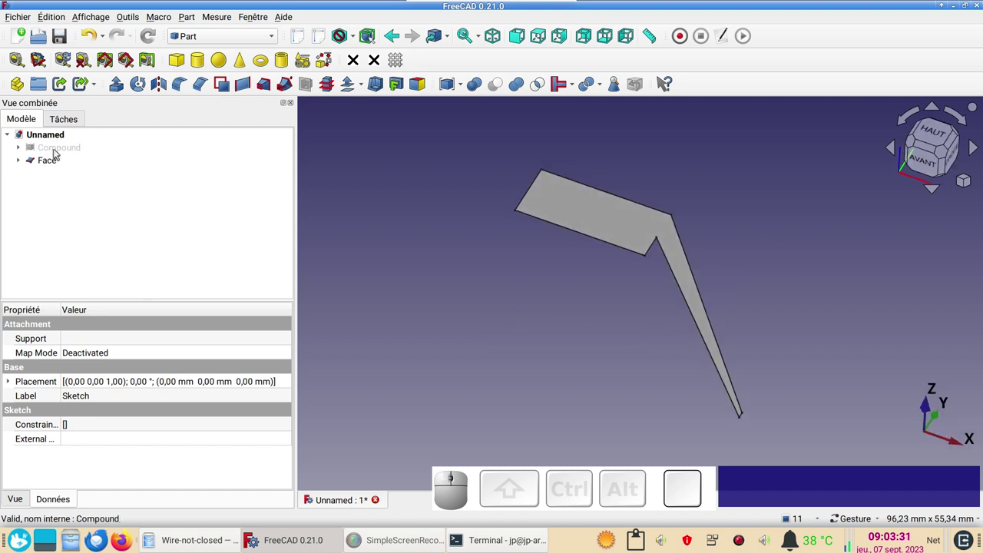
Turn the face back into a sketch, try an extrusion, undo it and reselect the Sketch
{"action": "left_click", "coordinate": [105, 35]}
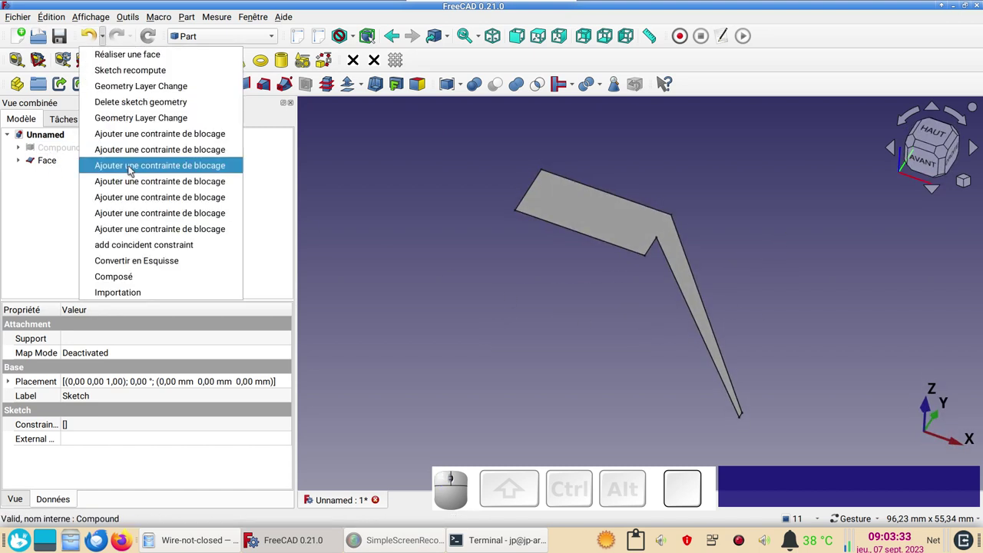
{"action": "left_click", "coordinate": [465, 226]}
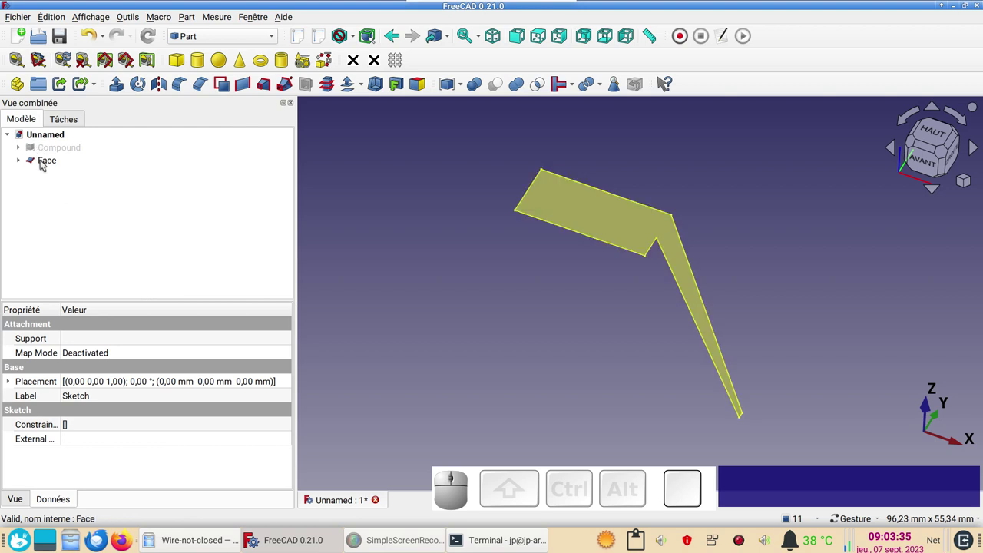
{"action": "left_click", "coordinate": [98, 34]}
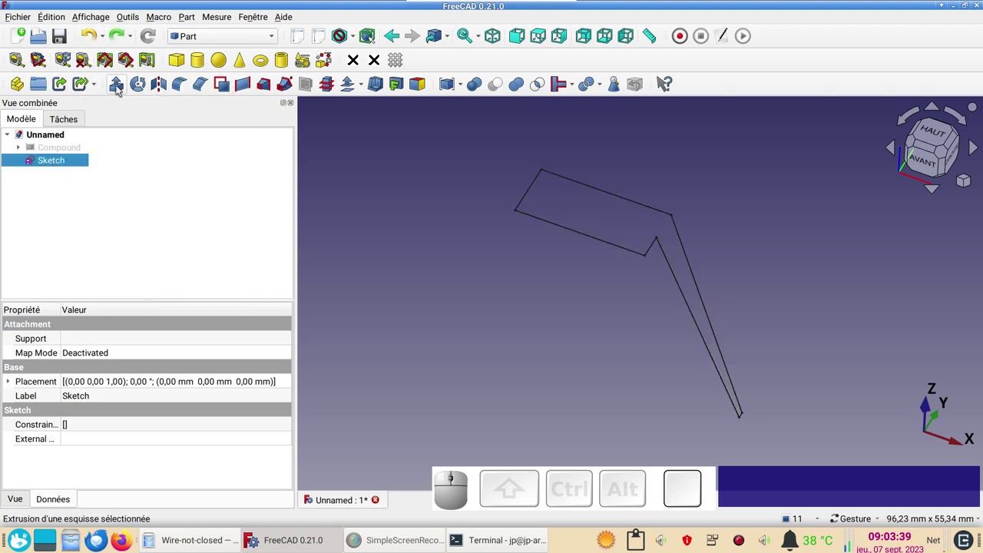
{"action": "left_click", "coordinate": [121, 89]}
{"action": "left_click", "coordinate": [204, 147]}
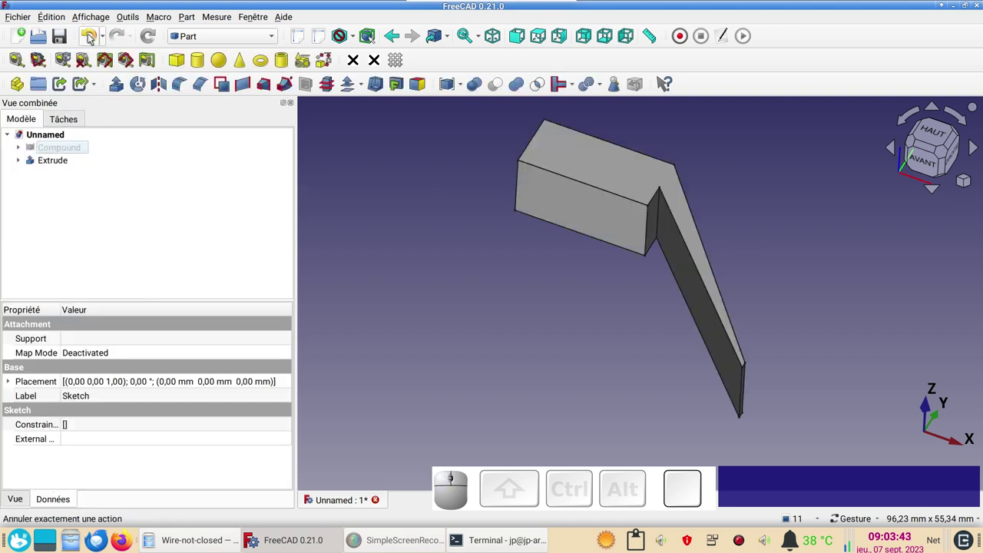
{"action": "left_click", "coordinate": [94, 39]}
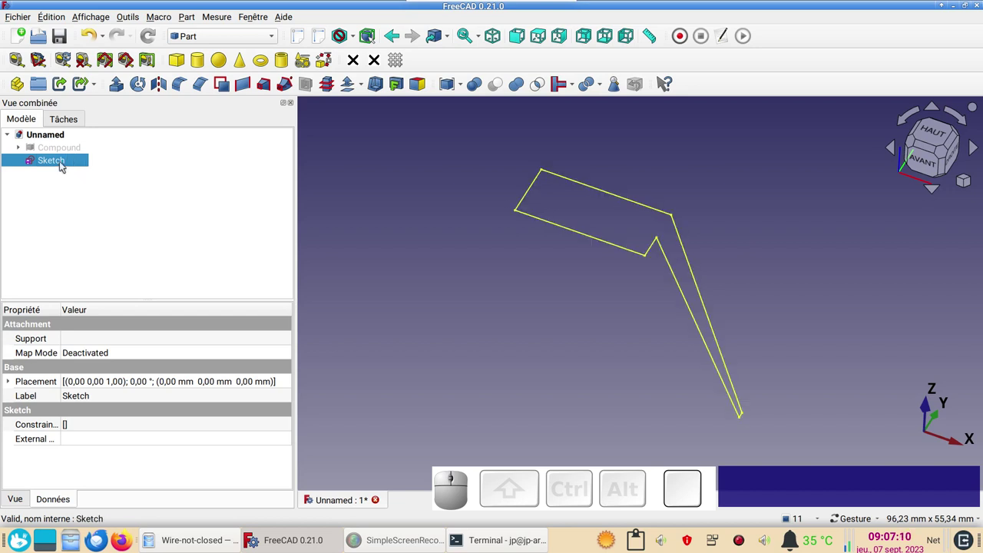
Edit the sketch and dimension the top edge at its measured 19.9961 mm length
{"action": "left_click", "coordinate": [64, 166]}
{"action": "left_click", "coordinate": [70, 165]}
{"action": "left_click", "coordinate": [62, 163]}
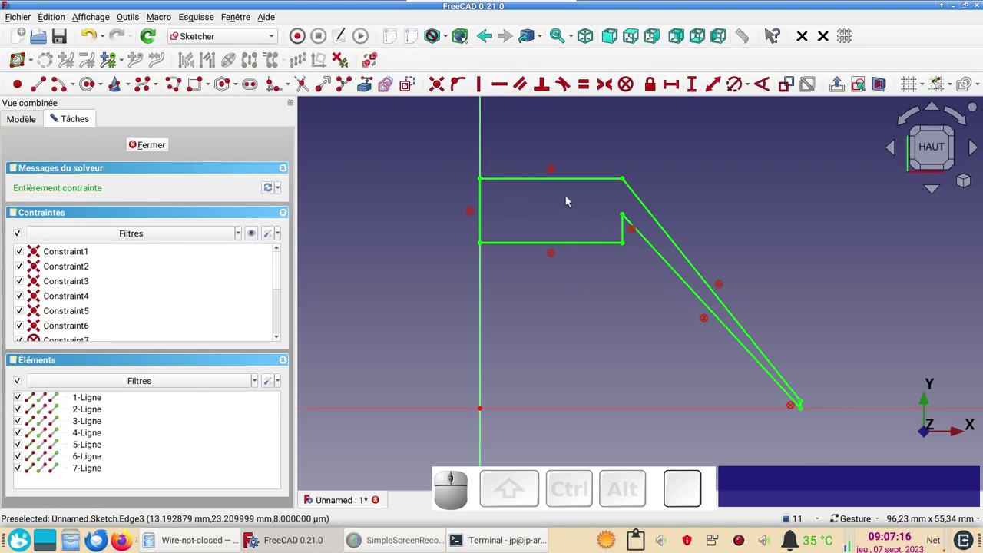
{"action": "left_click", "coordinate": [563, 180]}
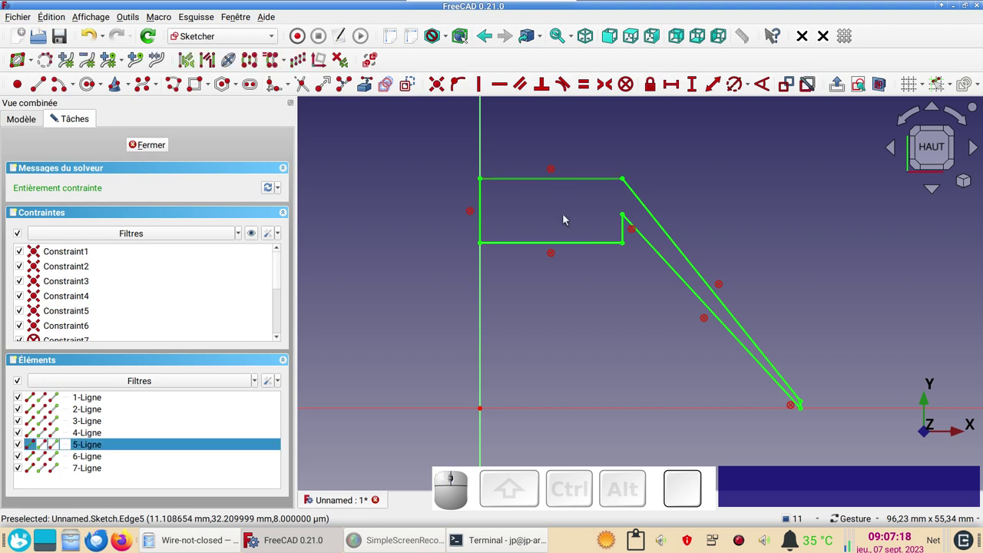
{"action": "type", "text": "l"}
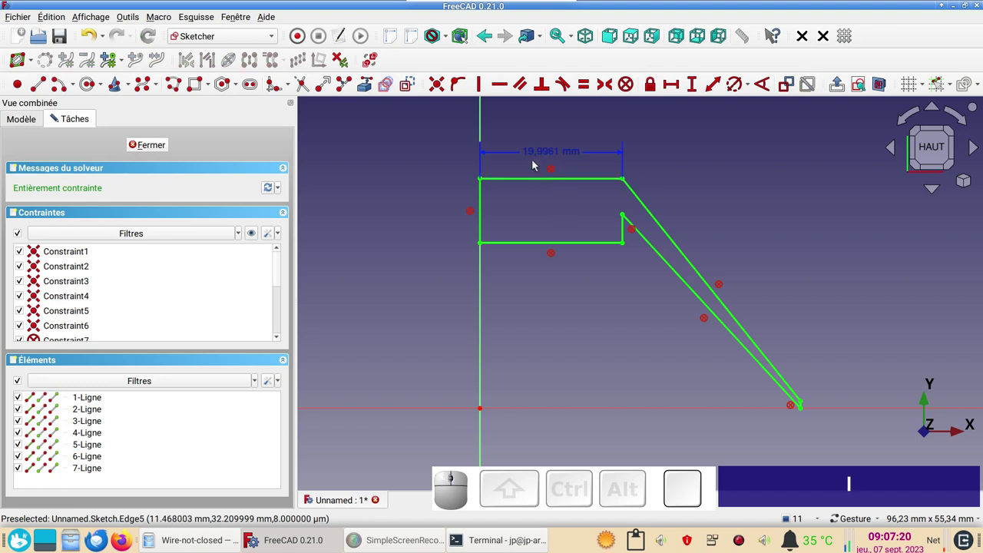
{"action": "left_click", "coordinate": [538, 152]}
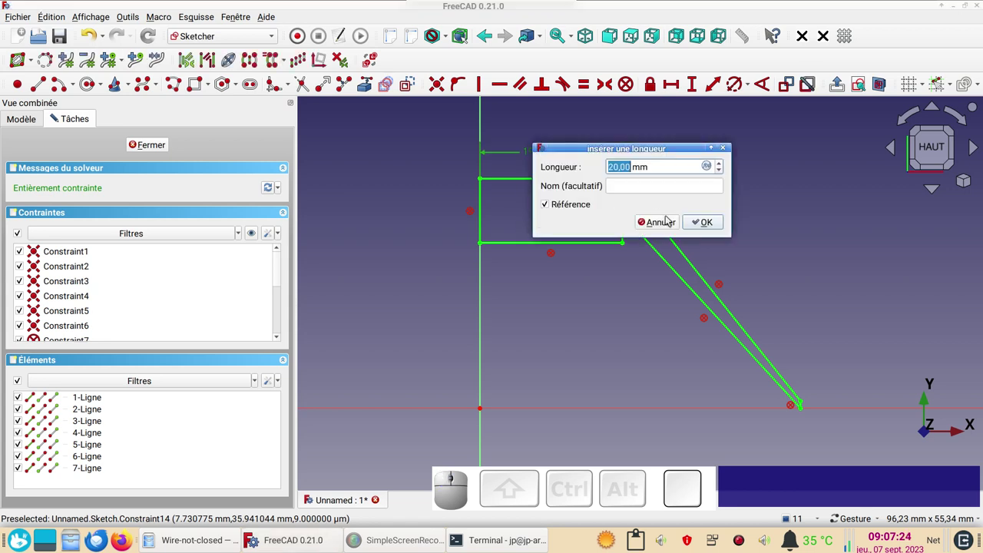
{"action": "left_click", "coordinate": [668, 220]}
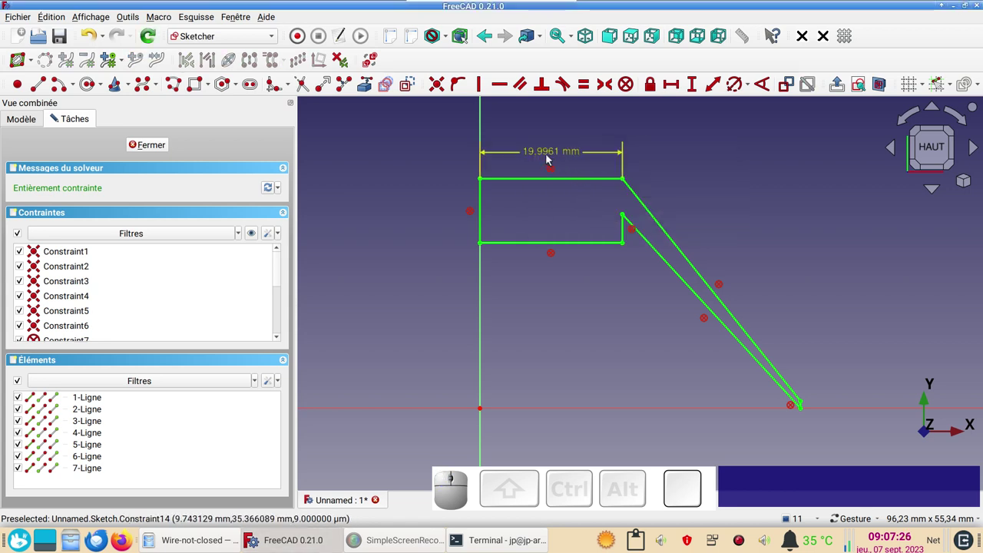
Add the 9 mm upper-left height and the 32.21 mm height down to the origin
{"action": "left_click", "coordinate": [486, 225]}
{"action": "key", "text": "i"}
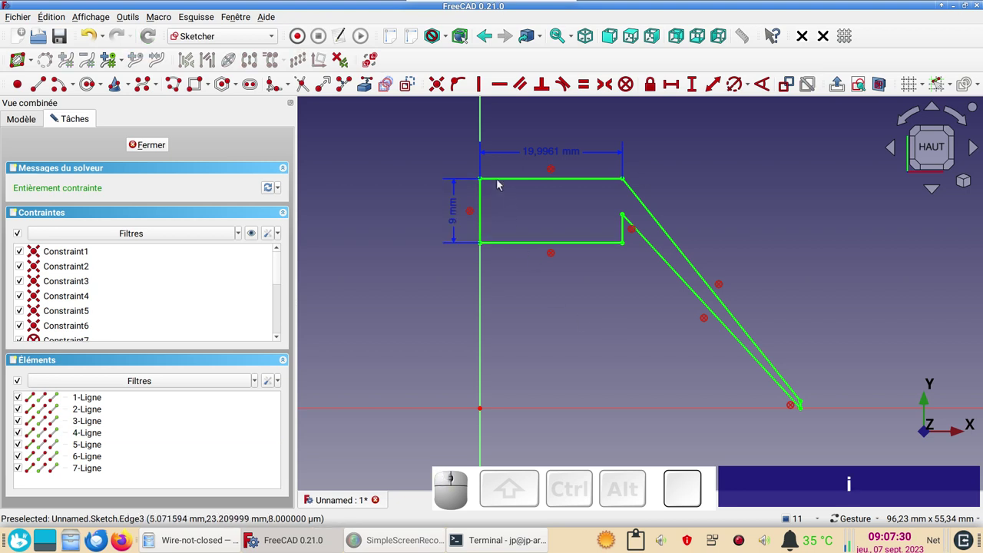
{"action": "left_click", "coordinate": [485, 181]}
{"action": "key", "text": "i"}
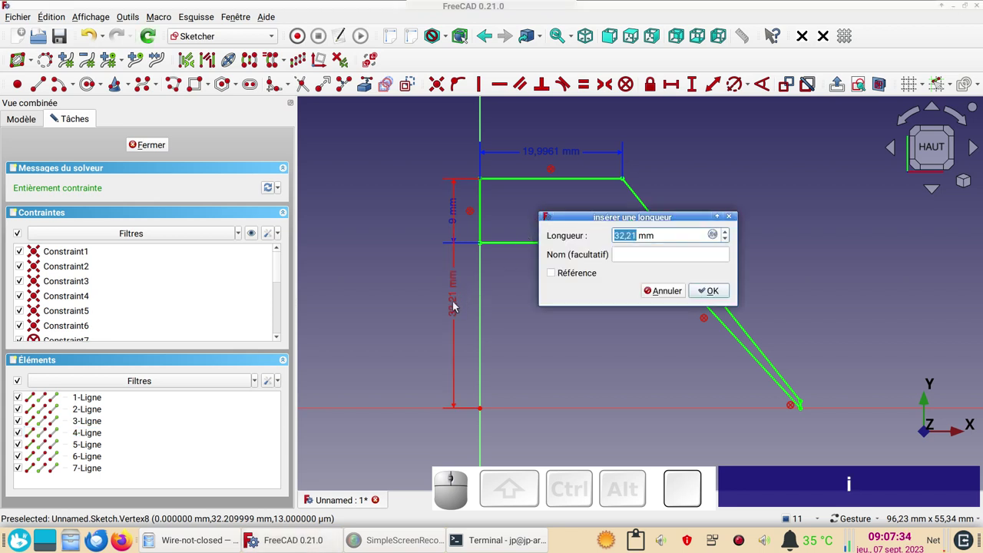
{"action": "left_click_drag", "start_coordinate": [457, 308], "coordinate": [716, 280]}
{"action": "left_click", "coordinate": [715, 285]}
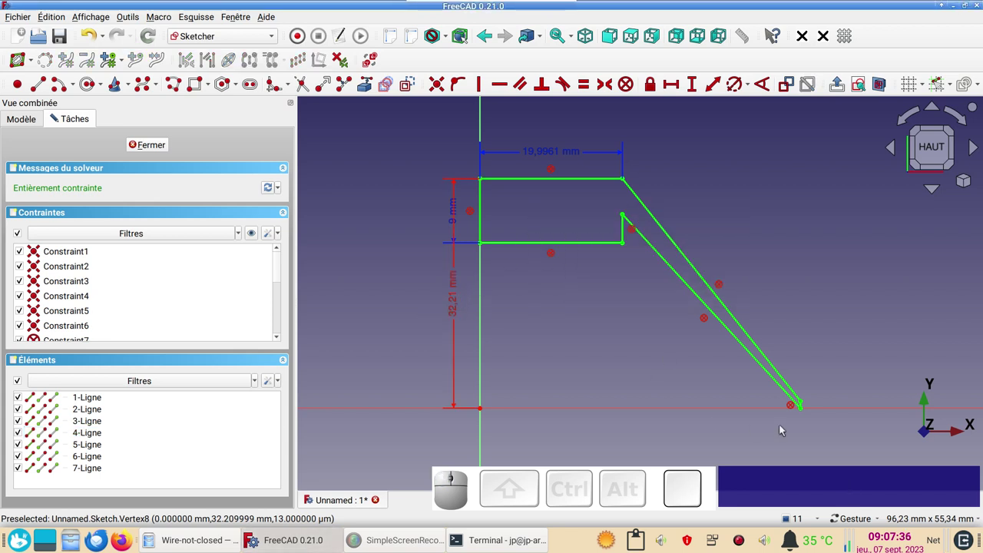
Dimension the 45 mm overall width and the 1 mm tip height
{"action": "left_click", "coordinate": [808, 408]}
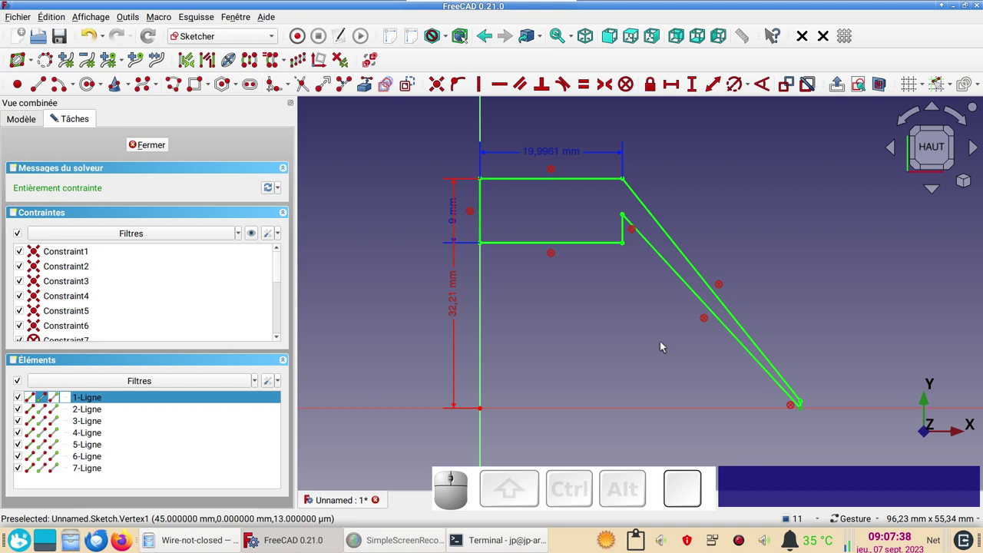
{"action": "type", "text": "l"}
{"action": "left_click_drag", "start_coordinate": [642, 383], "coordinate": [858, 326]}
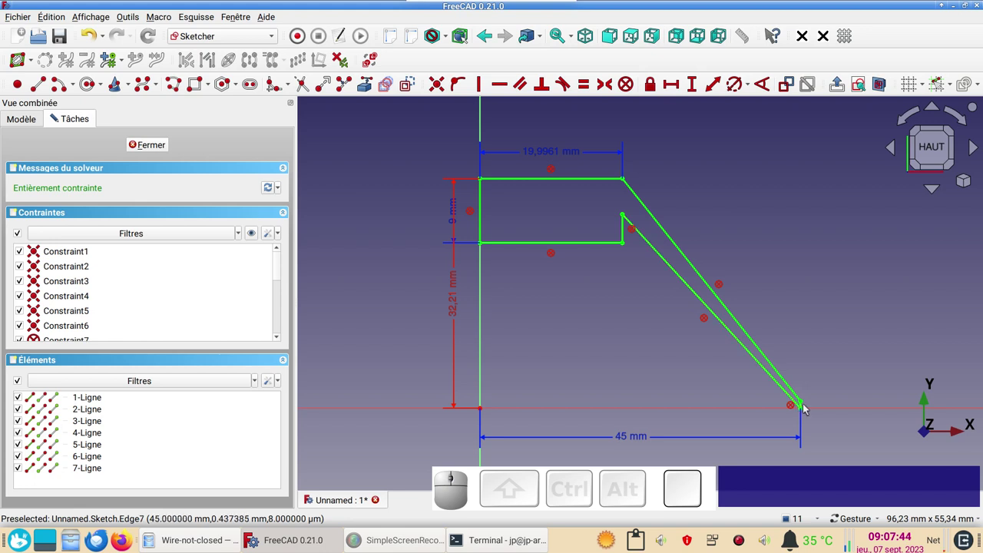
{"action": "left_click", "coordinate": [805, 405]}
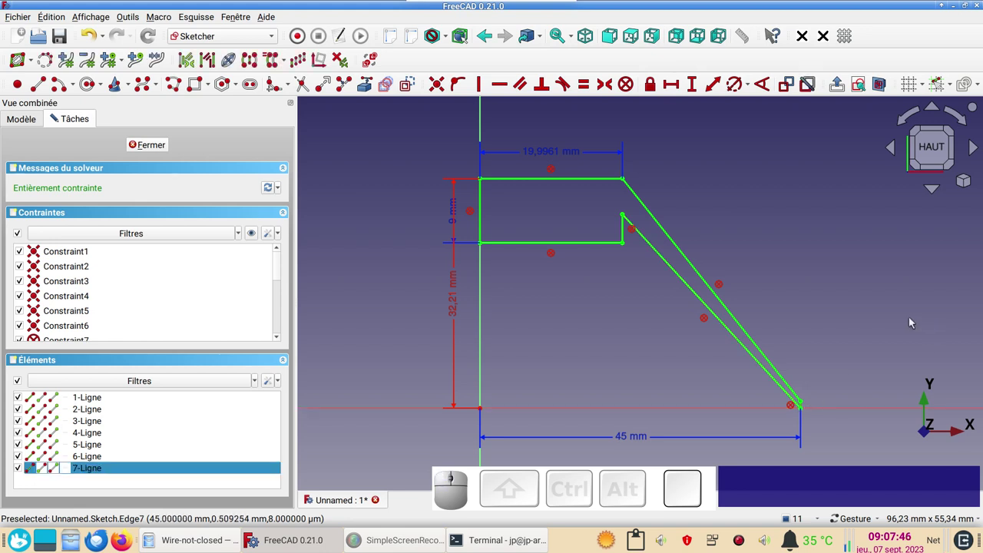
{"action": "type", "text": "i"}
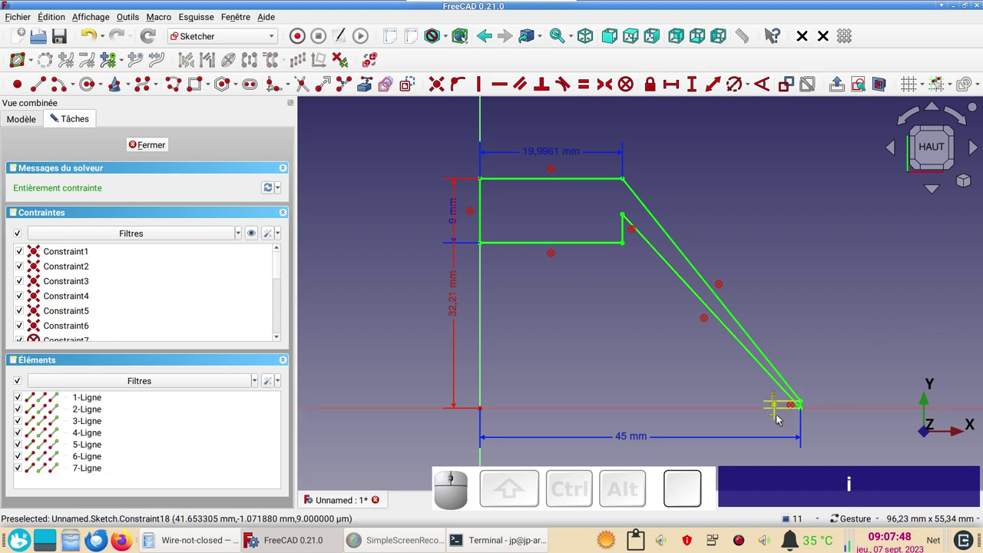
{"action": "left_click_drag", "start_coordinate": [780, 415], "coordinate": [709, 272]}
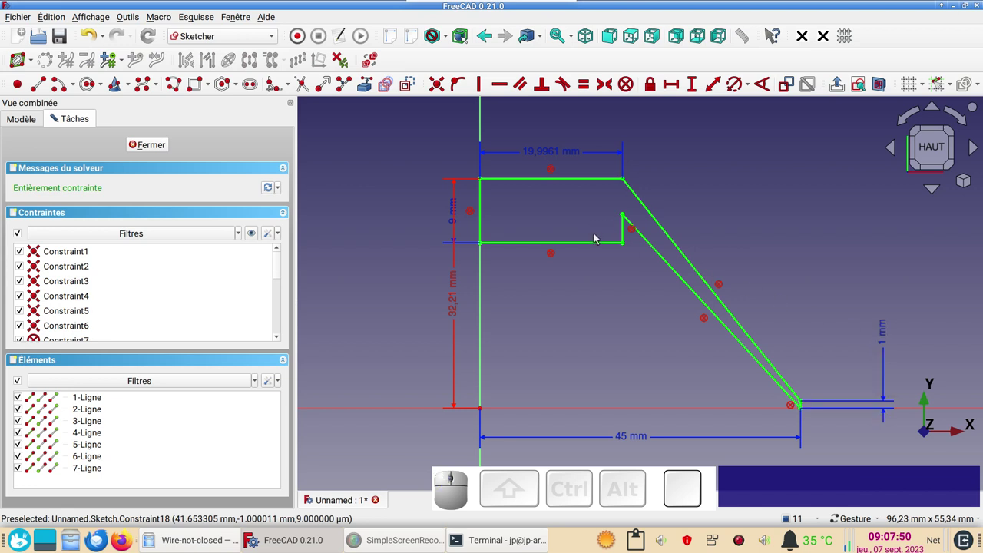
Add the 4 mm notch height and a length dimension on the notch edge
{"action": "left_click", "coordinate": [626, 235]}
{"action": "type", "text": "i"}
{"action": "key", "text": "i"}
{"action": "left_click_drag", "start_coordinate": [601, 234], "coordinate": [600, 269]}
{"action": "left_click", "coordinate": [588, 243]}
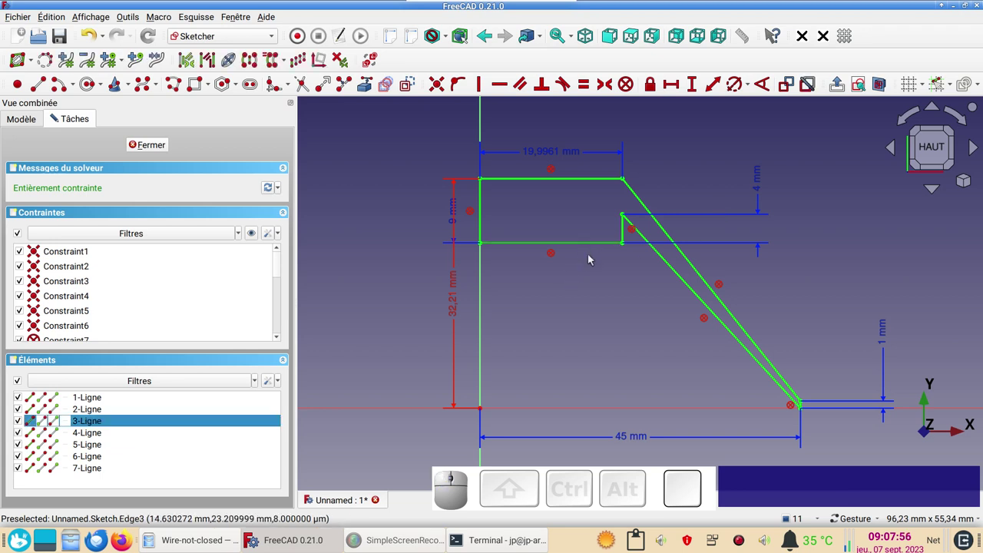
{"action": "type", "text": "l"}
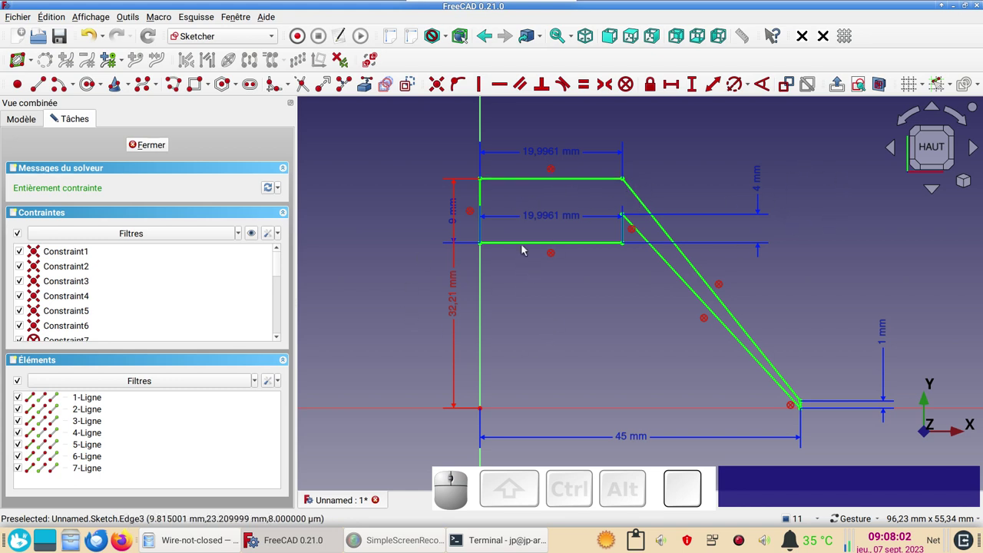
{"action": "left_click", "coordinate": [407, 242]}
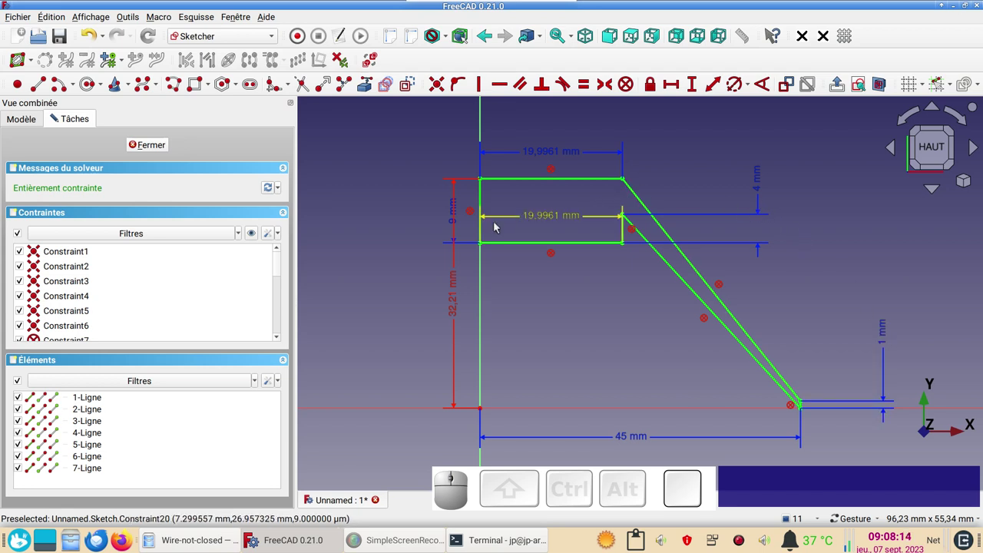
{"action": "left_click_drag", "start_coordinate": [281, 264], "coordinate": [129, 285]}
{"action": "left_click", "coordinate": [122, 272]}
{"action": "scroll", "scroll_direction": "down", "scroll_amount": 3}
Delete the two block constraints from the Constraints list
{"action": "left_click", "coordinate": [99, 269]}
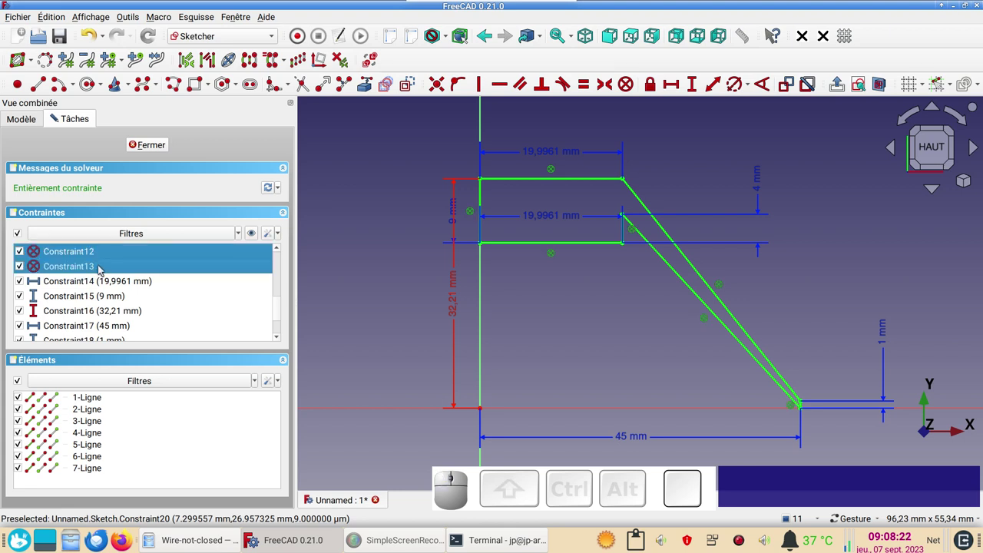
{"action": "key", "text": "Delete"}
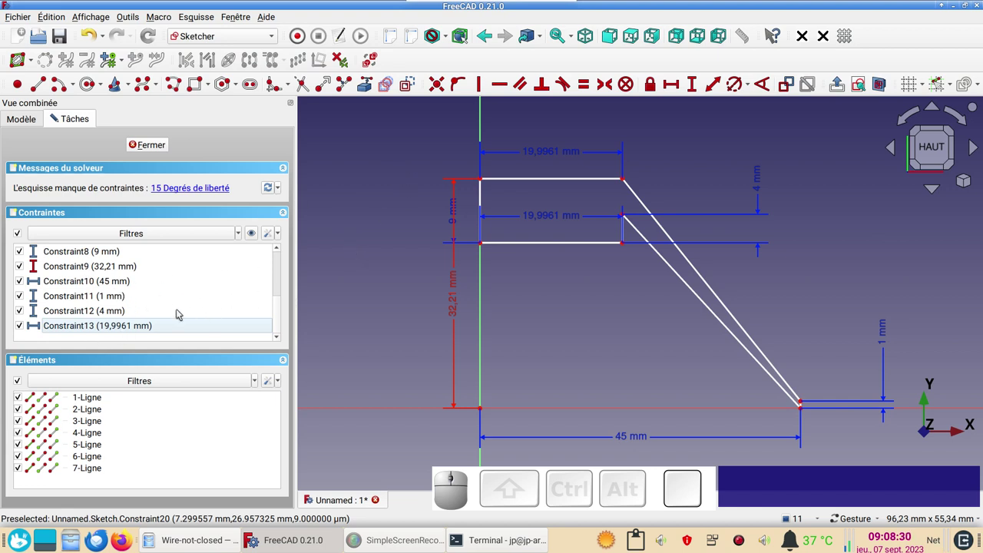
Toggle all dimensions, including 32.21 mm, from reference to driving constraints
{"action": "left_click", "coordinate": [123, 331]}
{"action": "scroll", "scroll_direction": "up", "scroll_amount": 3}
{"action": "left_click", "coordinate": [94, 282]}
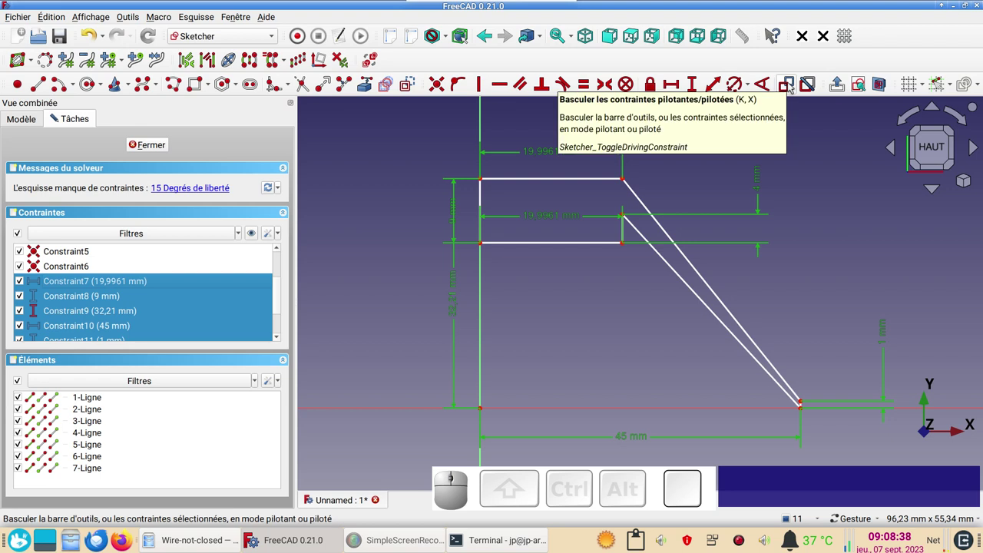
{"action": "left_click", "coordinate": [792, 85]}
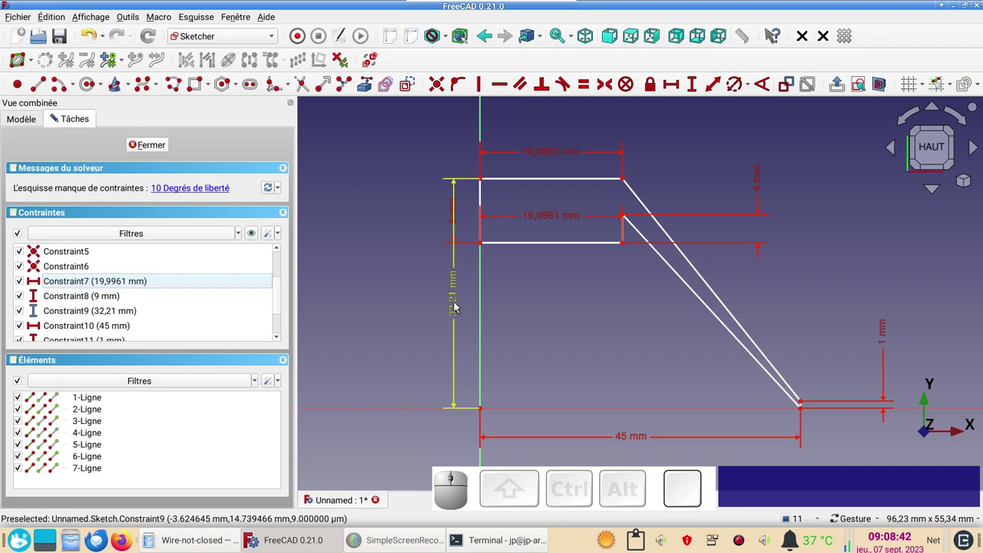
{"action": "left_click", "coordinate": [459, 305]}
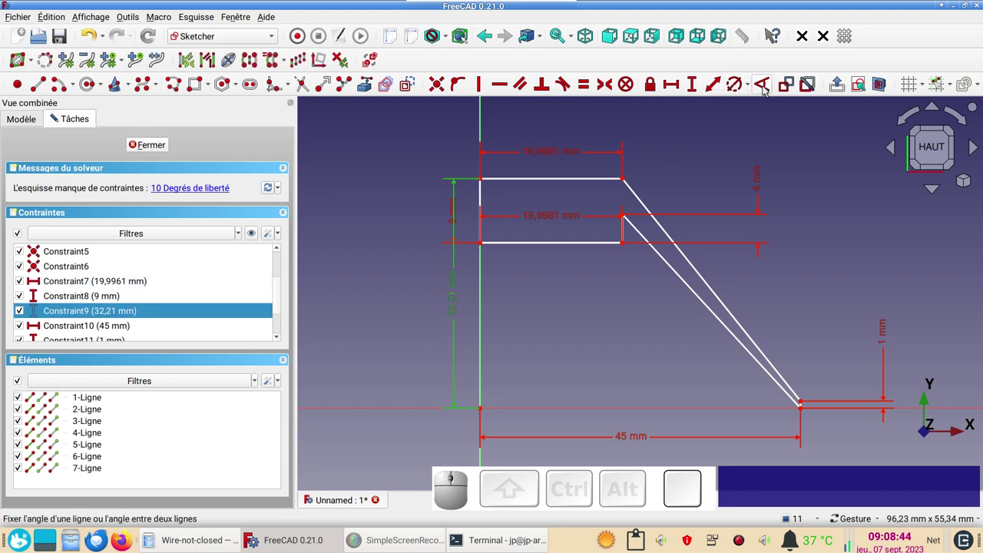
{"action": "left_click", "coordinate": [784, 89]}
{"action": "scroll", "scroll_direction": "down", "scroll_amount": 3}
{"action": "scroll", "scroll_direction": "up", "scroll_amount": 3}
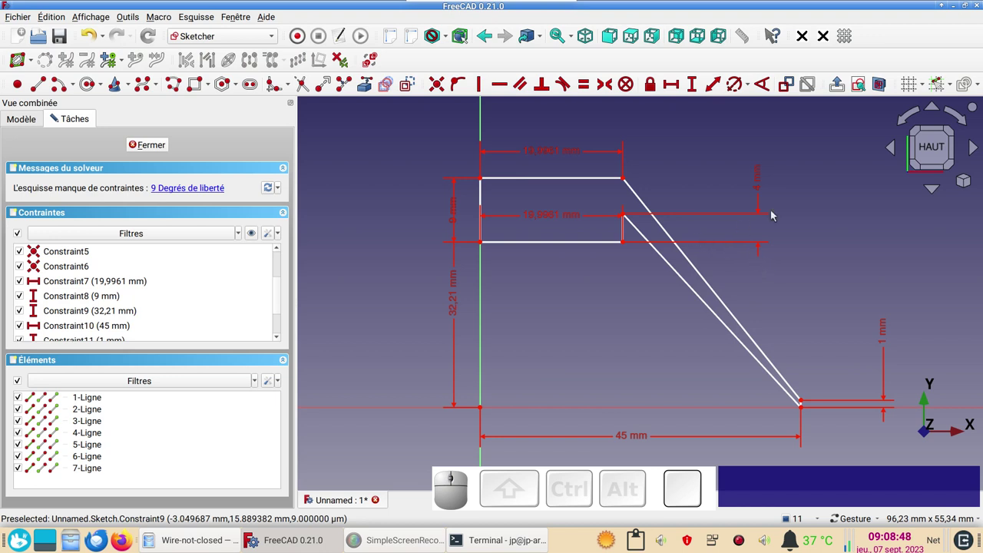
Make the top and lower edges horizontal and the left and right edges vertical
{"action": "left_click_drag", "start_coordinate": [556, 221], "coordinate": [575, 304]}
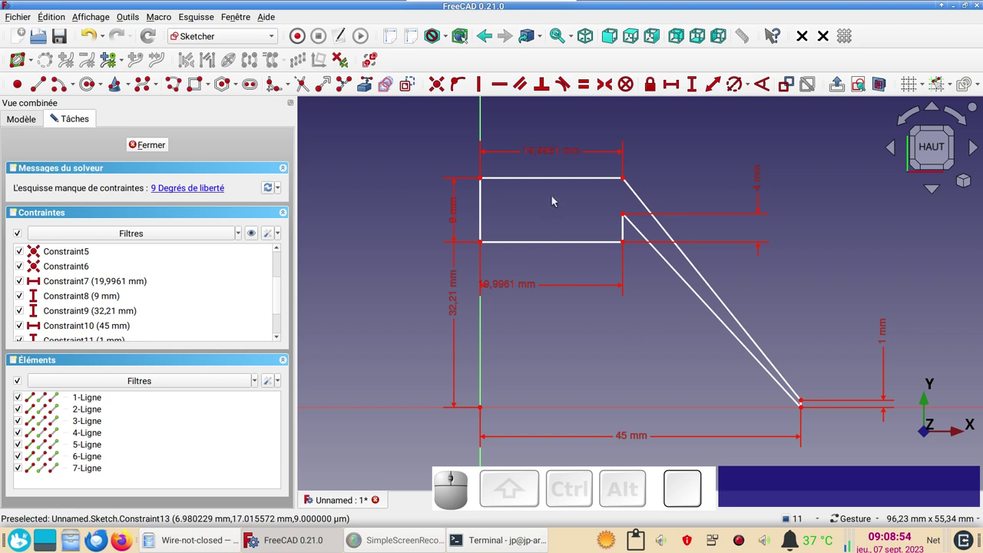
{"action": "left_click", "coordinate": [566, 180]}
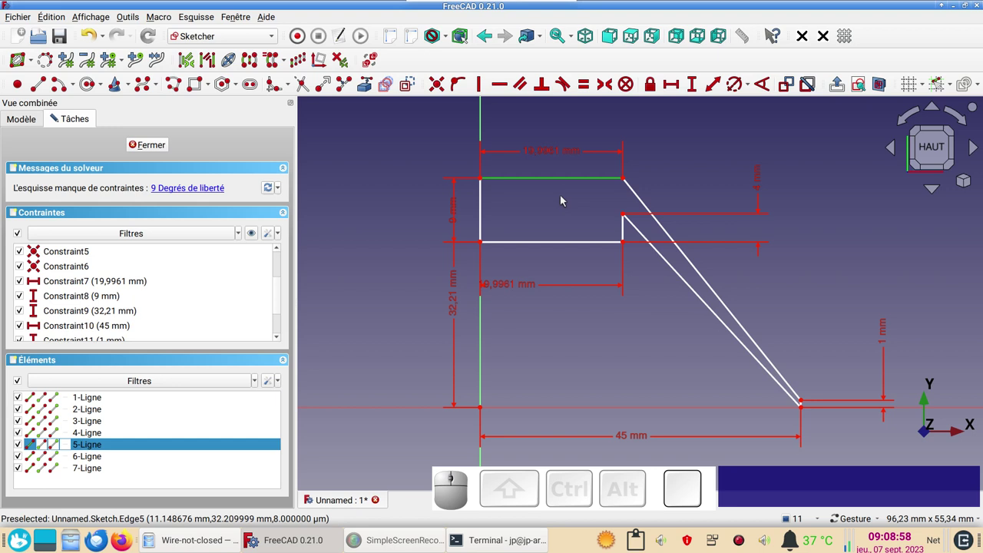
{"action": "key", "text": "h"}
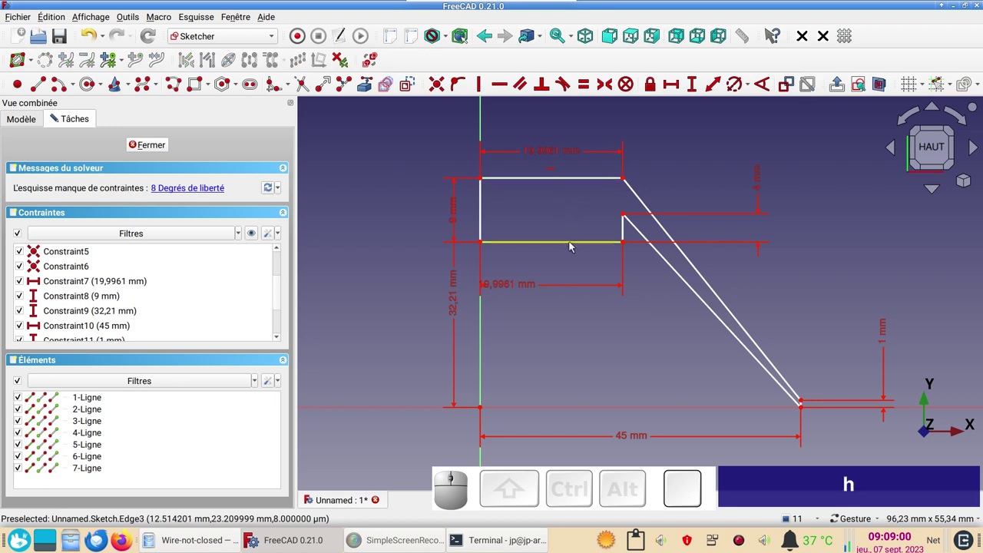
{"action": "left_click", "coordinate": [574, 244]}
{"action": "type", "text": "h"}
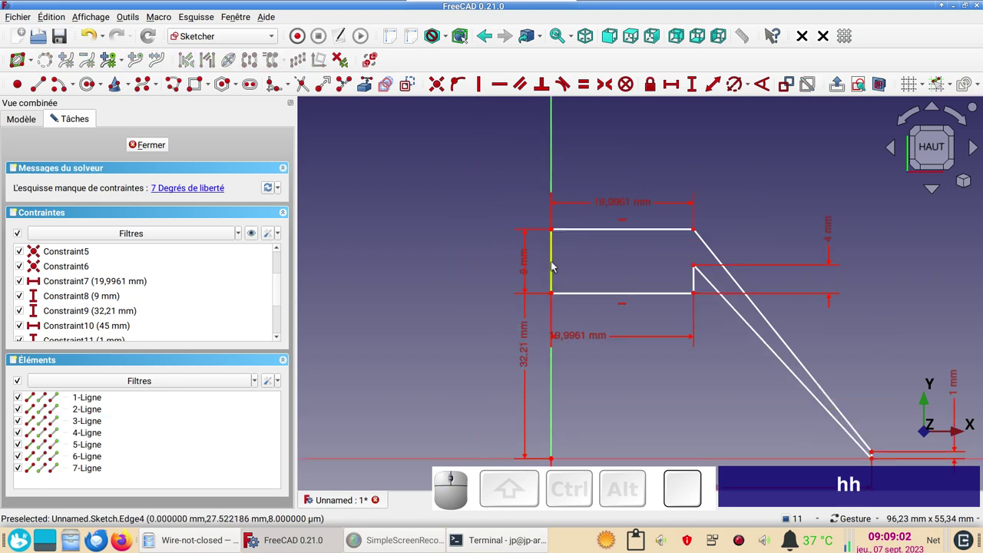
{"action": "left_click", "coordinate": [556, 262]}
{"action": "type", "text": "v"}
{"action": "left_click", "coordinate": [697, 284]}
{"action": "type", "text": "v"}
Make the short edge at the tip vertical
{"action": "left_click_drag", "start_coordinate": [725, 405], "coordinate": [713, 259]}
{"action": "scroll", "scroll_direction": "up", "scroll_amount": 3}
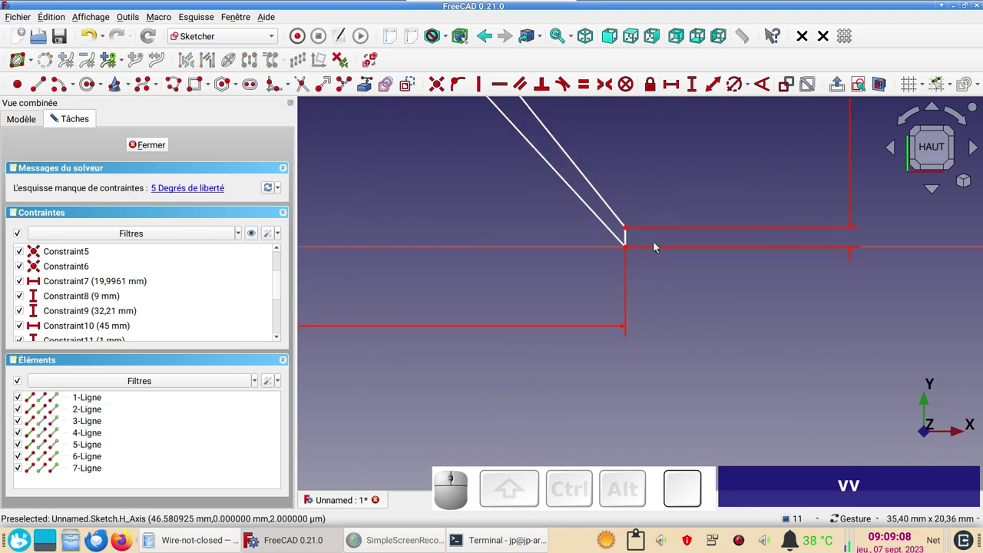
{"action": "left_click", "coordinate": [630, 239]}
{"action": "key", "text": "v"}
{"action": "scroll", "scroll_direction": "down", "scroll_amount": 3}
{"action": "type", "text": "v"}
{"action": "left_click_drag", "start_coordinate": [449, 185], "coordinate": [724, 359]}
{"action": "scroll", "scroll_direction": "down", "scroll_amount": 3}
{"action": "left_click_drag", "start_coordinate": [693, 331], "coordinate": [643, 347]}
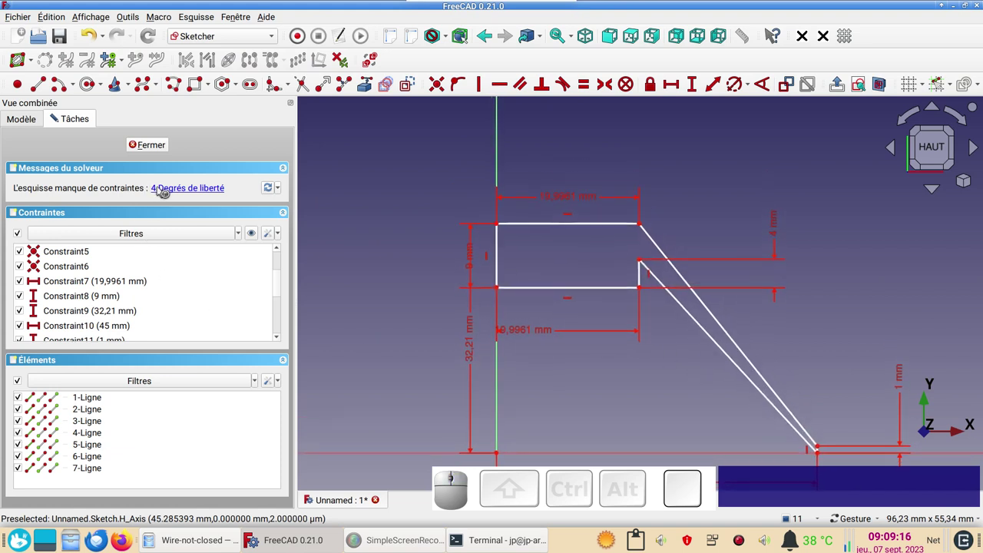
Highlight the unconstrained geometry and drag the top edge to test its freedom
{"action": "left_click", "coordinate": [166, 189]}
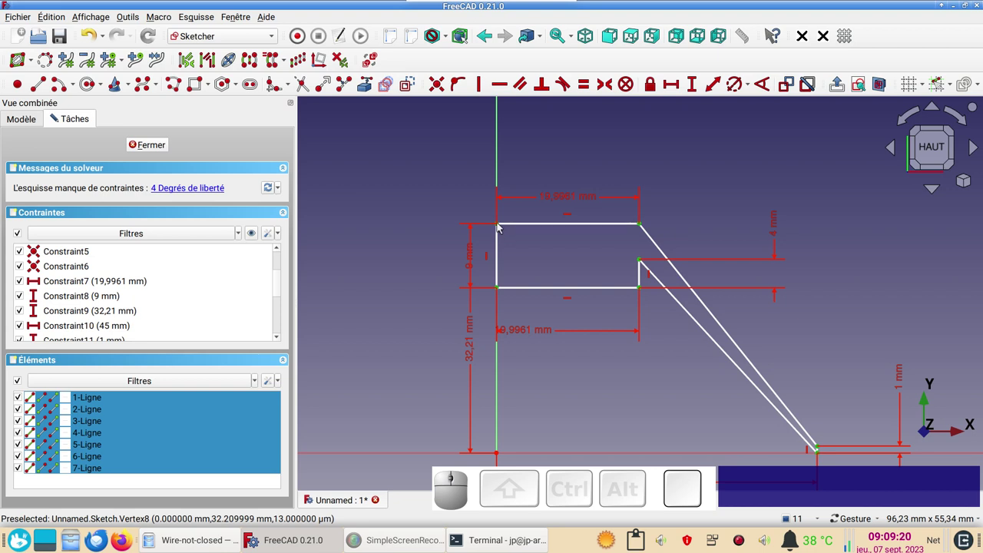
{"action": "left_click", "coordinate": [502, 225]}
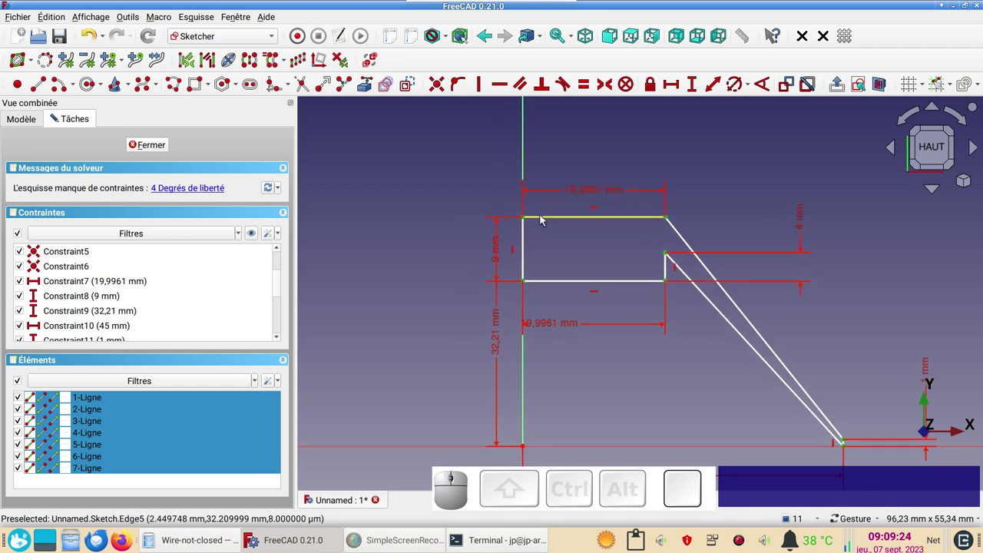
{"action": "left_click_drag", "start_coordinate": [545, 218], "coordinate": [548, 219]}
{"action": "left_click_drag", "start_coordinate": [515, 207], "coordinate": [559, 248]}
Undo the over-constraining change and delete both 19.9961 mm length dimensions
{"action": "key", "text": "c"}
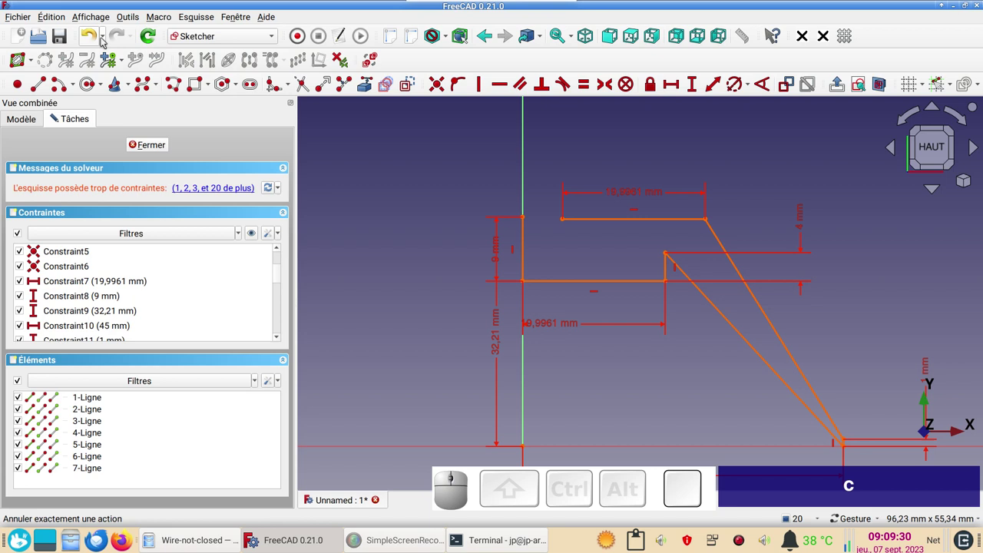
{"action": "left_click", "coordinate": [99, 38]}
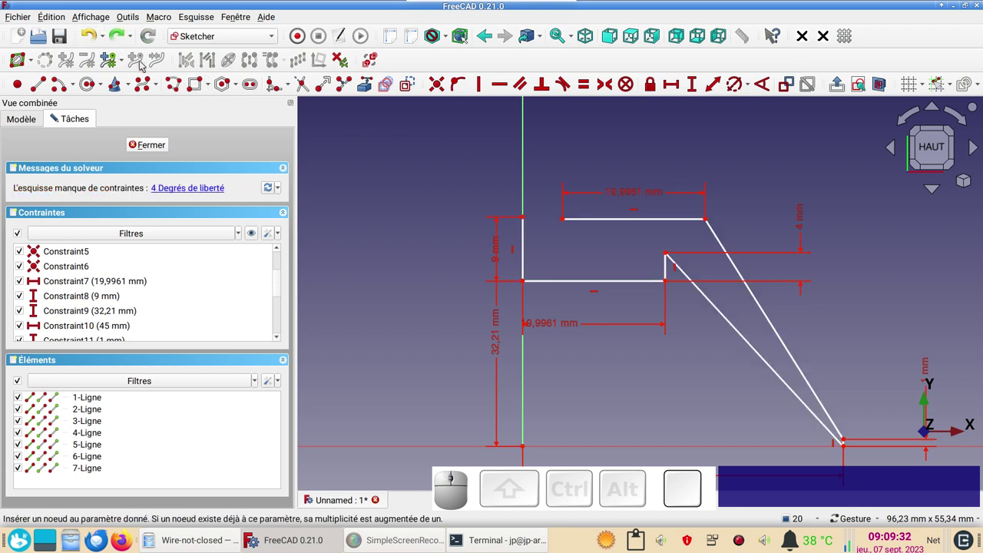
{"action": "left_click", "coordinate": [99, 38]}
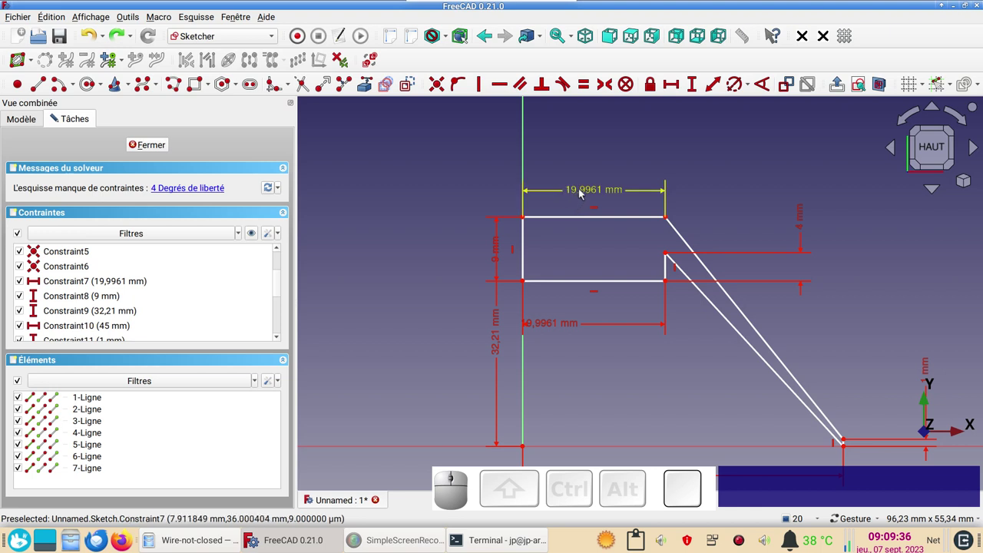
{"action": "left_click", "coordinate": [584, 191]}
{"action": "key", "text": "Delete"}
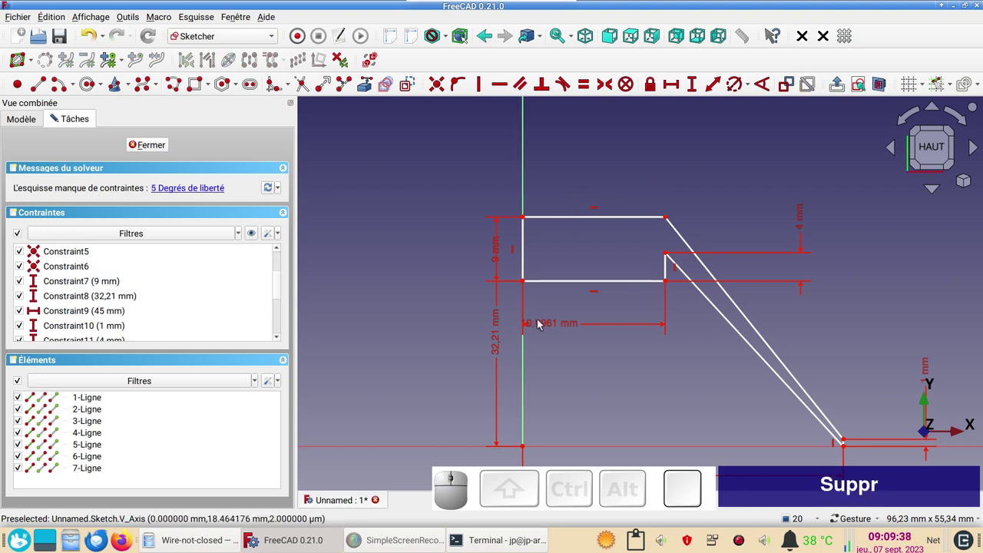
{"action": "left_click", "coordinate": [544, 322]}
{"action": "left_click", "coordinate": [559, 325]}
{"action": "key", "text": "Delete"}
Join the loose corner and tip points with coincident constraints
{"action": "left_click_drag", "start_coordinate": [518, 200], "coordinate": [549, 244]}
{"action": "type", "text": "c"}
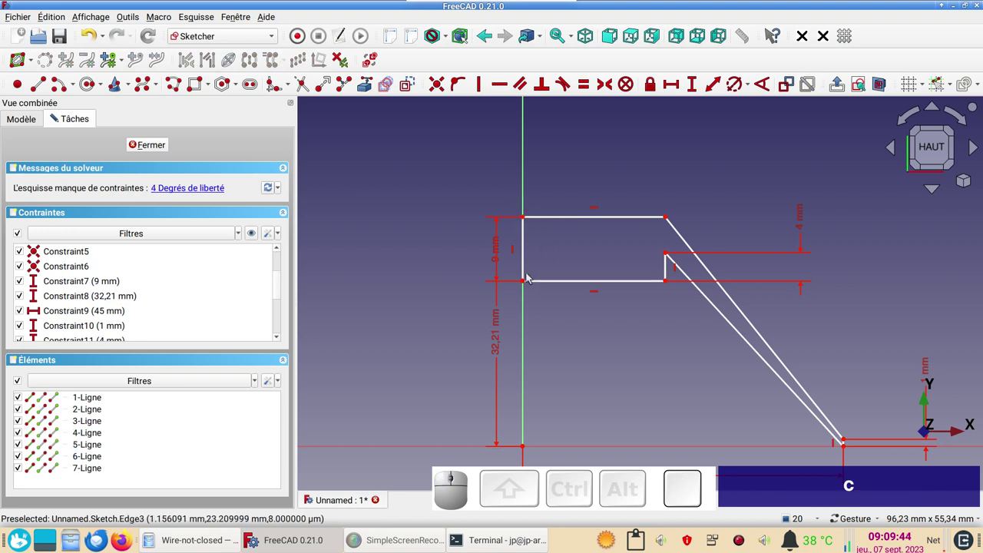
{"action": "left_click_drag", "start_coordinate": [516, 277], "coordinate": [596, 306]}
{"action": "type", "text": "c"}
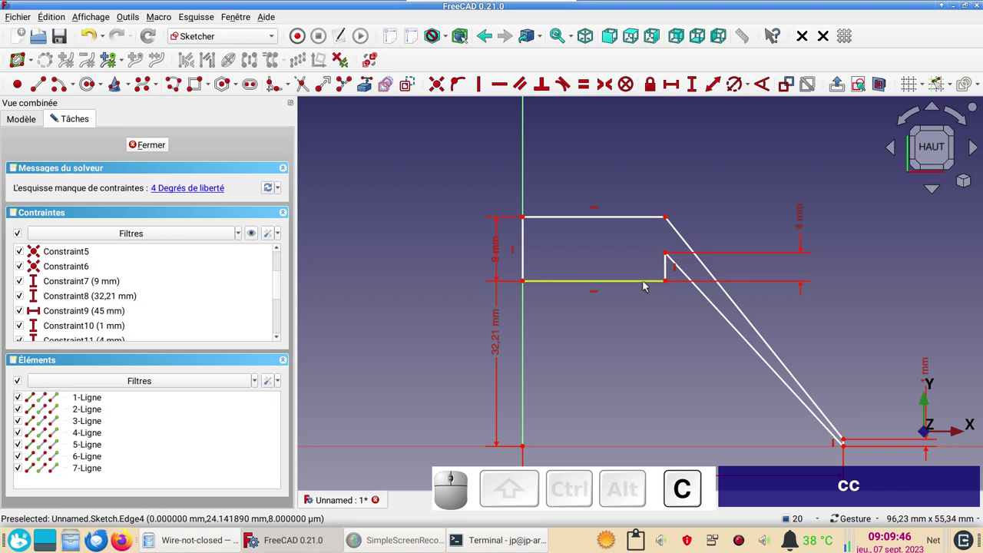
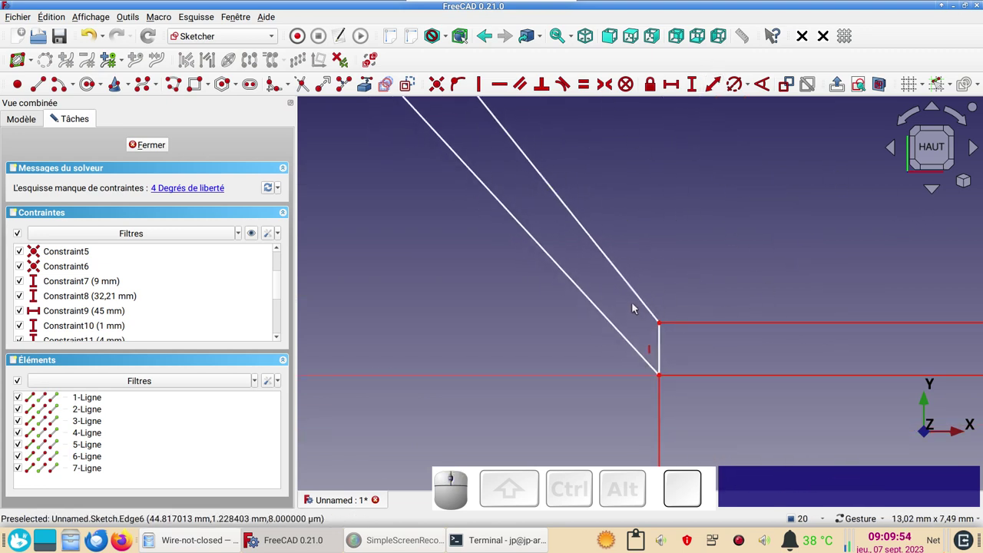
{"action": "left_click_drag", "start_coordinate": [641, 306], "coordinate": [757, 352]}
{"action": "key", "text": "c"}
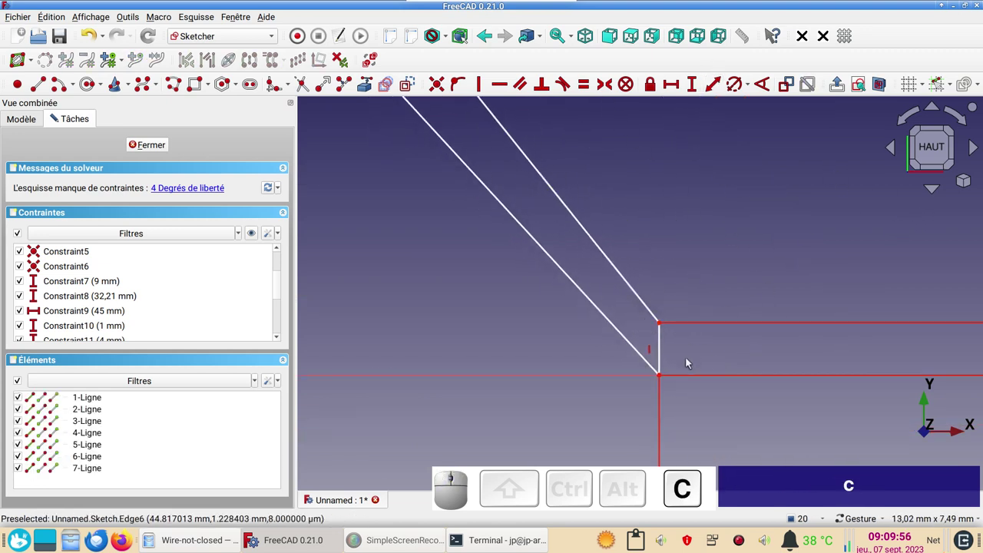
{"action": "left_click_drag", "start_coordinate": [696, 364], "coordinate": [663, 396]}
{"action": "type", "text": "c"}
Make the endpoints of the slanted and short vertical edges coincident
{"action": "left_click", "coordinate": [603, 284]}
{"action": "left_click", "coordinate": [594, 274]}
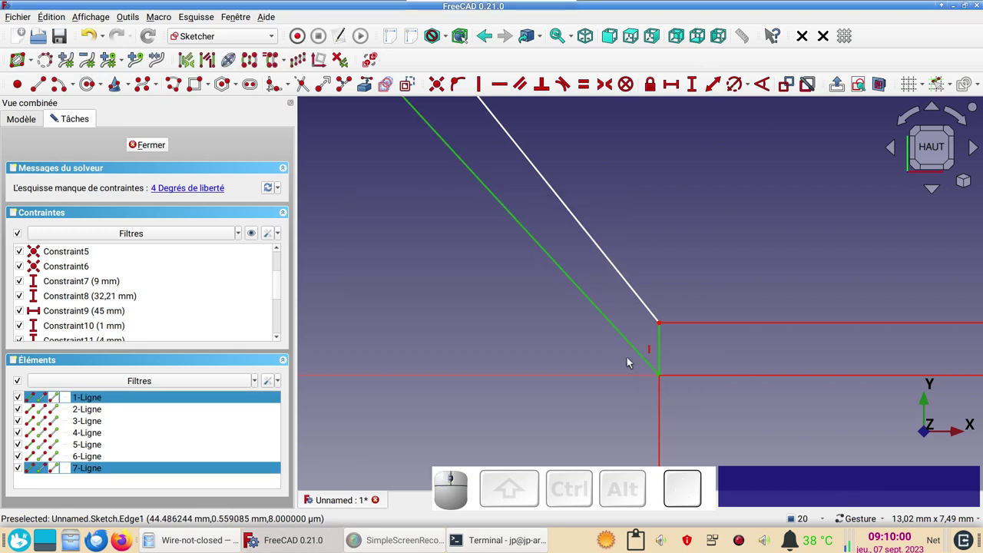
{"action": "left_click", "coordinate": [631, 359]}
{"action": "left_click_drag", "start_coordinate": [631, 359], "coordinate": [722, 392]}
{"action": "key", "text": "c"}
{"action": "scroll", "scroll_direction": "down", "scroll_amount": 3}
{"action": "right_click", "coordinate": [699, 183]}
Constrain the profile tip point vertically against the horizontal axis
{"action": "scroll", "scroll_direction": "down", "scroll_amount": 3}
{"action": "left_click_drag", "start_coordinate": [469, 152], "coordinate": [484, 146]}
{"action": "left_click", "coordinate": [485, 142]}
{"action": "left_click", "coordinate": [470, 425]}
{"action": "key", "text": "v"}
{"action": "right_click", "coordinate": [641, 372]}
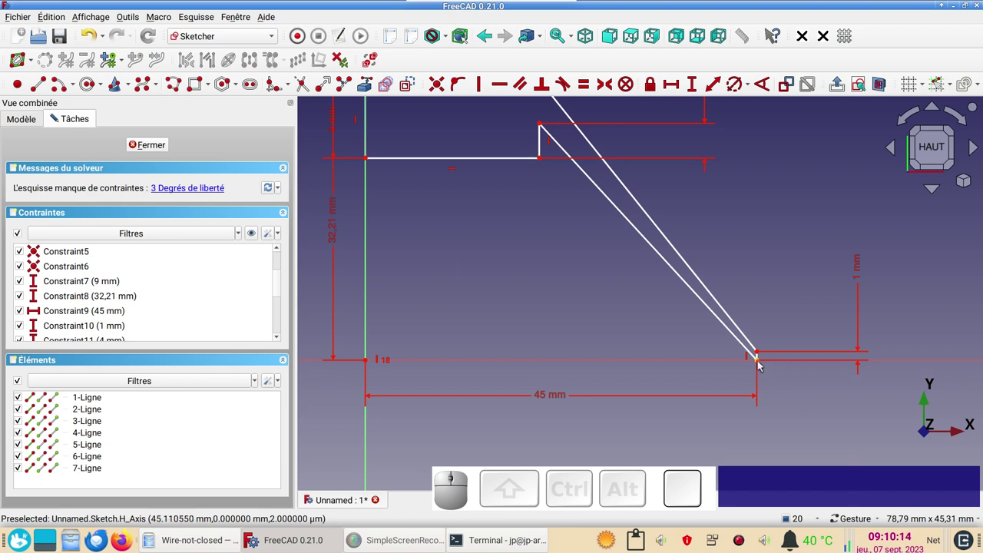
Constrain the slanted edge to the horizontal axis and check the remaining free geometry
{"action": "left_click_drag", "start_coordinate": [761, 362], "coordinate": [770, 363]}
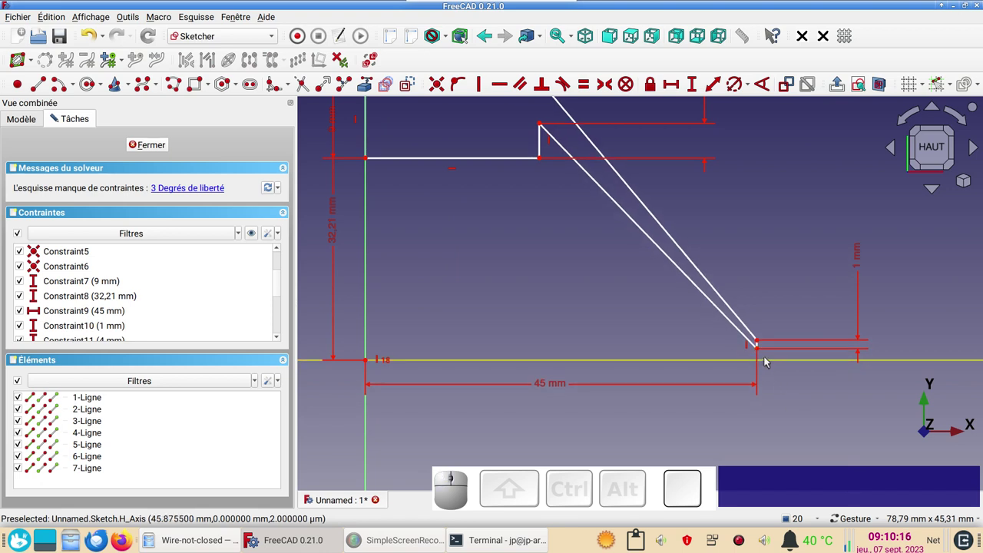
{"action": "left_click", "coordinate": [760, 349]}
{"action": "left_click", "coordinate": [791, 362]}
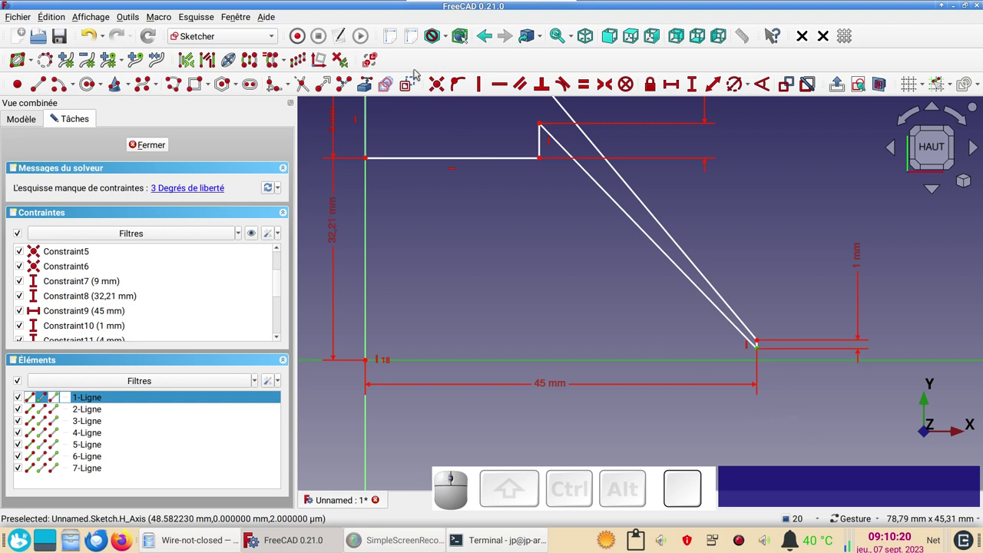
{"action": "key", "text": "o"}
{"action": "scroll", "scroll_direction": "down", "scroll_amount": 3}
{"action": "left_click_drag", "start_coordinate": [481, 238], "coordinate": [536, 279]}
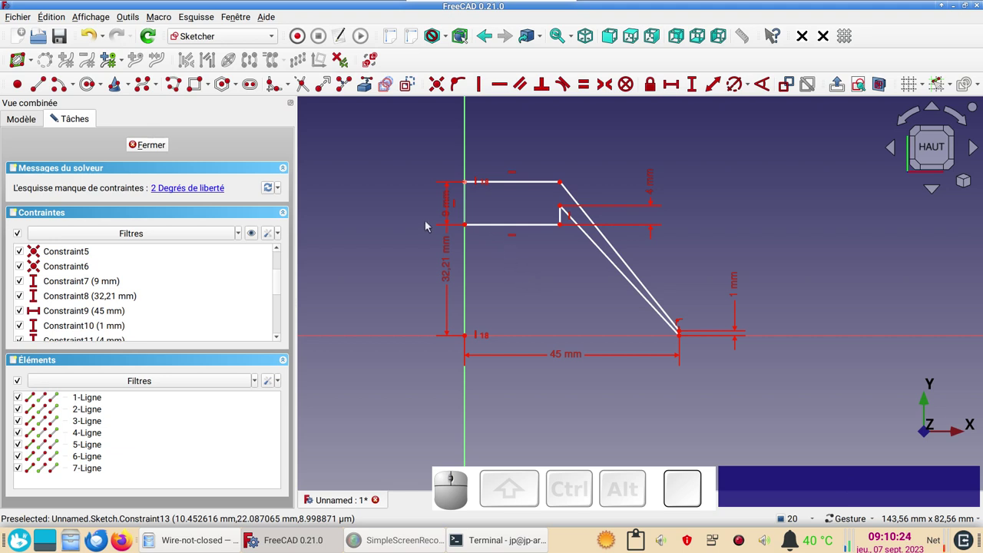
{"action": "left_click", "coordinate": [176, 190]}
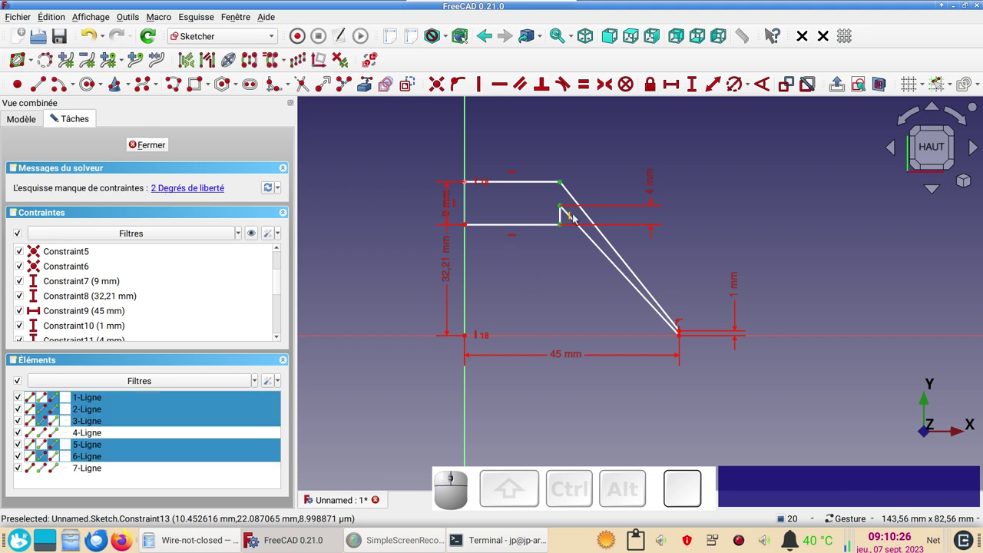
Dismiss the invalid-selection warning and give the top edge its 20 mm length dimension
{"action": "scroll", "scroll_direction": "up", "scroll_amount": 3}
{"action": "left_click_drag", "start_coordinate": [553, 205], "coordinate": [571, 136]}
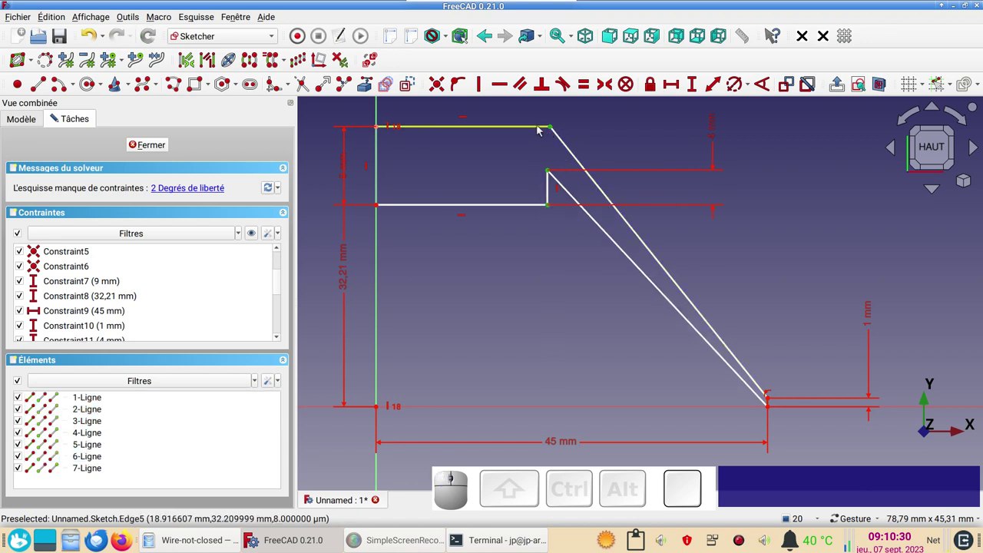
{"action": "left_click", "coordinate": [539, 128]}
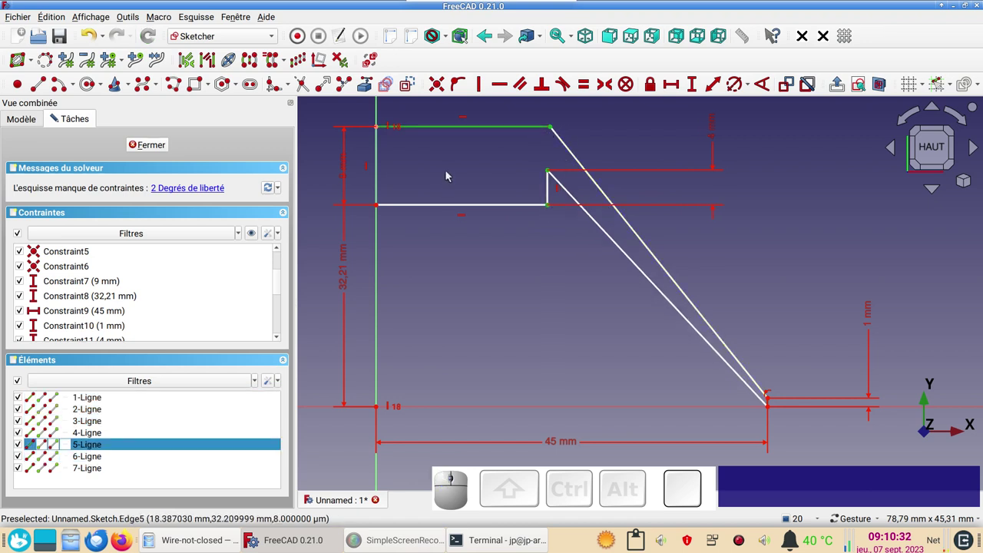
{"action": "key", "text": "l"}
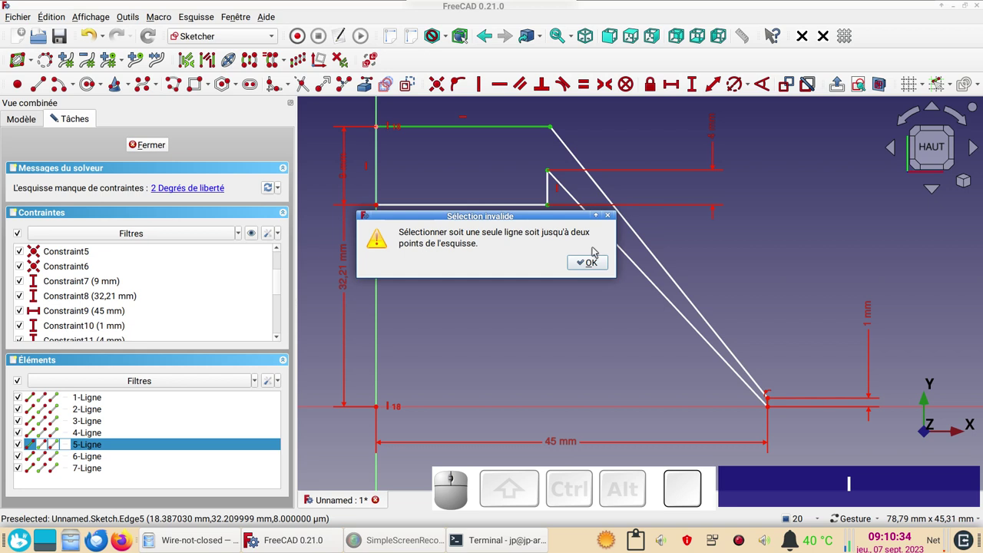
{"action": "left_click", "coordinate": [594, 257]}
{"action": "left_click", "coordinate": [581, 282]}
{"action": "left_click", "coordinate": [526, 159]}
{"action": "left_click", "coordinate": [512, 127]}
{"action": "type", "text": "l"}
{"action": "left_click", "coordinate": [673, 207]}
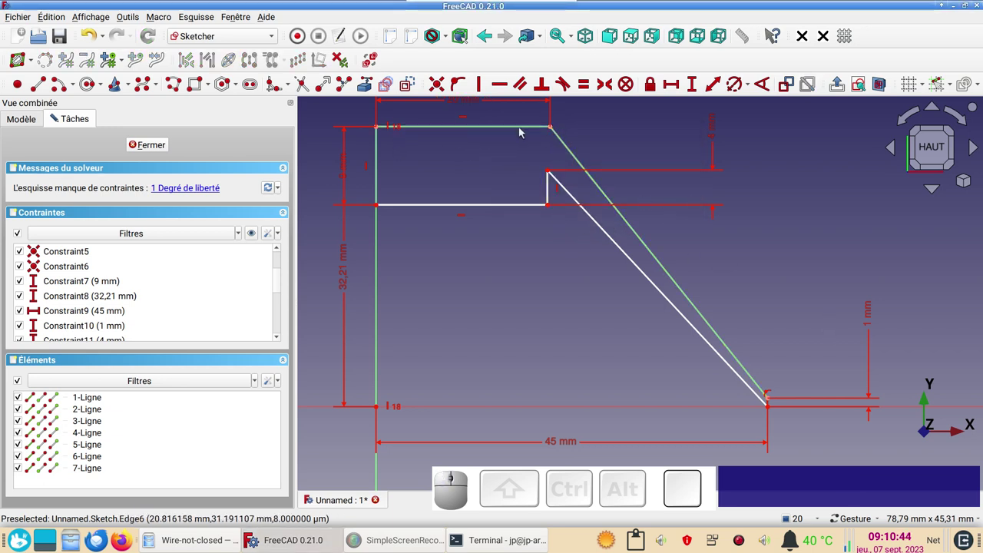
Align the short vertical edge's endpoints vertically so the sketch is fully constrained
{"action": "left_click", "coordinate": [554, 128]}
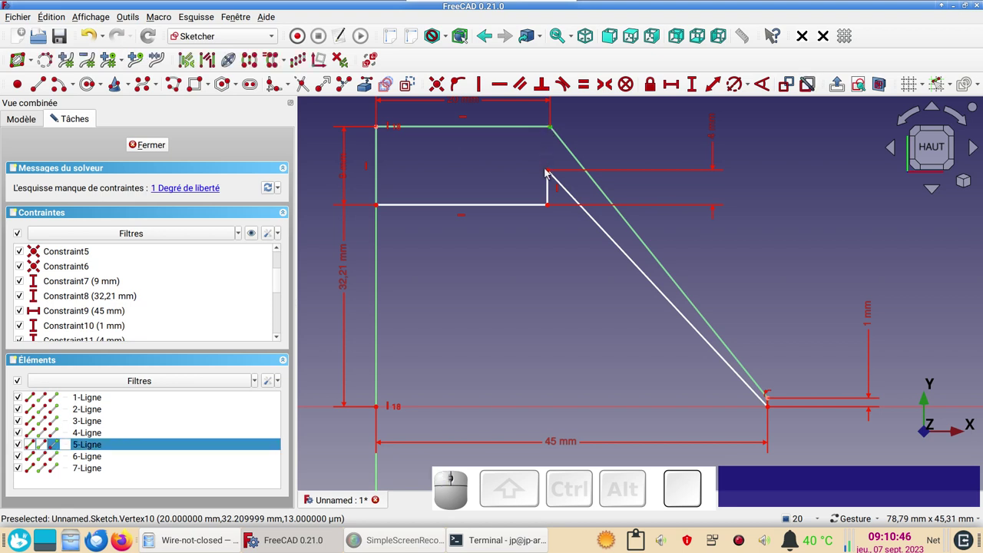
{"action": "left_click", "coordinate": [551, 171]}
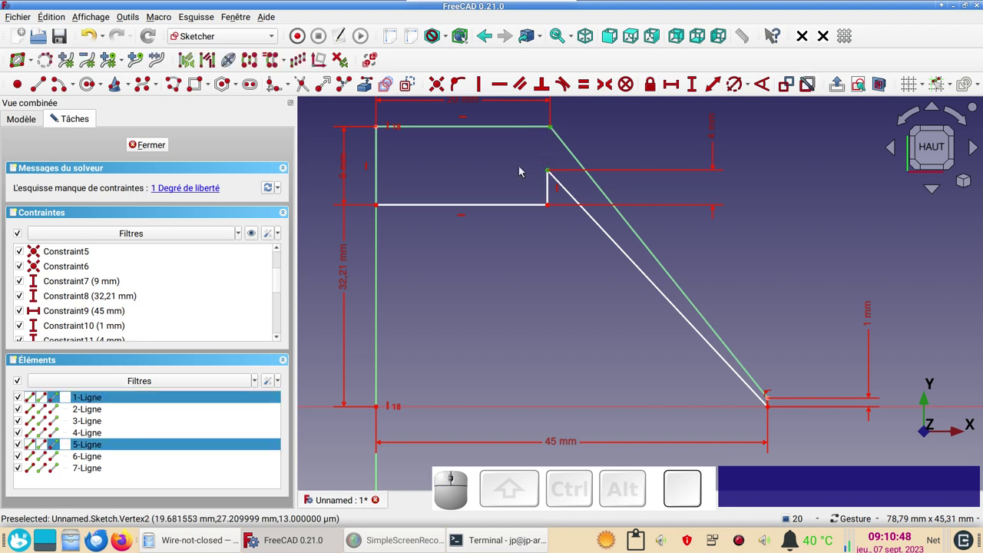
{"action": "type", "text": "v"}
{"action": "scroll", "scroll_direction": "down", "scroll_amount": 3}
{"action": "scroll", "scroll_direction": "up", "scroll_amount": 3}
{"action": "left_click_drag", "start_coordinate": [742, 232], "coordinate": [746, 246]}
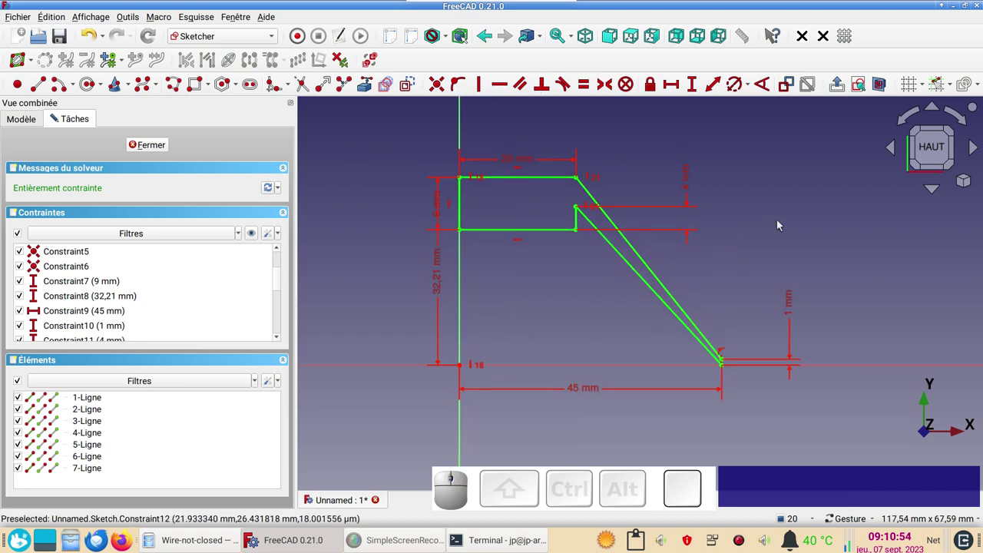
{"action": "left_click_drag", "start_coordinate": [781, 225], "coordinate": [789, 280]}
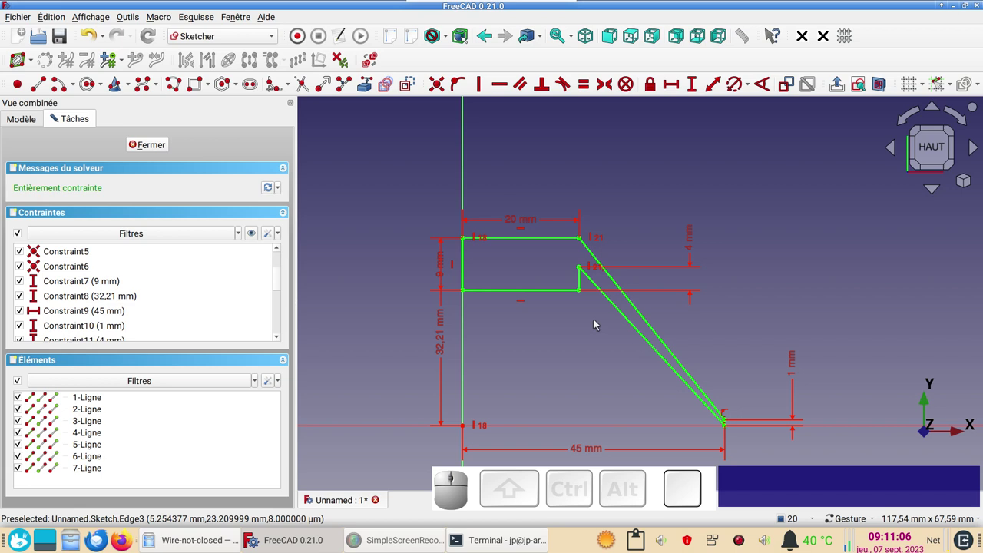
{"action": "scroll", "scroll_direction": "down", "scroll_amount": 3}
{"action": "left_click_drag", "start_coordinate": [604, 354], "coordinate": [621, 326]}
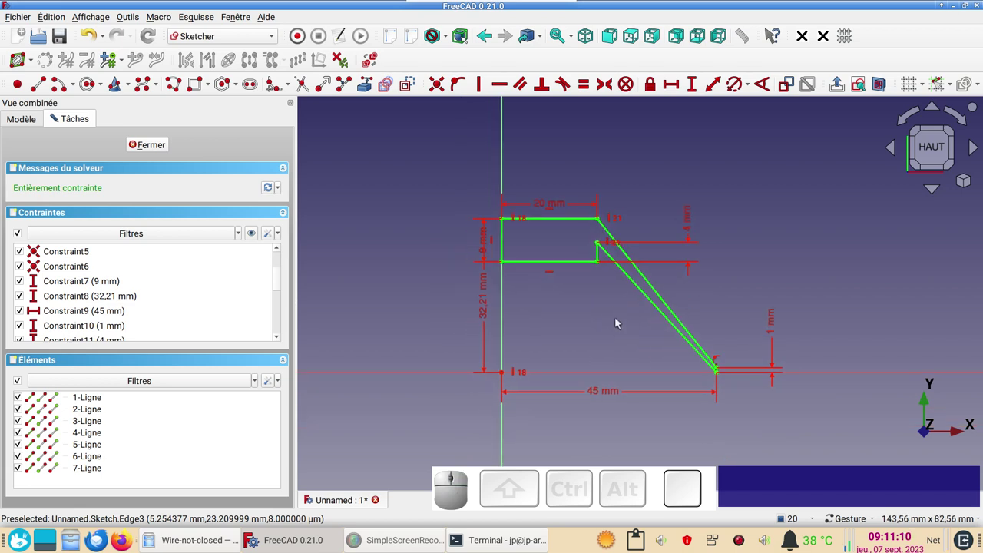